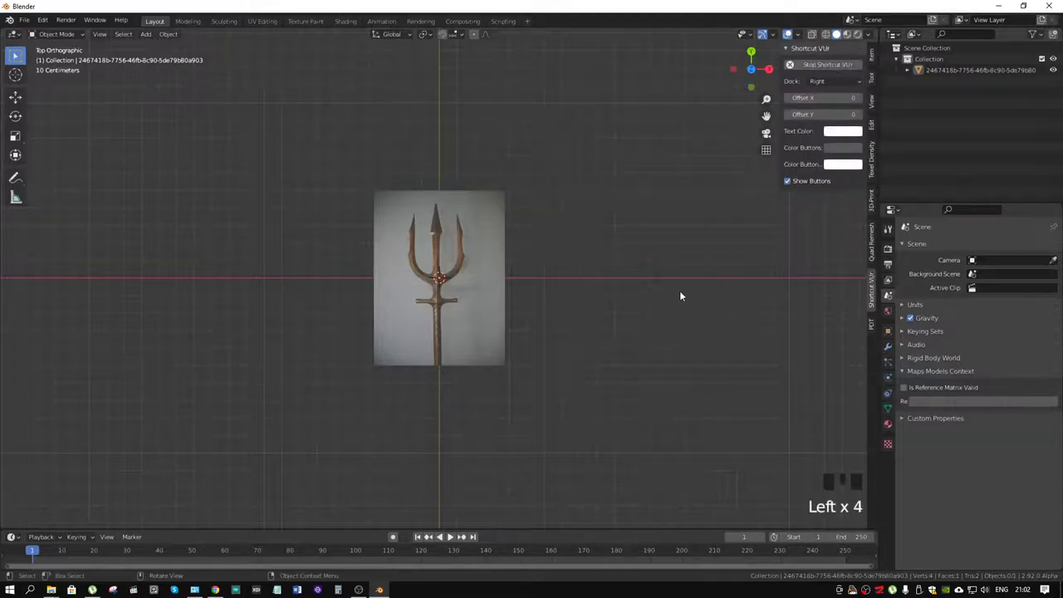
Step: Zoom in on the trident reference and select the image plane for editing
{"action": "scroll", "scroll_direction": "up", "scroll_amount": 3}
{"action": "scroll", "scroll_direction": "up", "scroll_amount": 3}
{"action": "scroll", "scroll_direction": "down", "scroll_amount": 3}
{"action": "left_click", "coordinate": [499, 265]}
Step: Add a centred loop cut in Edit Mode and delete the right-half vertices of the plane
{"action": "key", "text": "Tab"}
{"action": "key", "text": "ctrl+r"}
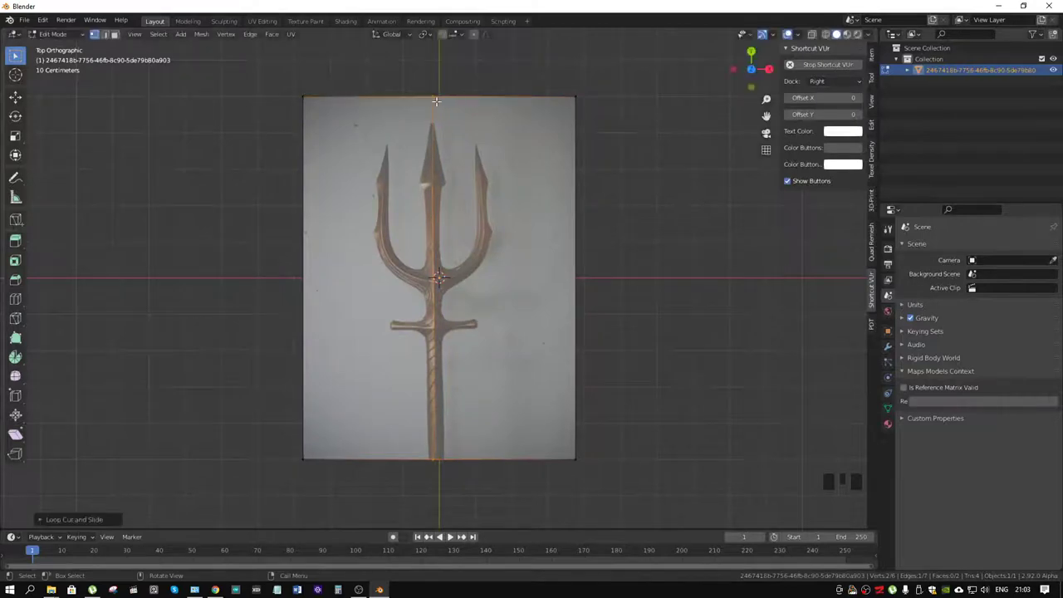
{"action": "left_click", "coordinate": [513, 218]}
{"action": "key", "text": "x"}
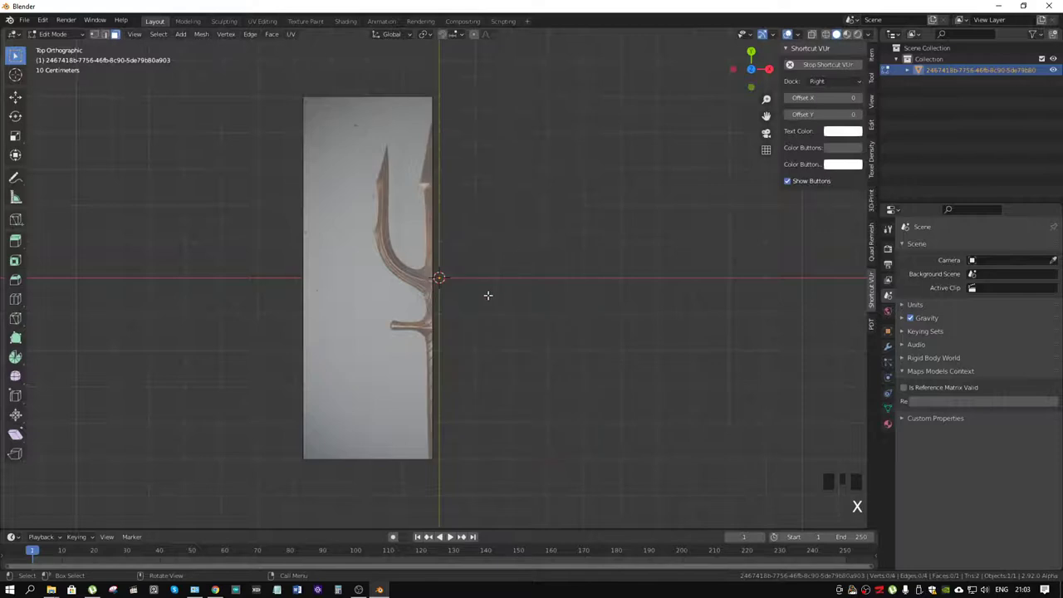
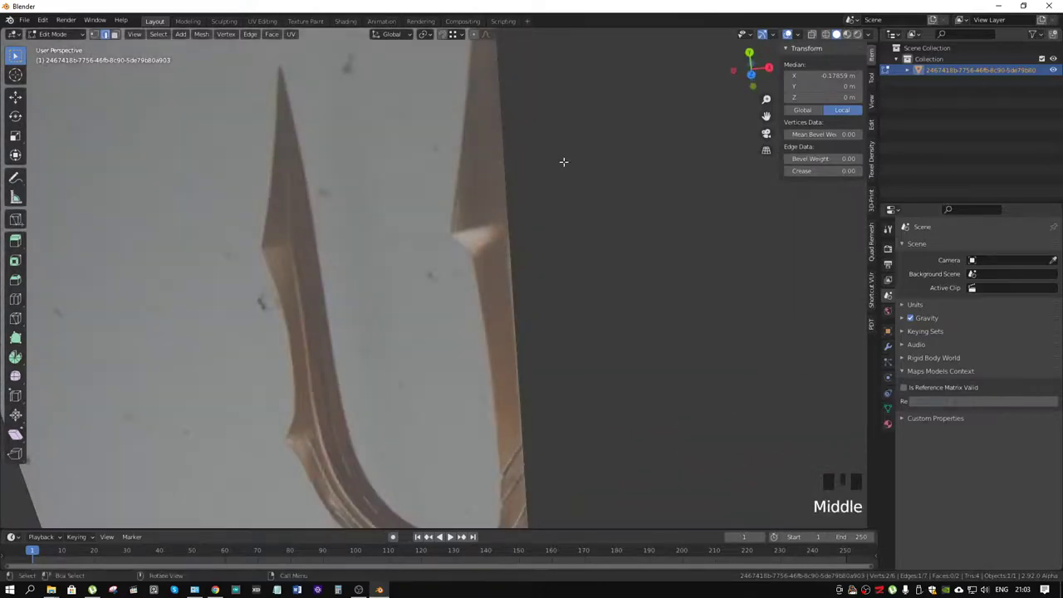
Step: In top orthographic view, knife-cut points tracing the inner edge up to the left prong's tip
{"action": "key", "text": "KP_7"}
{"action": "scroll", "scroll_direction": "up", "scroll_amount": 3}
{"action": "scroll", "scroll_direction": "down", "scroll_amount": 3}
{"action": "scroll", "scroll_direction": "up", "scroll_amount": 3}
{"action": "left_click_drag", "start_coordinate": [546, 132], "coordinate": [492, 267]}
{"action": "key", "text": "k"}
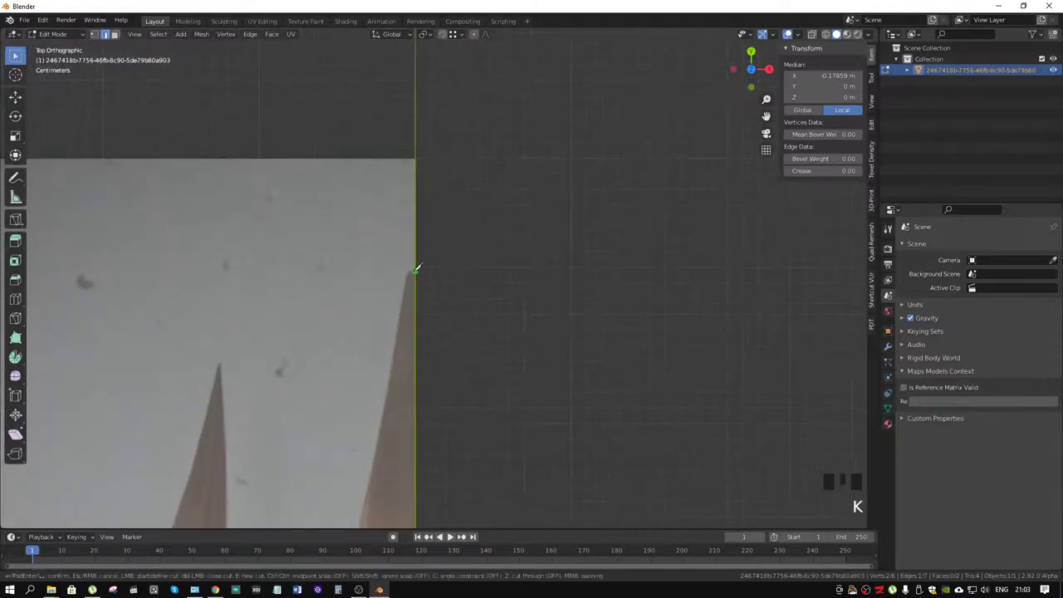
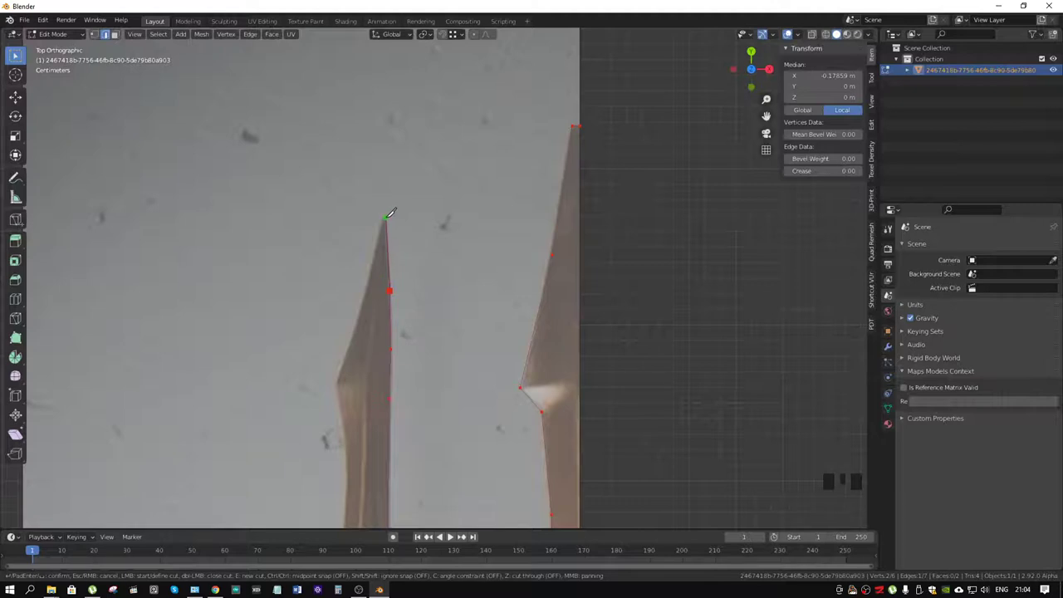
{"action": "scroll", "scroll_direction": "up", "scroll_amount": 3}
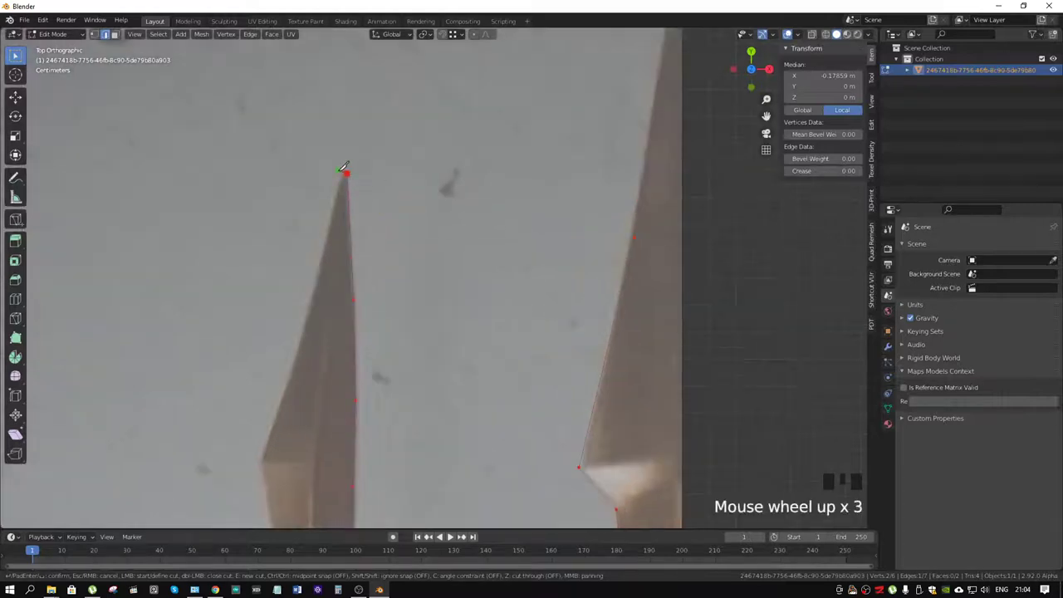
Step: Adjust the view while continuing the knife cut around the left prong's outline
{"action": "scroll", "scroll_direction": "down", "scroll_amount": 3}
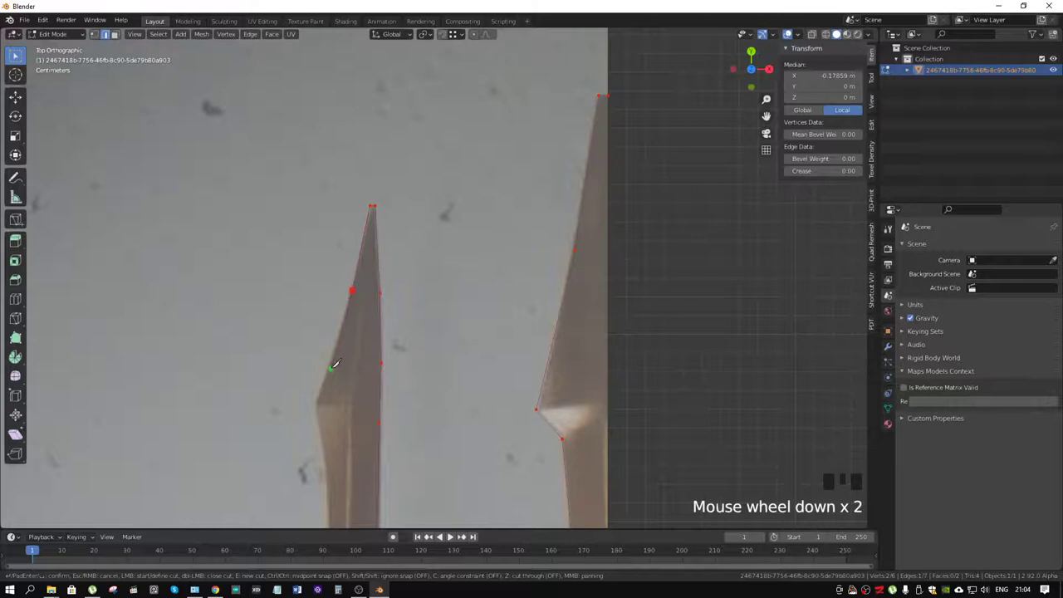
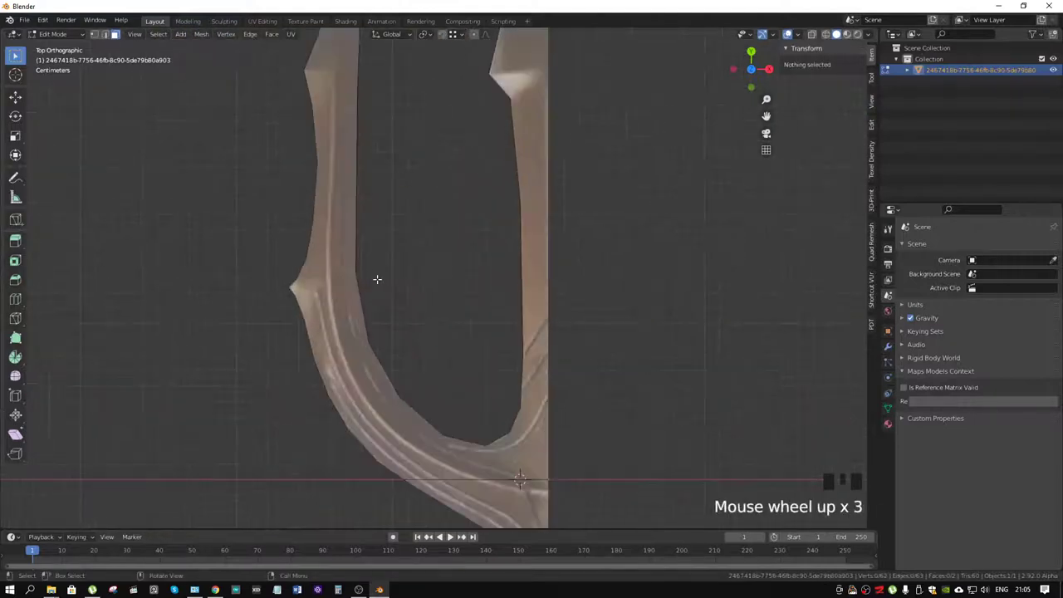
Step: Adjust the view while cutting along the left prong arm's curved groove
{"action": "scroll", "scroll_direction": "down", "scroll_amount": 3}
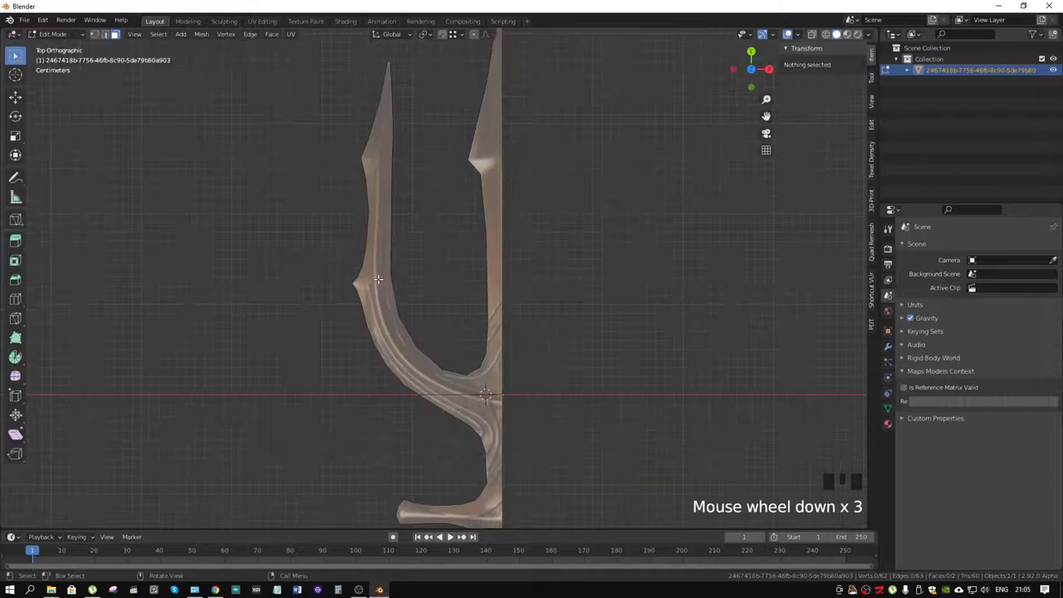
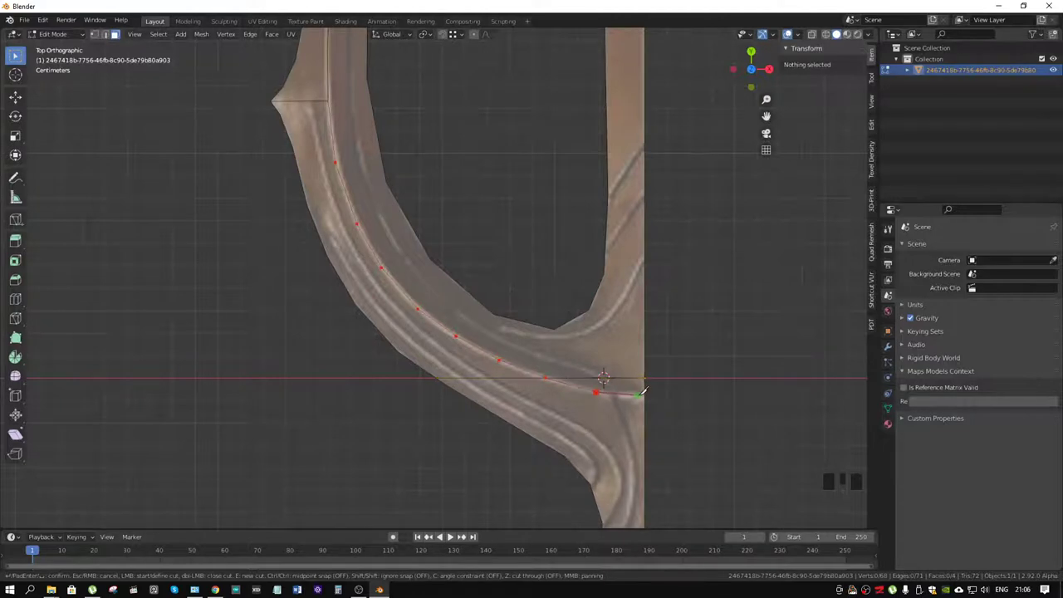
Step: Finish the curved groove cut and dissolve the stray vertices it created
{"action": "left_click", "coordinate": [582, 375]}
{"action": "left_click_drag", "start_coordinate": [528, 375], "coordinate": [531, 375]}
{"action": "key", "text": "x"}
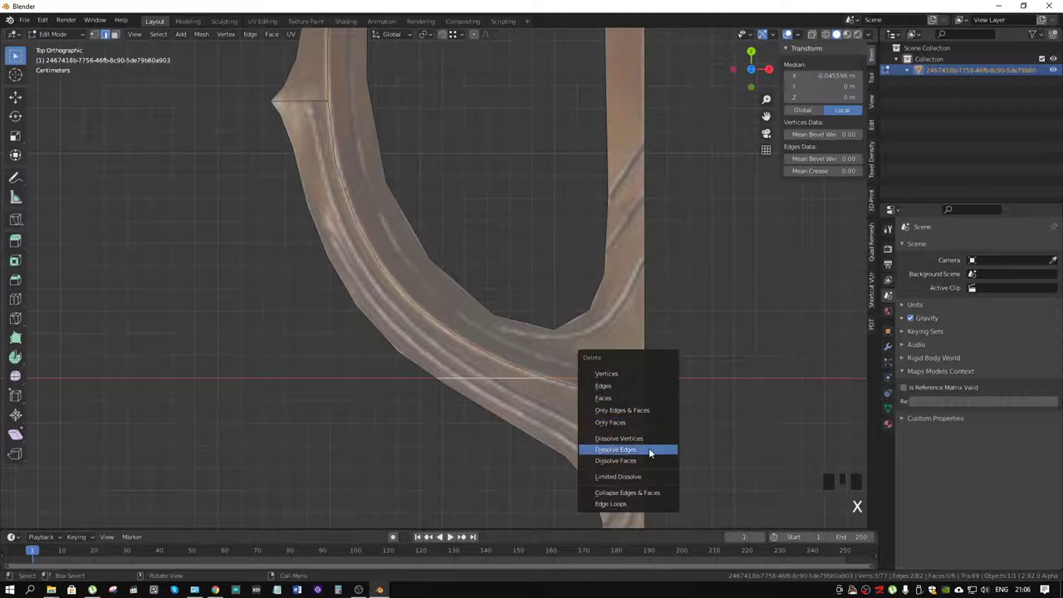
{"action": "key", "text": "ctrl+z"}
{"action": "key", "text": "1"}
{"action": "left_click_drag", "start_coordinate": [648, 372], "coordinate": [657, 374]}
{"action": "key", "text": "x"}
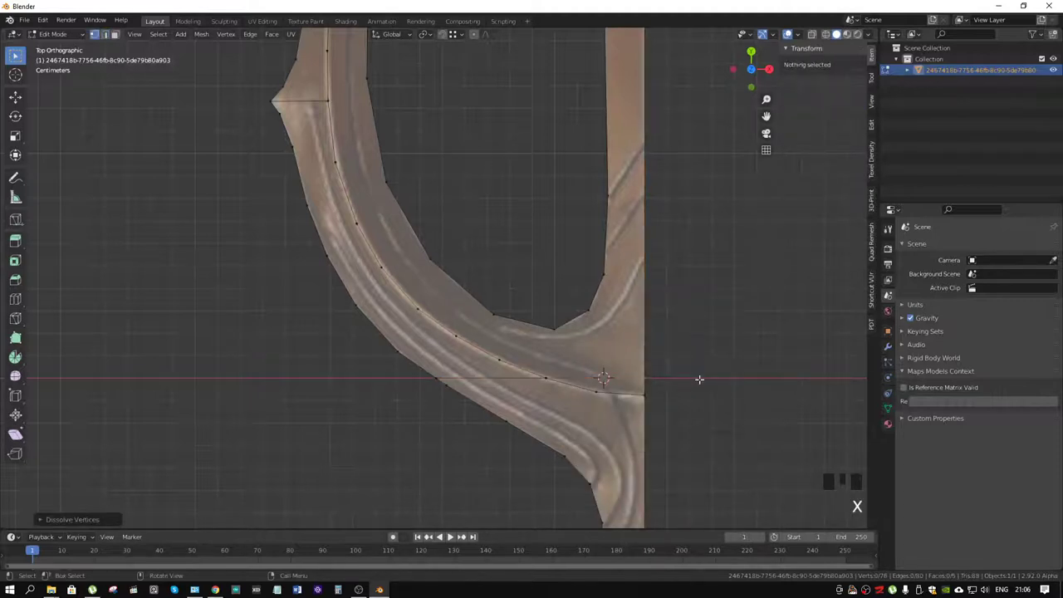
{"action": "key", "text": "ctrl+z"}
Step: Dissolve the leftover edge and remaining extra vertices along the groove cut
{"action": "scroll", "scroll_direction": "up", "scroll_amount": 3}
{"action": "key", "text": "2"}
{"action": "left_click", "coordinate": [475, 421]}
{"action": "key", "text": "x"}
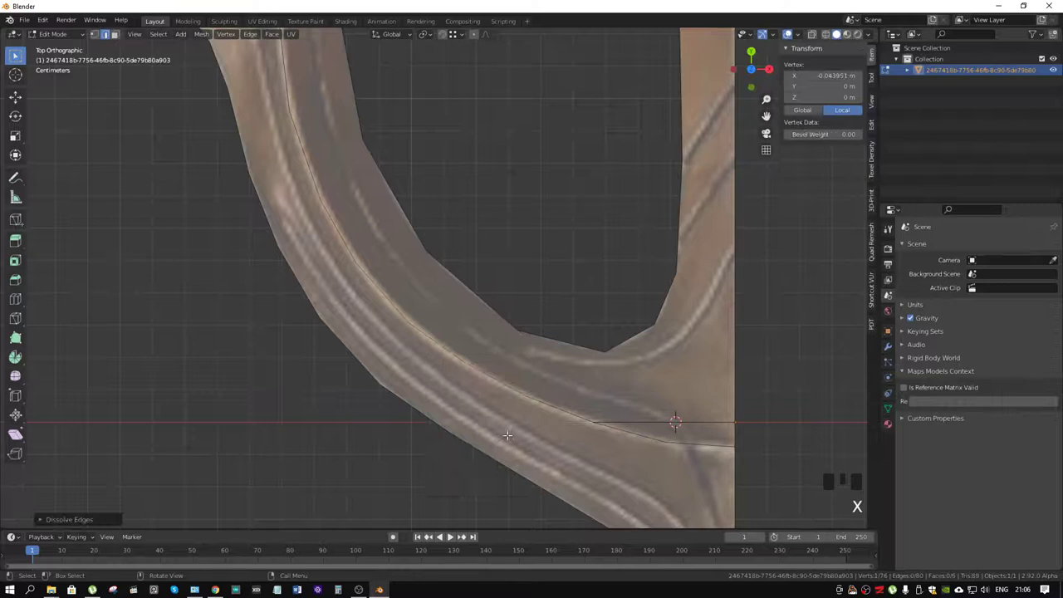
{"action": "left_click_drag", "start_coordinate": [652, 421], "coordinate": [683, 422]}
{"action": "key", "text": "x"}
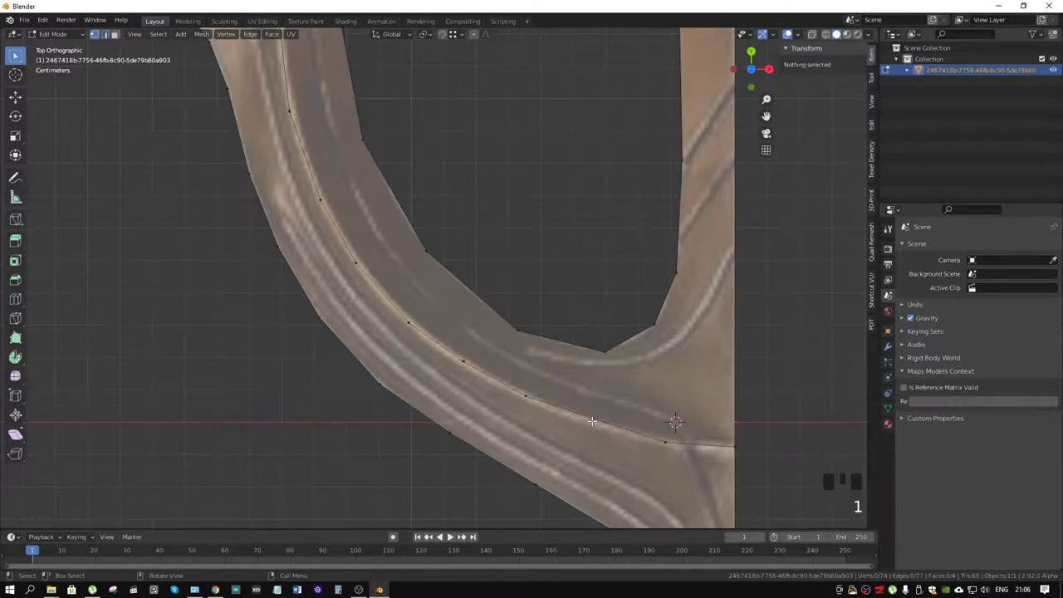
Step: Bevel the corner vertex where the groove meets the centre line with Ctrl+Shift+B
{"action": "left_click", "coordinate": [601, 418]}
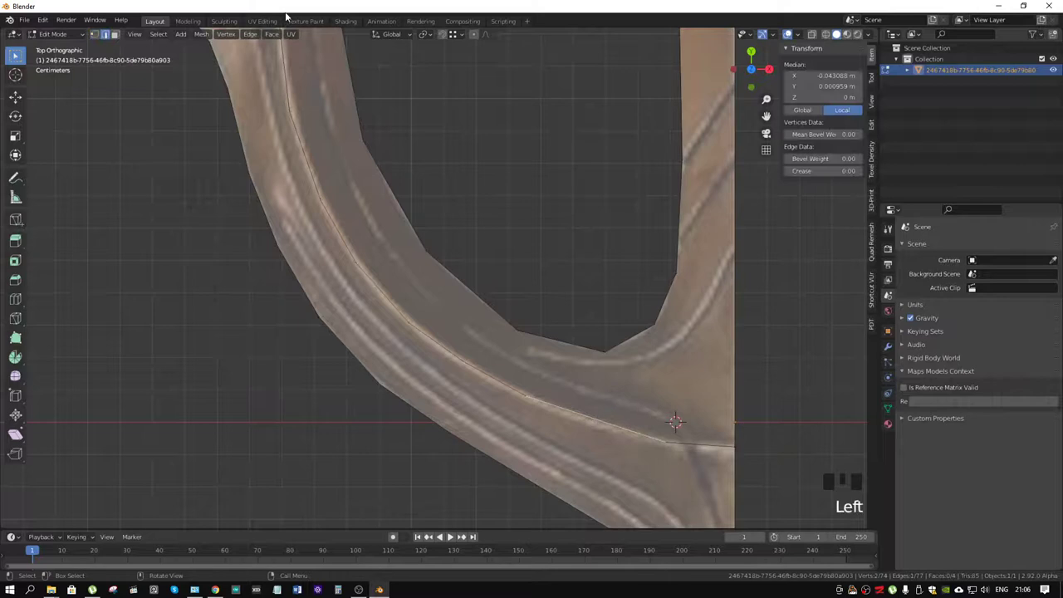
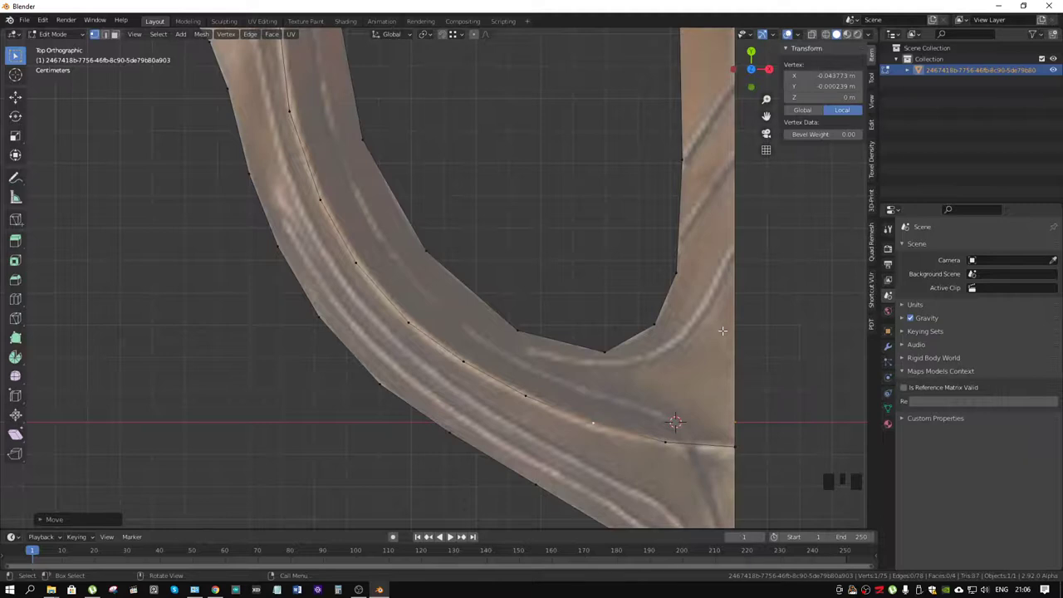
{"action": "scroll", "scroll_direction": "down", "scroll_amount": 3}
{"action": "scroll", "scroll_direction": "up", "scroll_amount": 3}
{"action": "left_click", "coordinate": [568, 324]}
{"action": "key", "text": "ctrl+shift+b"}
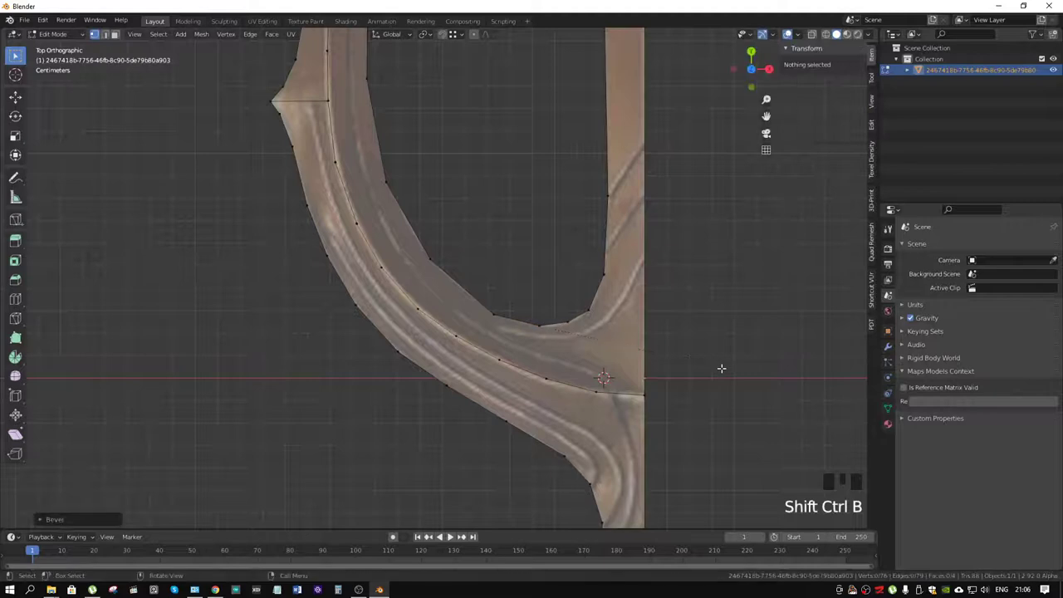
{"action": "scroll", "scroll_direction": "down", "scroll_amount": 3}
{"action": "left_click_drag", "start_coordinate": [585, 283], "coordinate": [546, 381]}
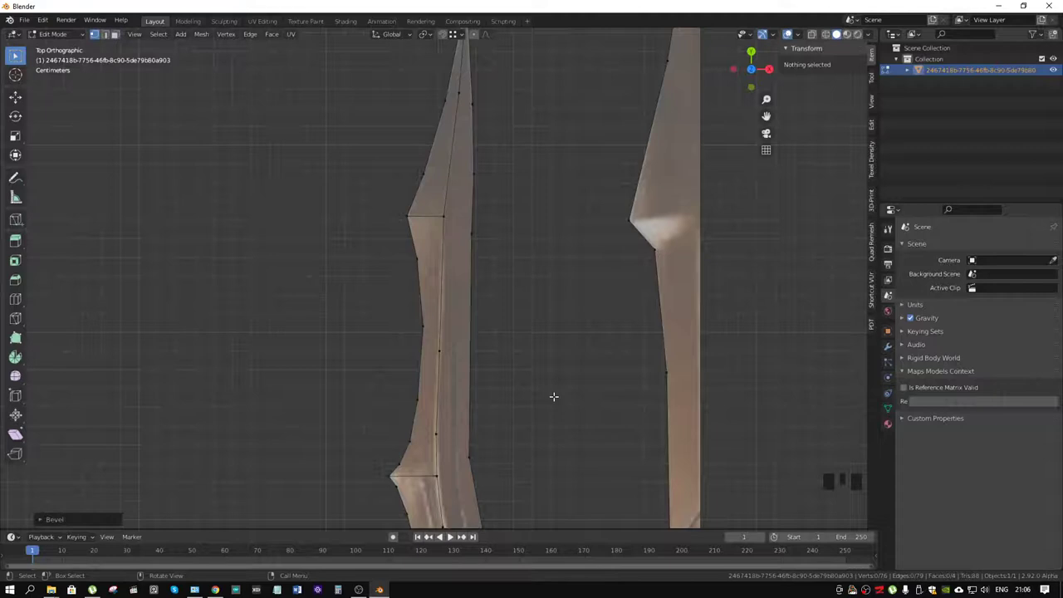
Step: Frame the central prong's tip and start a knife cut down its centre
{"action": "left_click_drag", "start_coordinate": [673, 300], "coordinate": [564, 342]}
{"action": "key", "text": "k"}
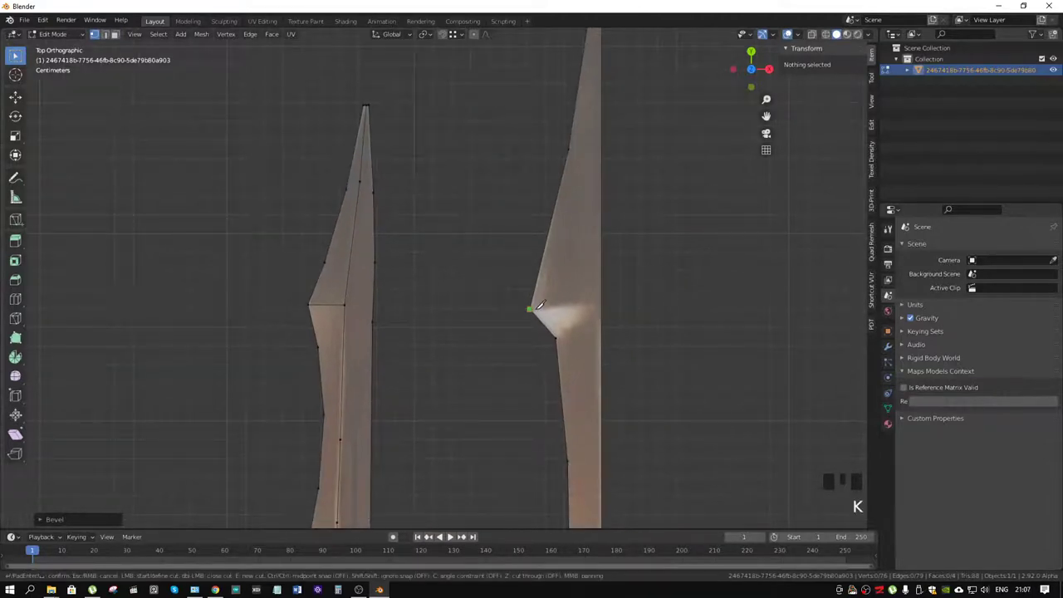
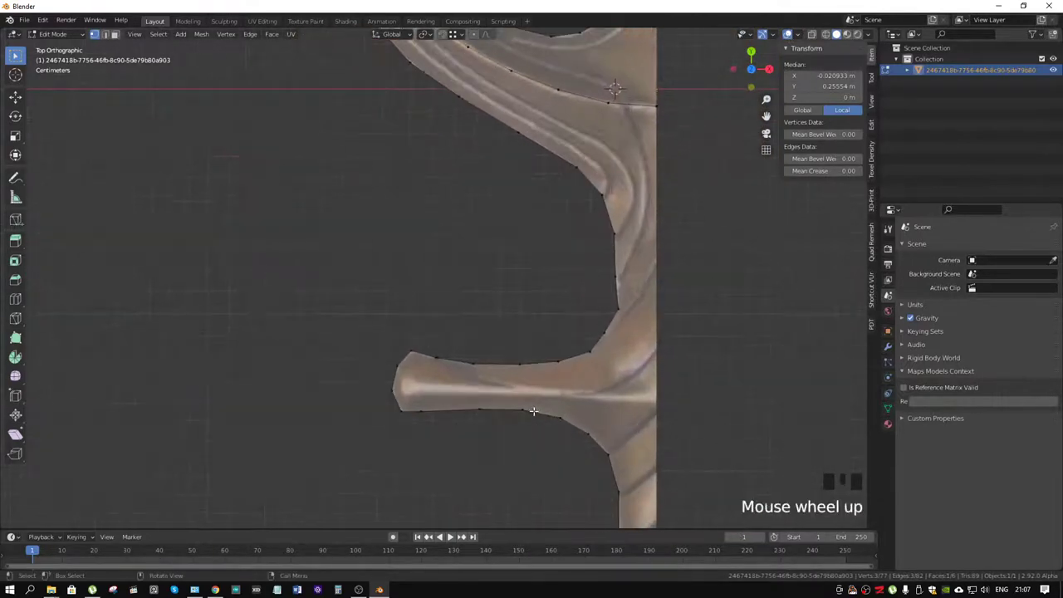
Step: Knife-cut along the crossguard, bevel its centre edge and cut new edges at its tip
{"action": "key", "text": "k"}
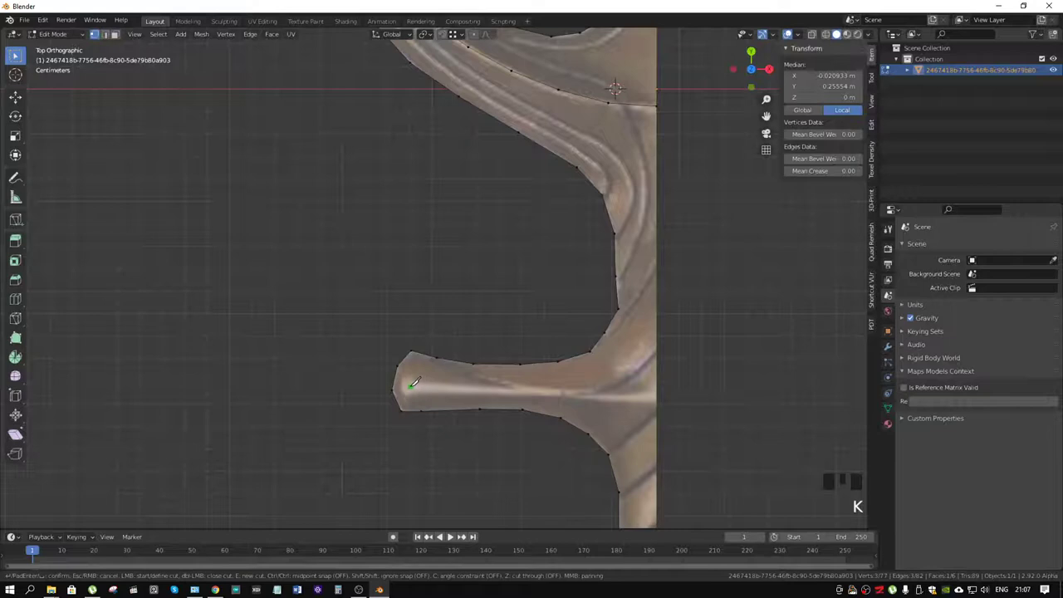
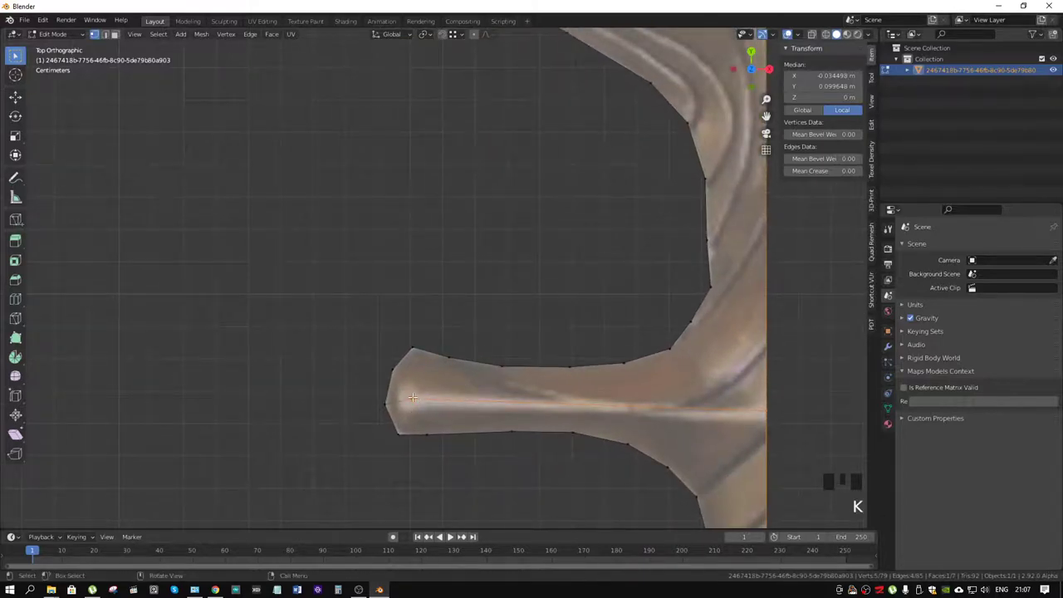
{"action": "key", "text": "2"}
{"action": "left_click", "coordinate": [490, 398]}
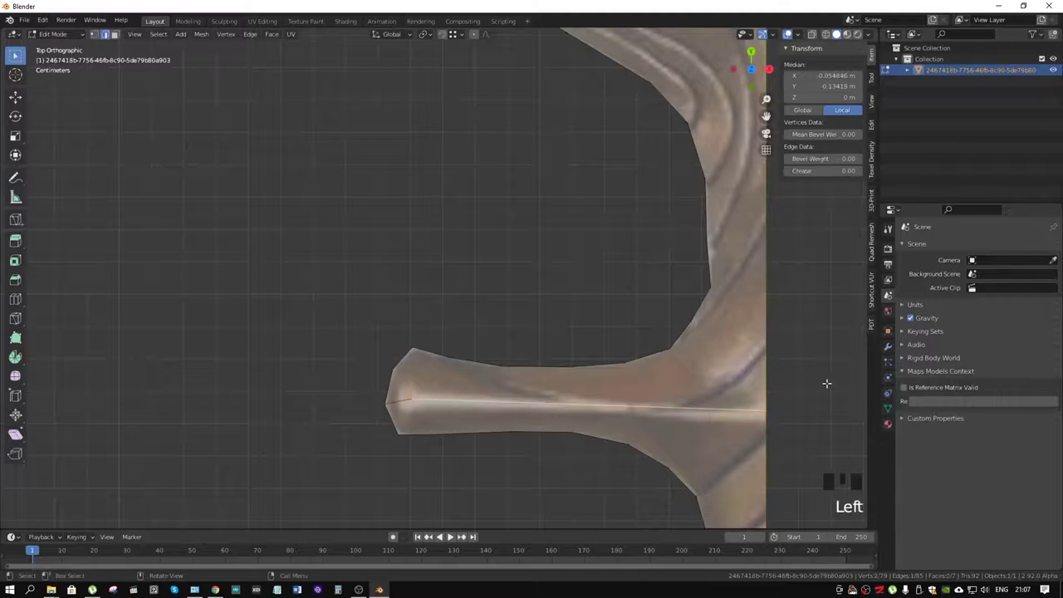
{"action": "key", "text": "ctrl+b"}
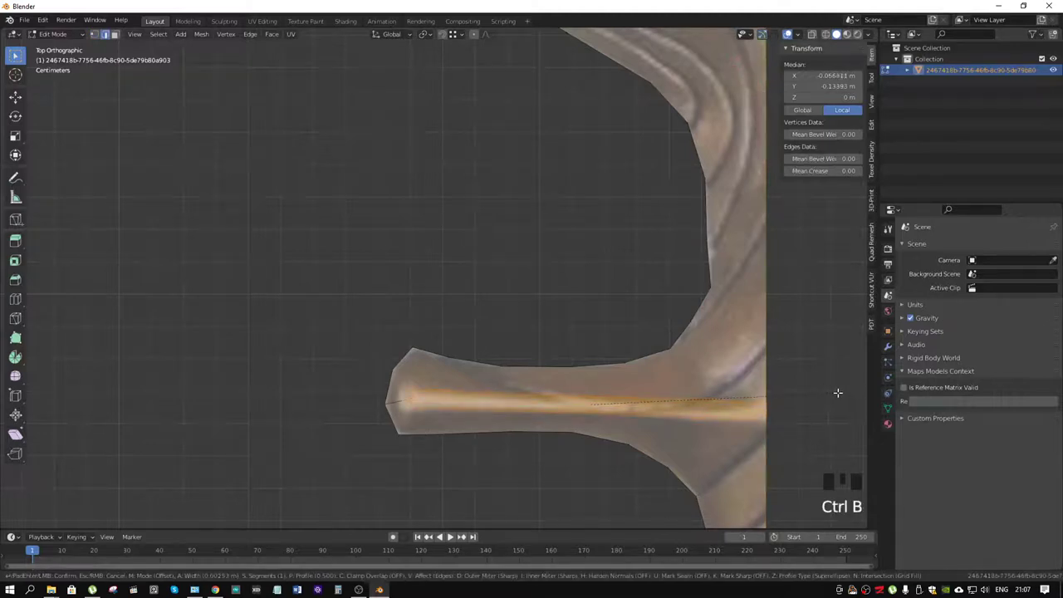
{"action": "scroll", "scroll_direction": "up", "scroll_amount": 3}
{"action": "left_click_drag", "start_coordinate": [437, 400], "coordinate": [480, 406]}
{"action": "scroll", "scroll_direction": "up", "scroll_amount": 3}
{"action": "key", "text": "k"}
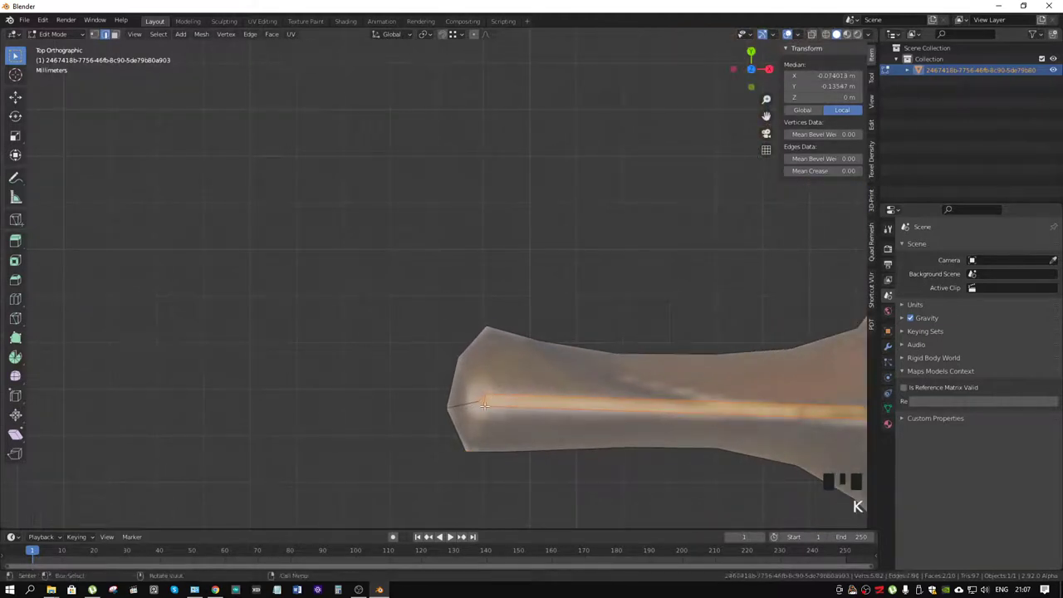
{"action": "key", "text": "k"}
{"action": "scroll", "scroll_direction": "up", "scroll_amount": 3}
{"action": "key", "text": "k"}
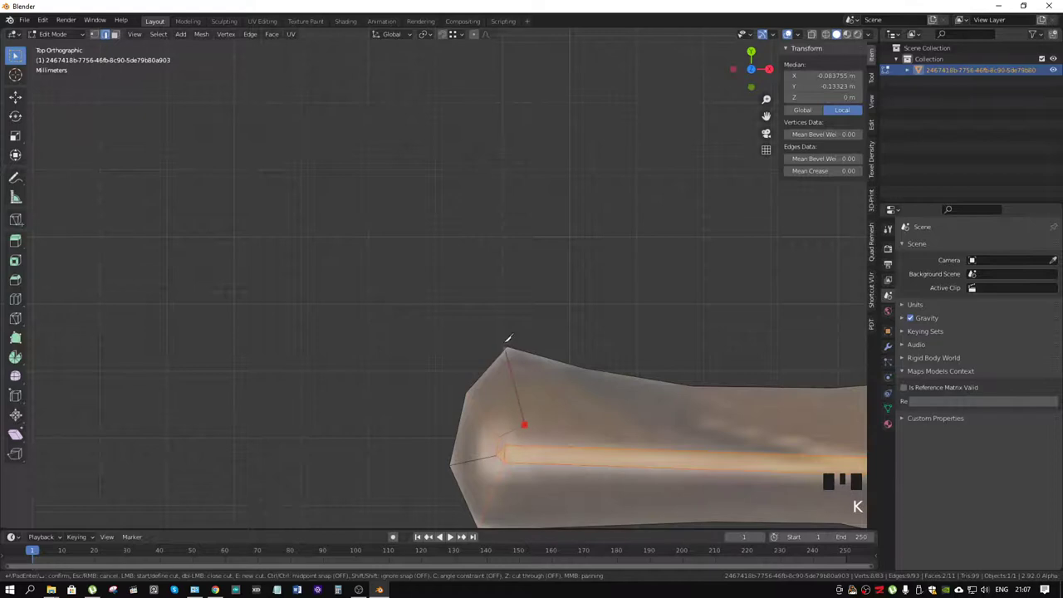
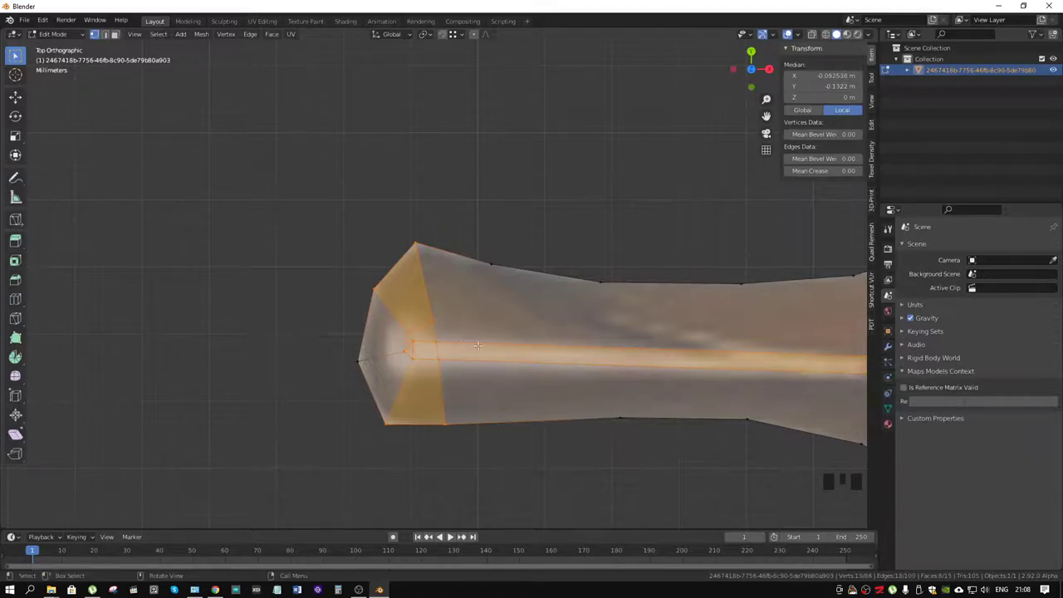
Step: Merge the arm's tip vertices into one and dissolve the redundant edges beside it
{"action": "left_click", "coordinate": [435, 340]}
{"action": "left_click", "coordinate": [436, 318]}
{"action": "key", "text": "m"}
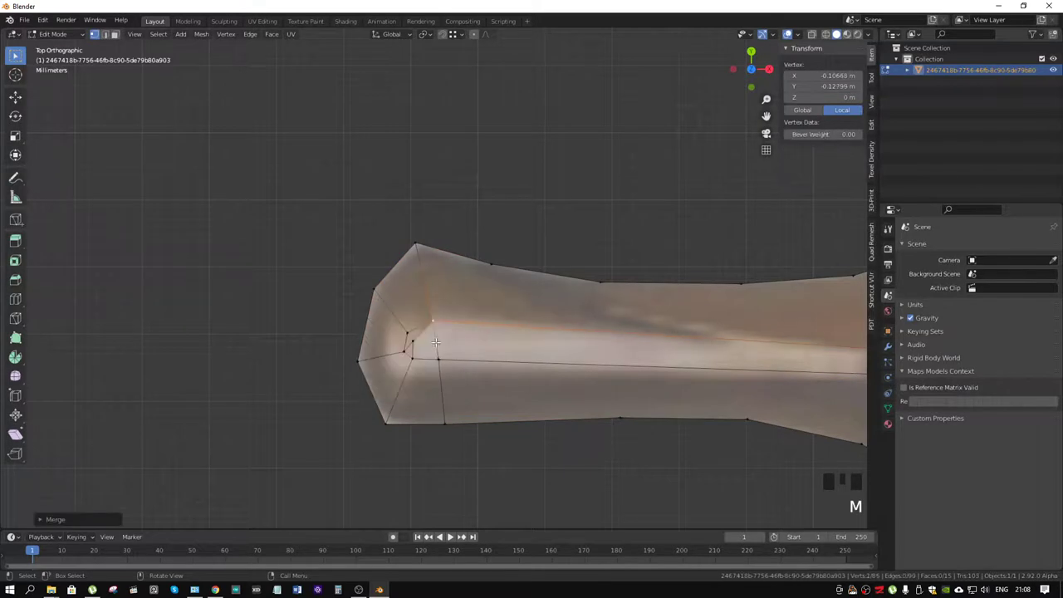
{"action": "key", "text": "2"}
{"action": "left_click", "coordinate": [416, 346]}
{"action": "left_click", "coordinate": [421, 335]}
{"action": "key", "text": "x"}
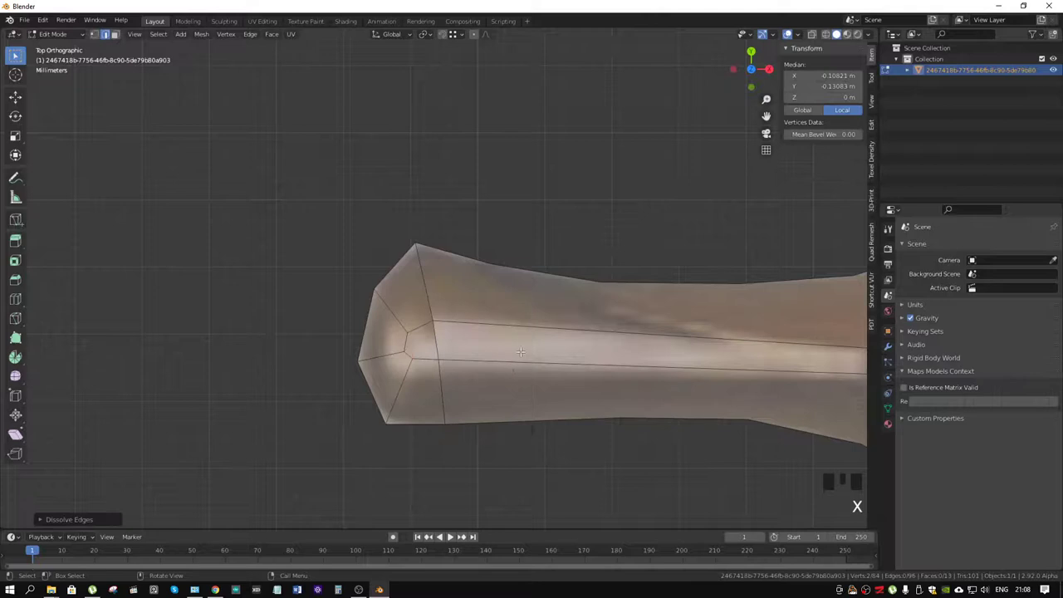
Step: Knife-cut new cross edges across the arm's width along its length
{"action": "left_click_drag", "start_coordinate": [585, 334], "coordinate": [477, 336]}
{"action": "key", "text": "1"}
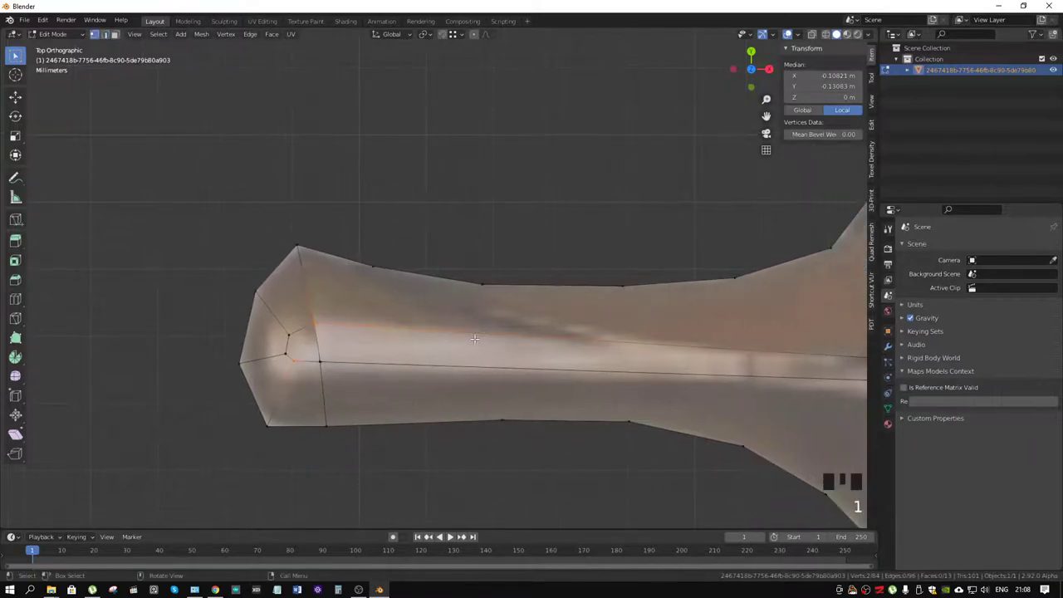
{"action": "key", "text": "k"}
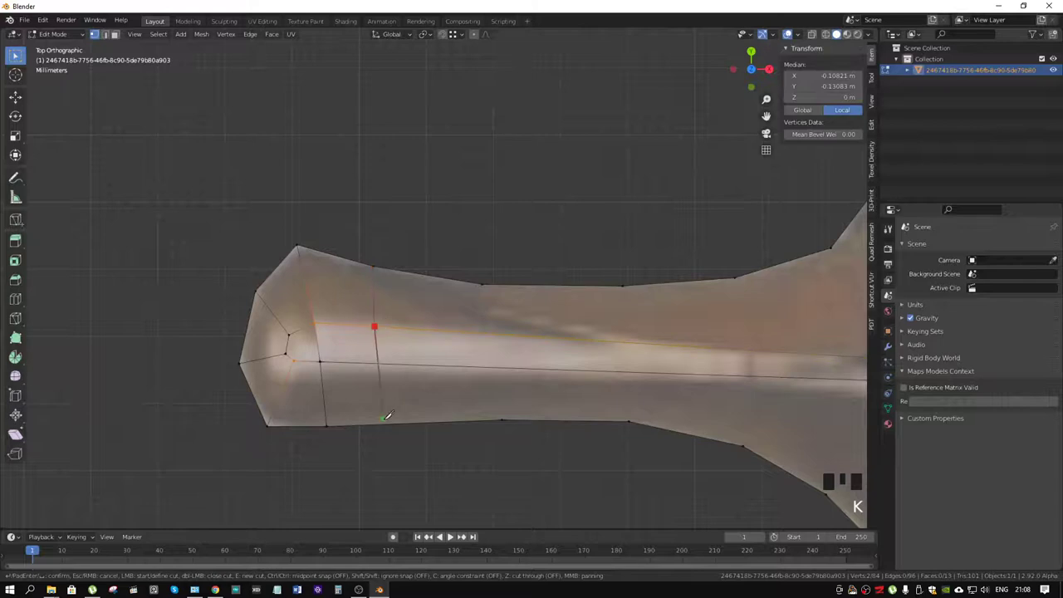
{"action": "key", "text": "k"}
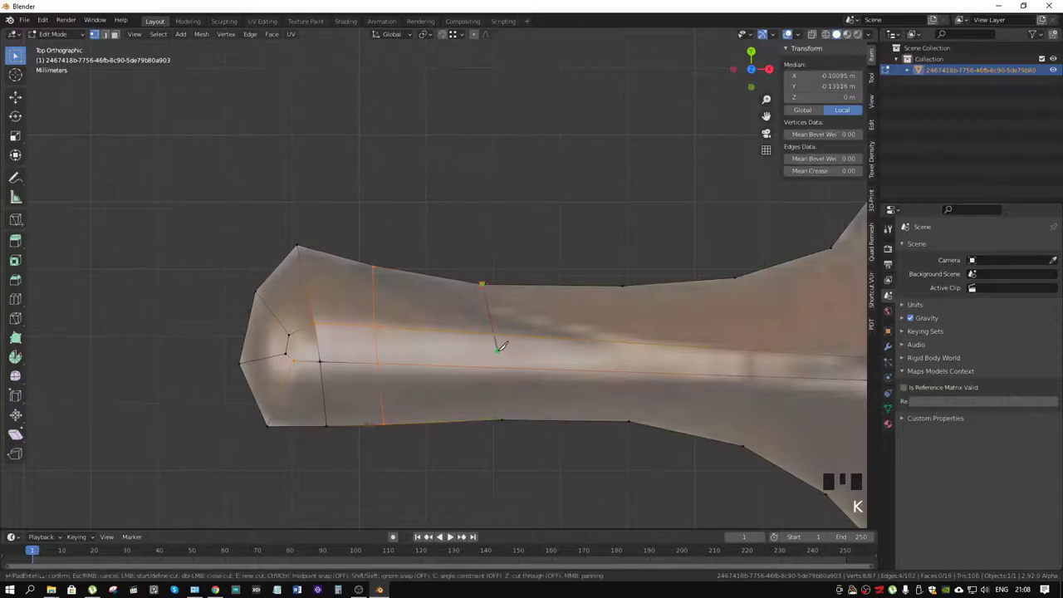
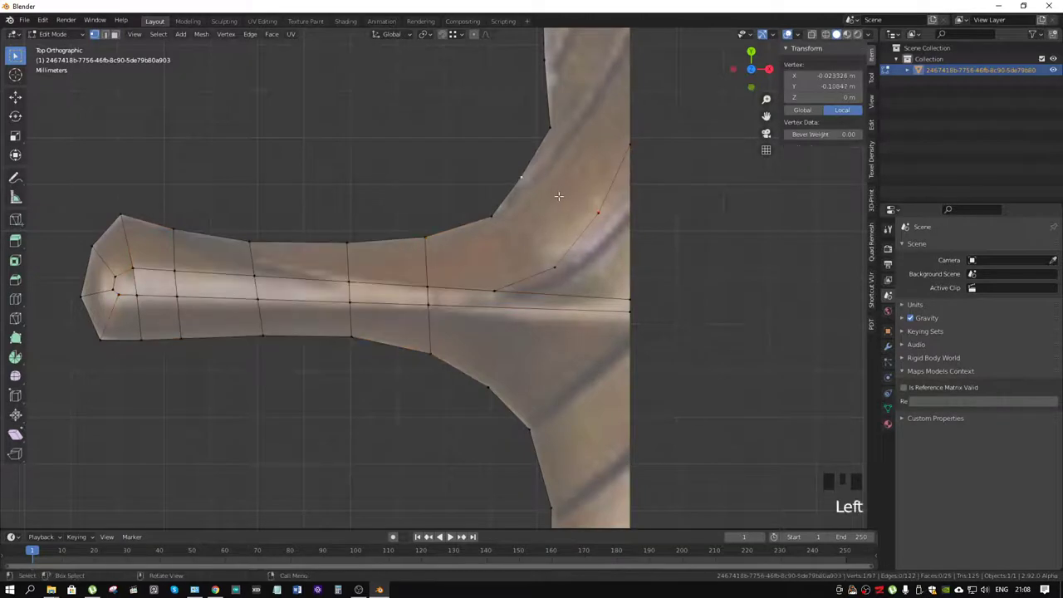
Step: Join vertex pairs with new edges through the faces where the arm meets the bar
{"action": "key", "text": "g"}
{"action": "left_click", "coordinate": [495, 216]}
{"action": "left_click", "coordinate": [559, 267]}
{"action": "key", "text": "j"}
{"action": "left_click", "coordinate": [531, 179]}
{"action": "left_click", "coordinate": [601, 208]}
{"action": "key", "text": "j"}
{"action": "left_click_drag", "start_coordinate": [586, 181], "coordinate": [529, 217]}
{"action": "left_click_drag", "start_coordinate": [529, 217], "coordinate": [537, 219]}
{"action": "left_click", "coordinate": [611, 229]}
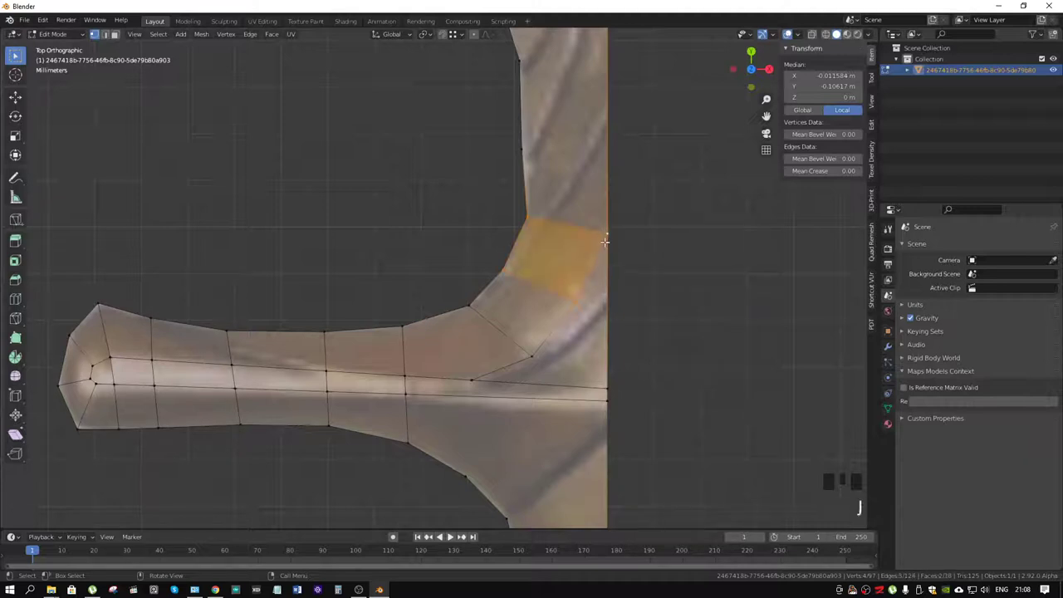
Step: Knife-cut new edges into the upper and lower joint of the junction
{"action": "left_click_drag", "start_coordinate": [616, 344], "coordinate": [477, 242]}
{"action": "key", "text": "k"}
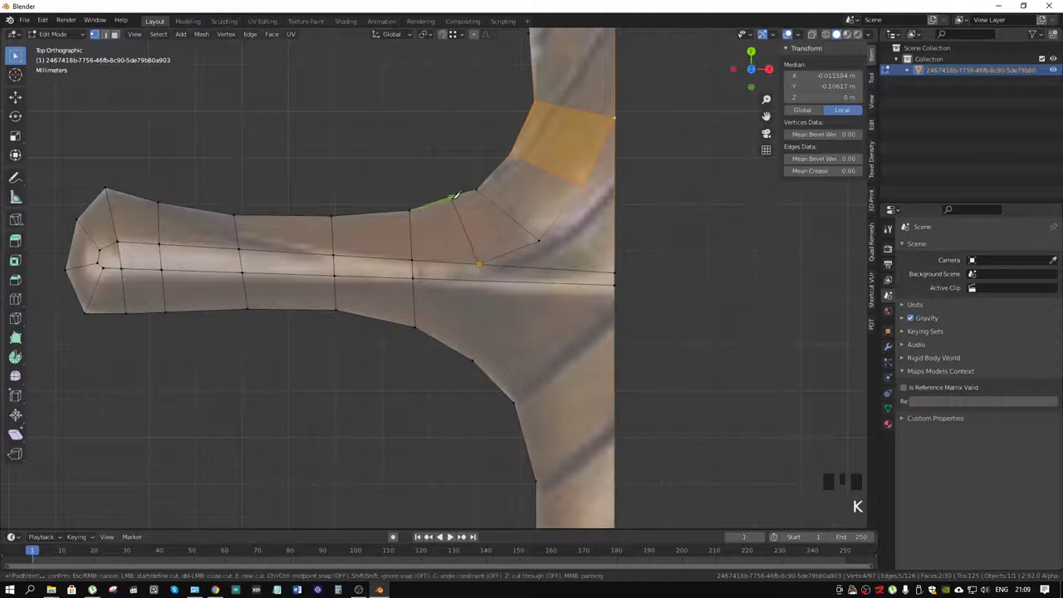
{"action": "key", "text": "k"}
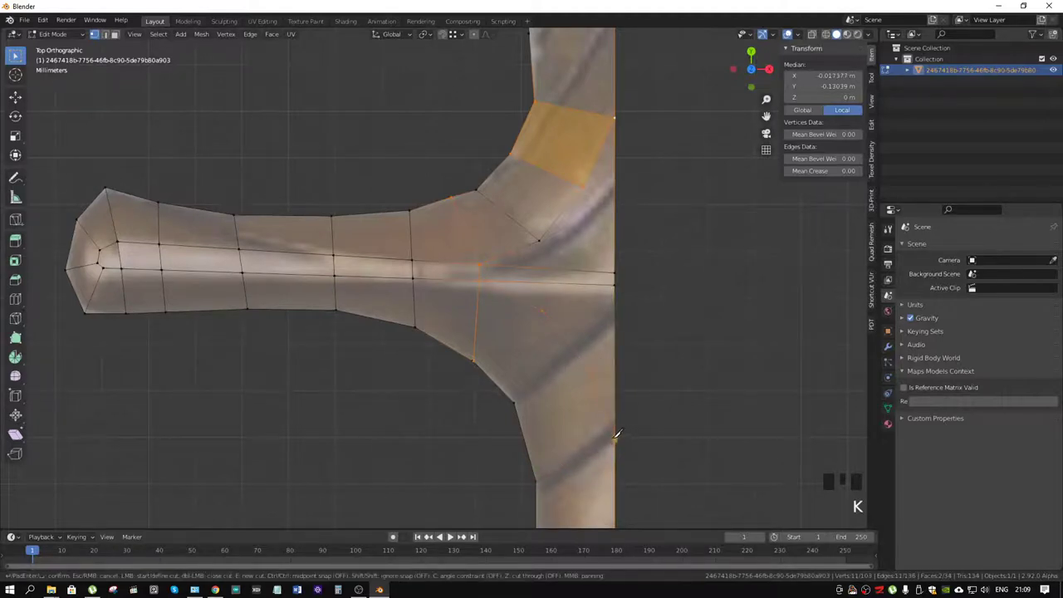
{"action": "key", "text": "k"}
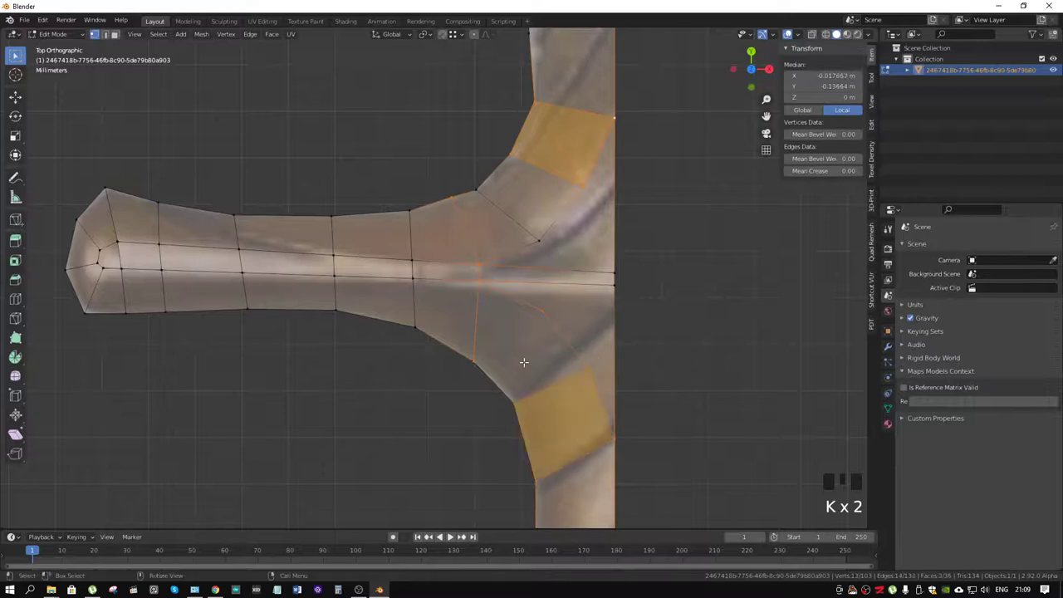
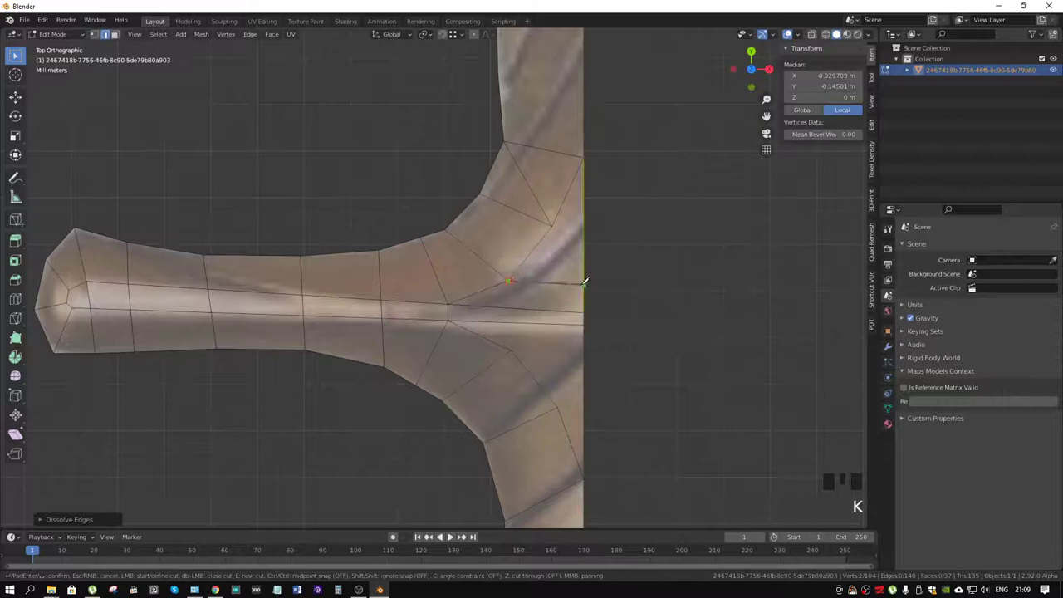
{"action": "key", "text": "k"}
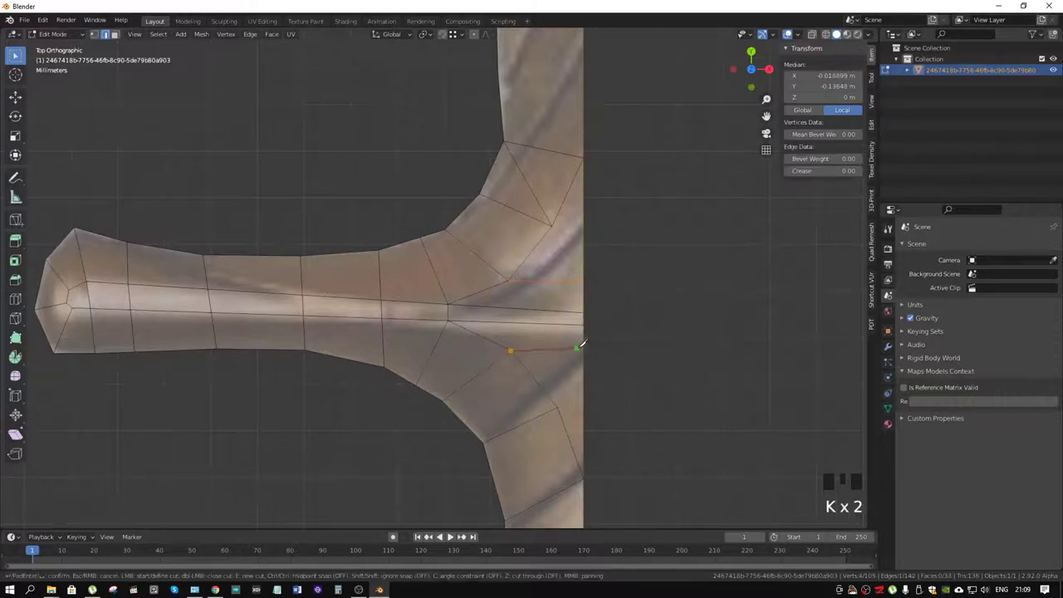
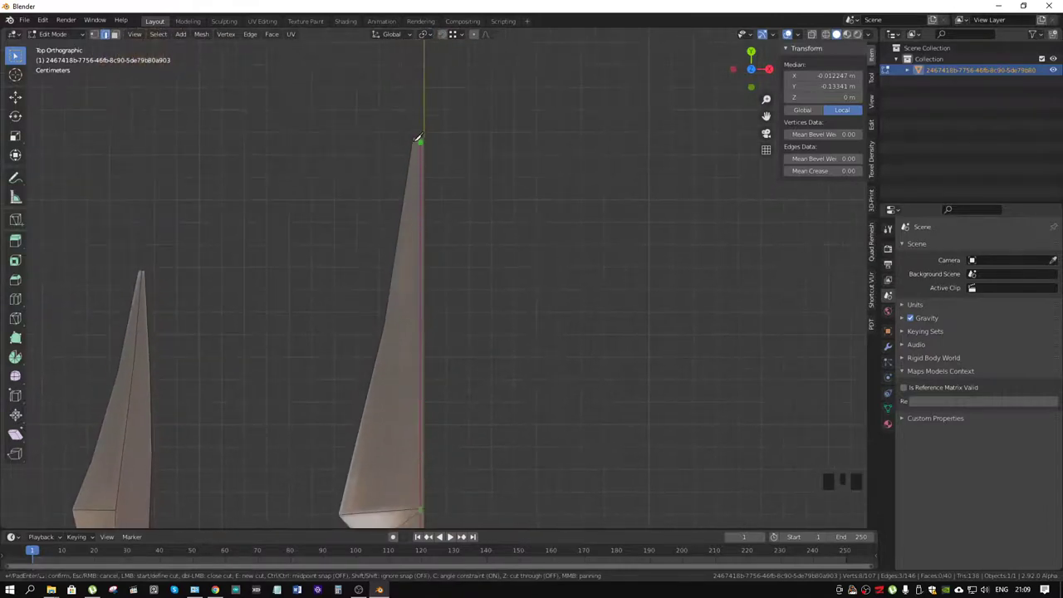
Step: Merge two vertices near the prong tip and frame the prong's centre for cutting
{"action": "left_click_drag", "start_coordinate": [493, 410], "coordinate": [450, 225]}
{"action": "scroll", "scroll_direction": "up", "scroll_amount": 3}
{"action": "key", "text": "1"}
{"action": "scroll", "scroll_direction": "up", "scroll_amount": 3}
{"action": "left_click", "coordinate": [423, 168]}
{"action": "left_click", "coordinate": [423, 165]}
{"action": "key", "text": "m"}
{"action": "scroll", "scroll_direction": "down", "scroll_amount": 3}
{"action": "left_click_drag", "start_coordinate": [518, 300], "coordinate": [462, 237]}
{"action": "scroll", "scroll_direction": "up", "scroll_amount": 3}
{"action": "scroll", "scroll_direction": "down", "scroll_amount": 3}
{"action": "left_click_drag", "start_coordinate": [427, 215], "coordinate": [628, 426]}
Step: Knife a centre line down the prong with successive cut points
{"action": "key", "text": "2"}
{"action": "left_click", "coordinate": [627, 424]}
{"action": "left_click_drag", "start_coordinate": [453, 230], "coordinate": [430, 324]}
{"action": "left_click", "coordinate": [431, 325]}
{"action": "left_click_drag", "start_coordinate": [462, 213], "coordinate": [454, 290]}
{"action": "left_click", "coordinate": [453, 290]}
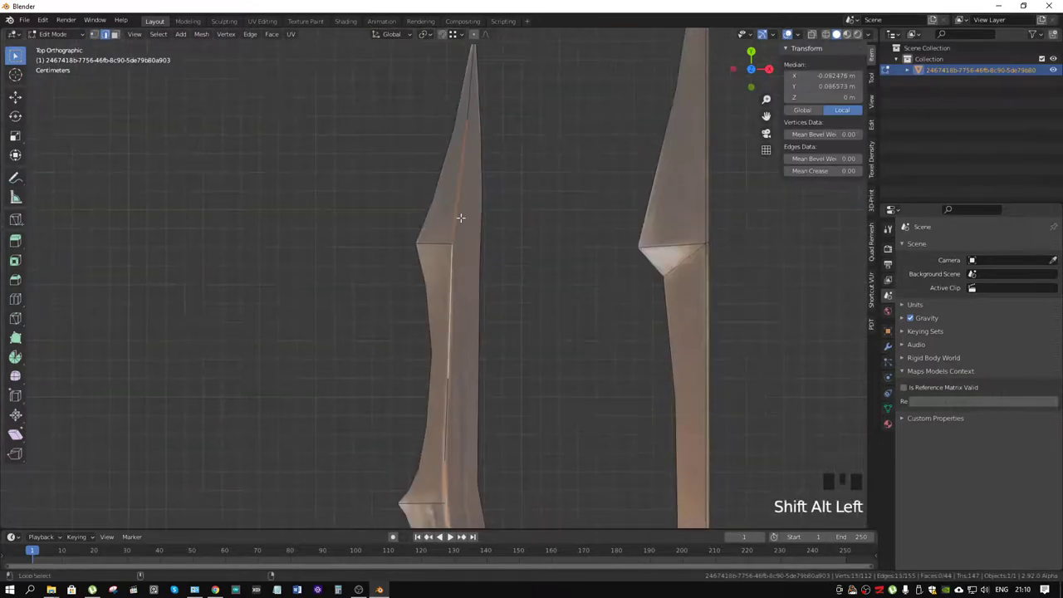
Step: Select the prong's central edge line and bevel it (Ctrl+B) into a narrow strip
{"action": "left_click", "coordinate": [448, 397]}
{"action": "left_click_drag", "start_coordinate": [508, 124], "coordinate": [492, 237]}
{"action": "scroll", "scroll_direction": "up", "scroll_amount": 3}
{"action": "key", "text": "ctrl+b"}
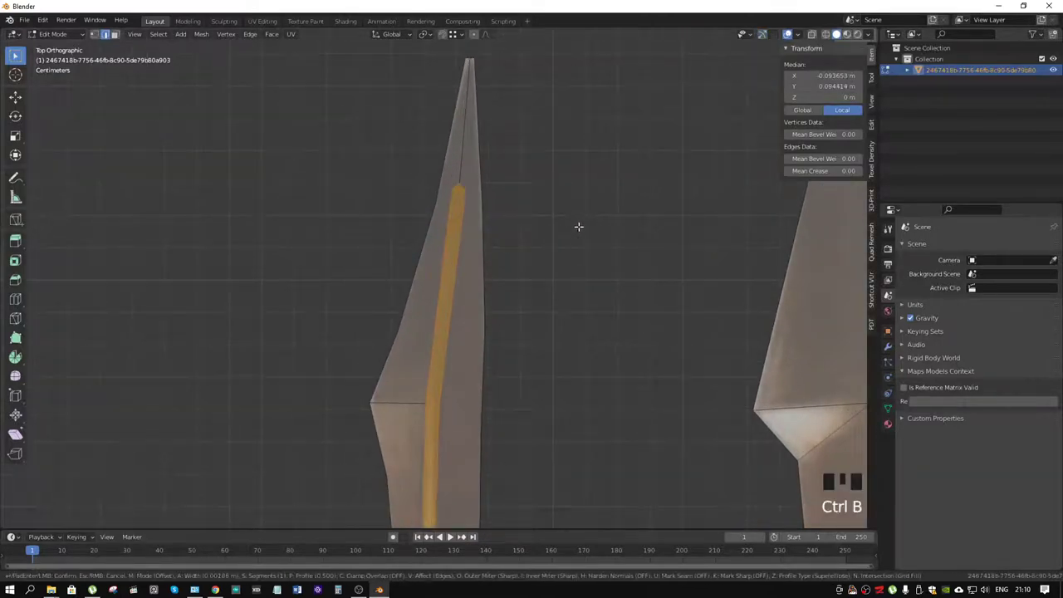
{"action": "key", "text": "1"}
{"action": "left_click", "coordinate": [464, 181]}
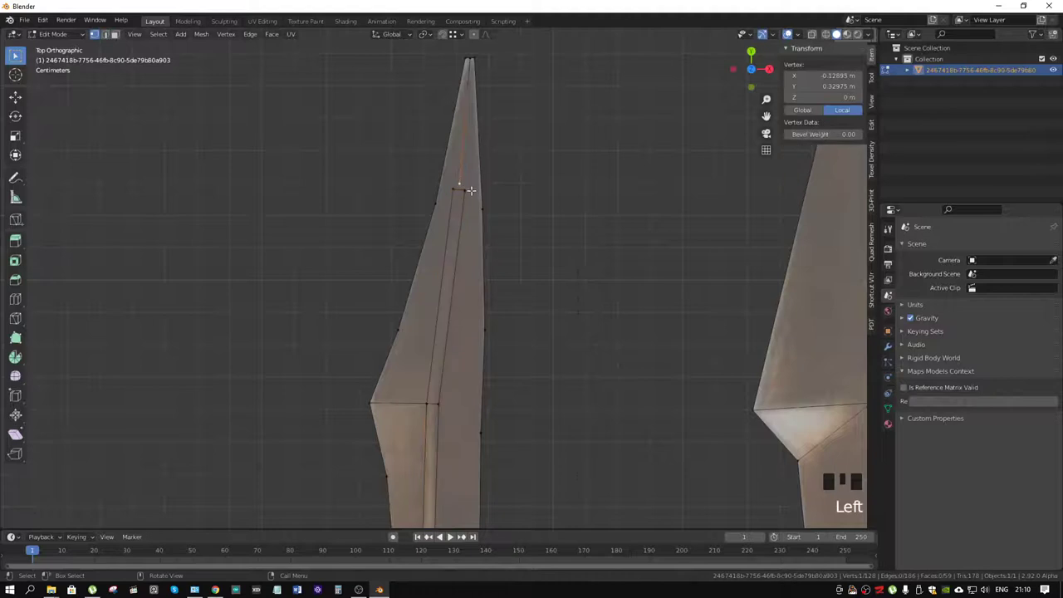
Step: Knife the strip up to the prong tip, dissolve the redundant edge and merge the end vertices
{"action": "key", "text": "k"}
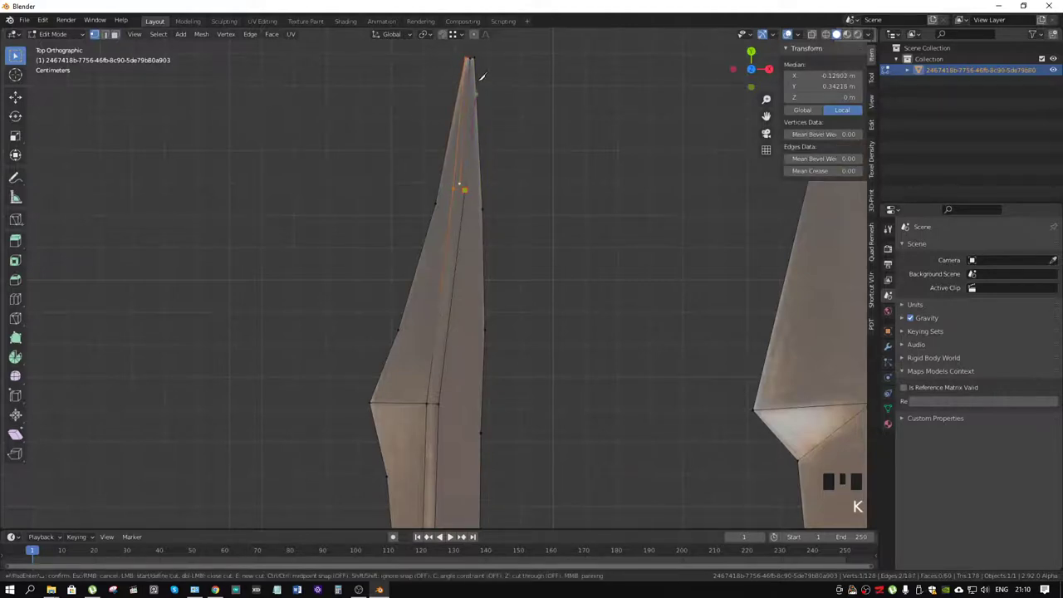
{"action": "key", "text": "2"}
{"action": "left_click_drag", "start_coordinate": [471, 78], "coordinate": [470, 80]}
{"action": "key", "text": "x"}
{"action": "scroll", "scroll_direction": "down", "scroll_amount": 3}
{"action": "key", "text": "`"}
{"action": "key", "text": "1"}
{"action": "left_click_drag", "start_coordinate": [441, 224], "coordinate": [432, 231]}
{"action": "left_click", "coordinate": [447, 216]}
{"action": "key", "text": "j"}
{"action": "left_click", "coordinate": [473, 229]}
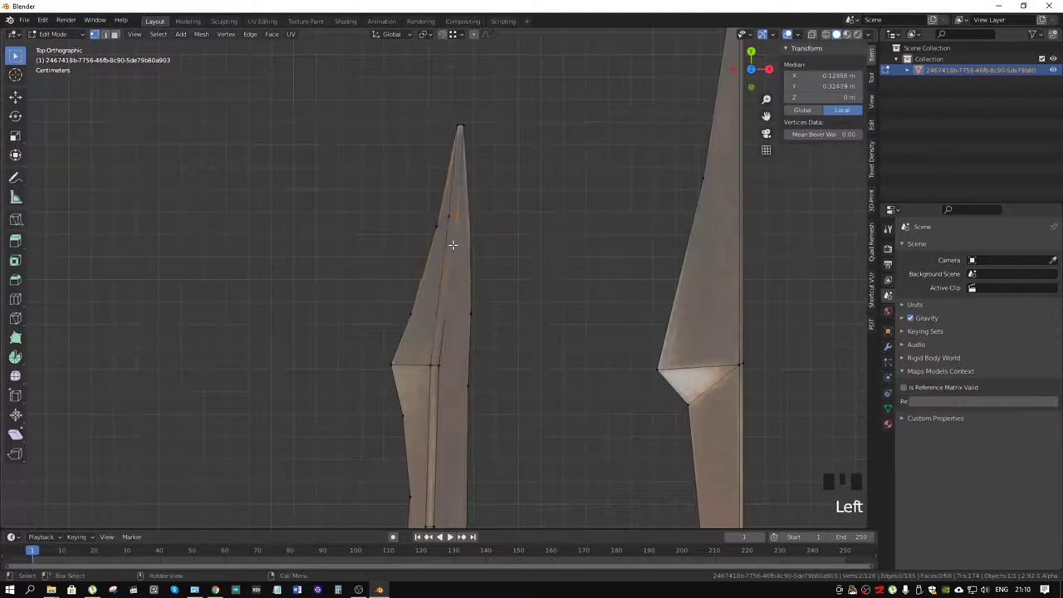
Step: Knife horizontal edges across the prong below its tip and below the notch
{"action": "key", "text": "j"}
{"action": "left_click_drag", "start_coordinate": [488, 278], "coordinate": [469, 169]}
{"action": "left_click_drag", "start_coordinate": [469, 168], "coordinate": [398, 177]}
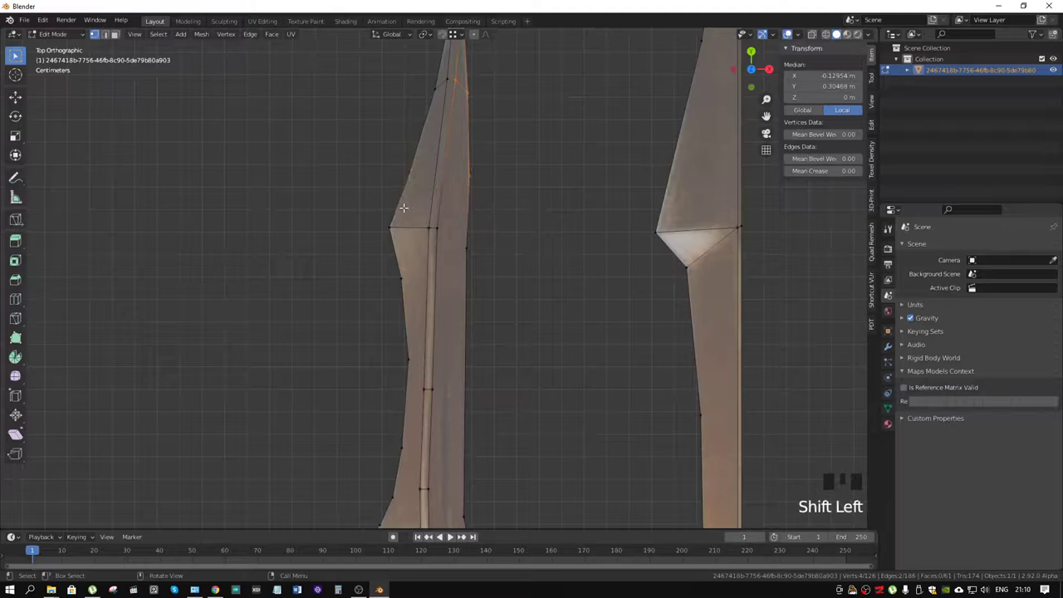
{"action": "key", "text": "k"}
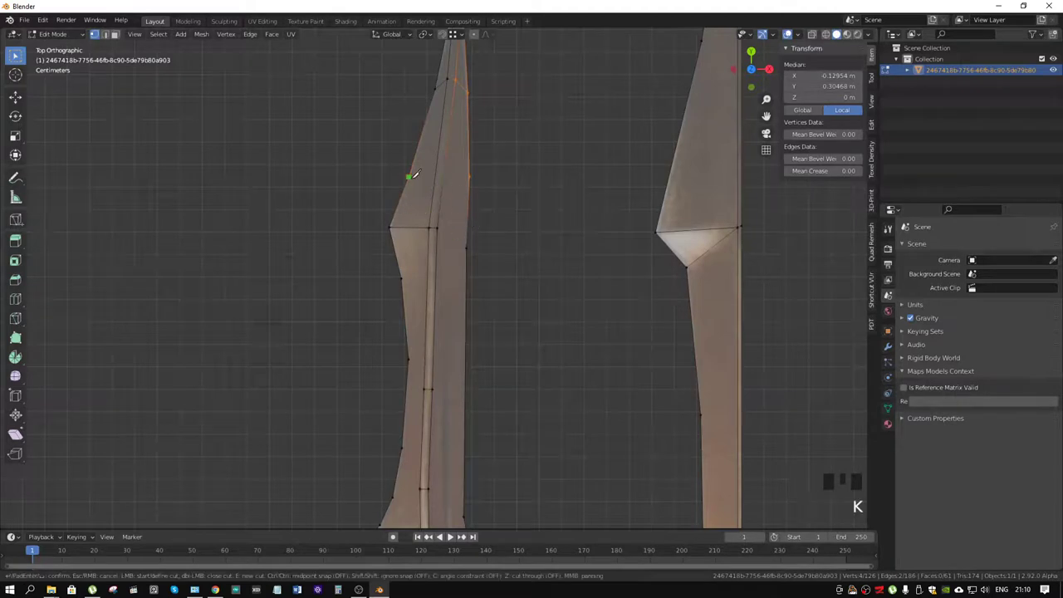
{"action": "key", "text": "ctrl+z"}
{"action": "key", "text": "k"}
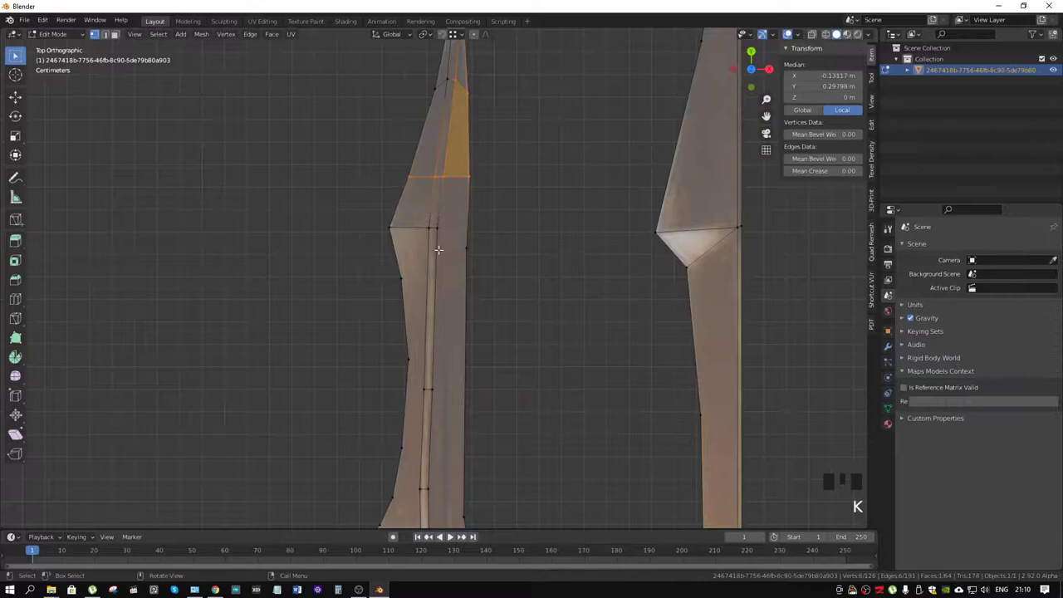
{"action": "key", "text": "k"}
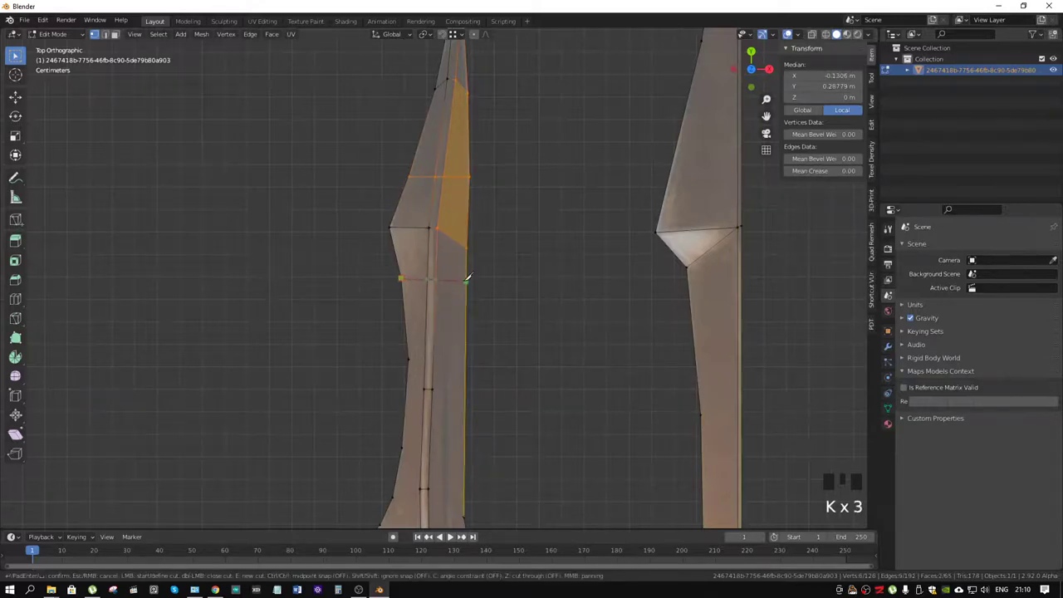
{"action": "key", "text": "k"}
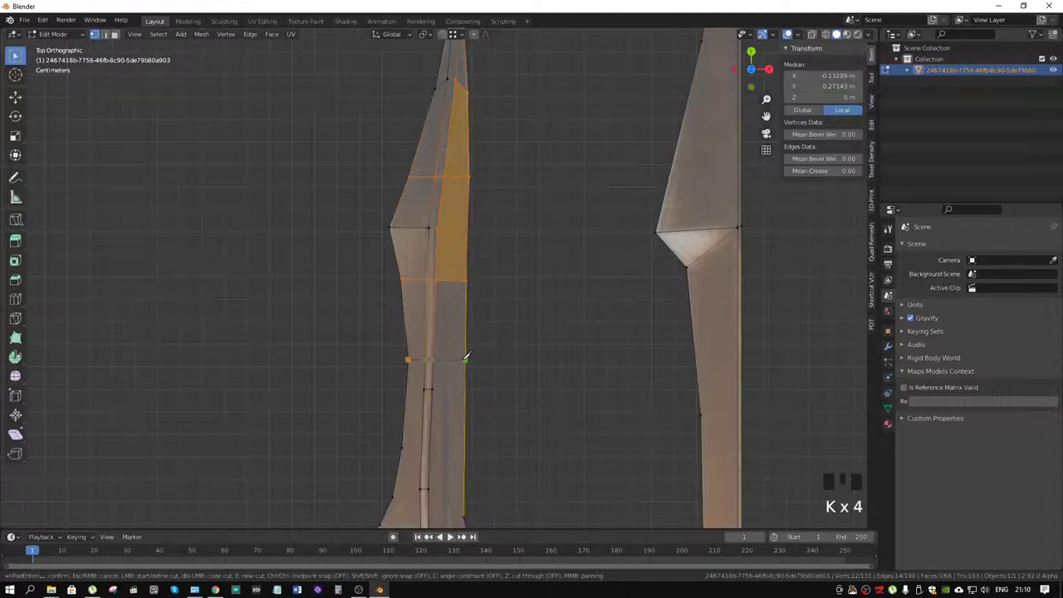
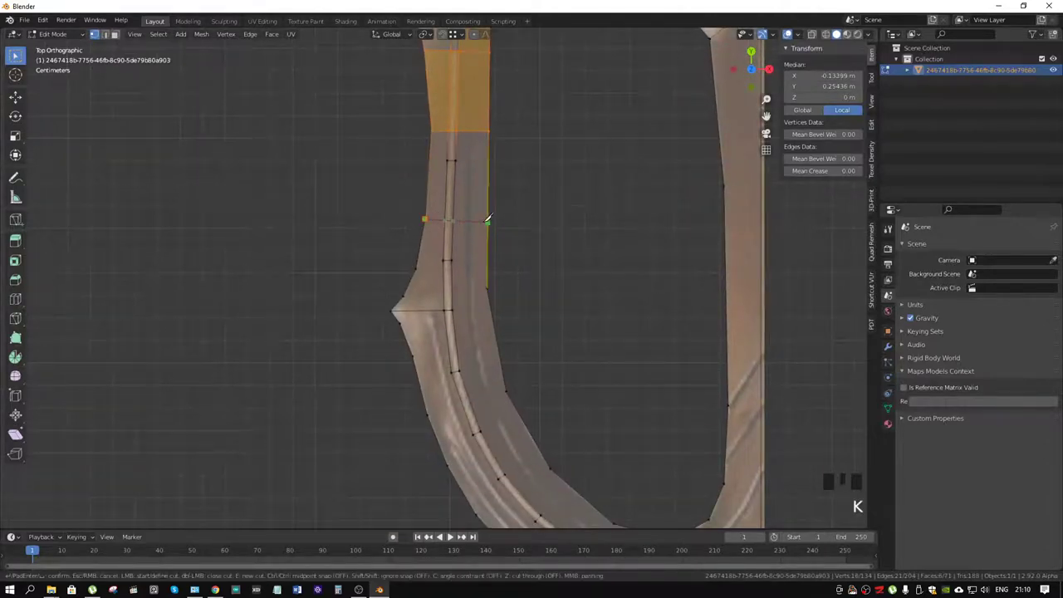
Step: Cut further cross edges down to the bend at the prong's base and dissolve a stray outline vertex
{"action": "key", "text": "k"}
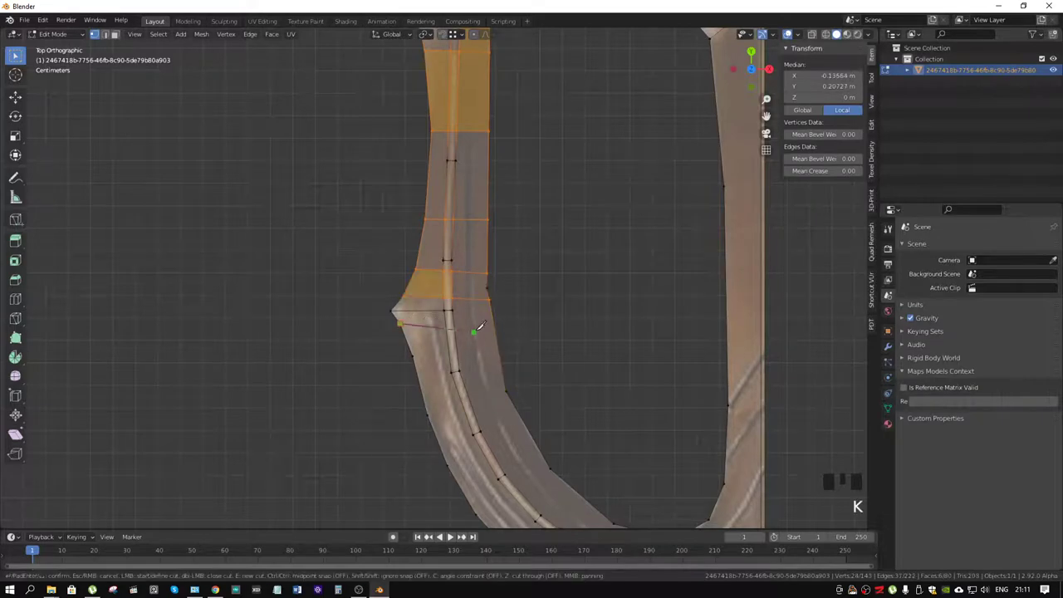
{"action": "key", "text": "k"}
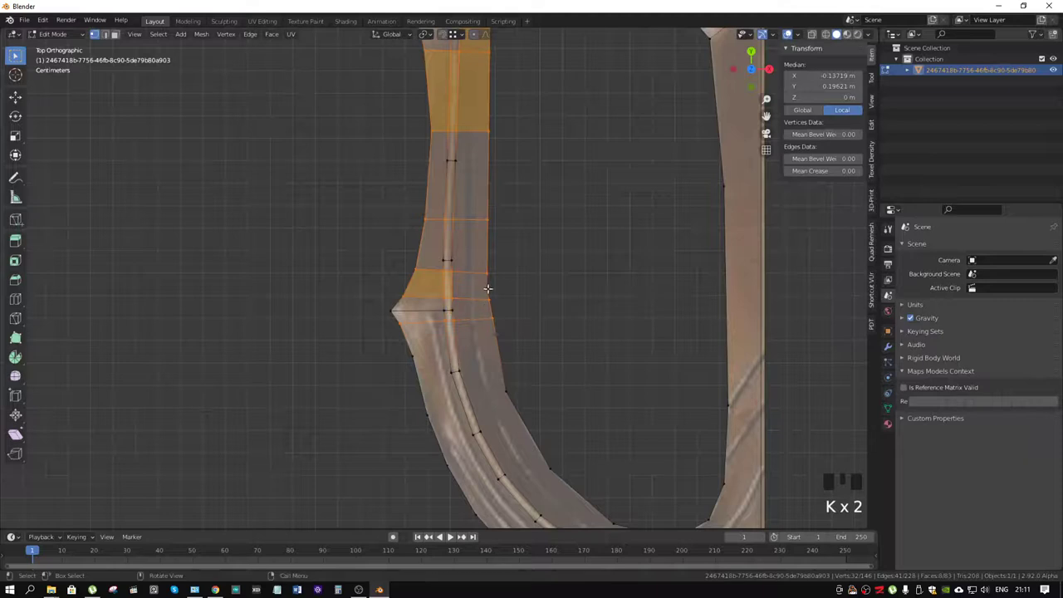
{"action": "scroll", "scroll_direction": "up", "scroll_amount": 3}
{"action": "left_click_drag", "start_coordinate": [566, 305], "coordinate": [533, 302]}
{"action": "key", "text": "KP_7"}
{"action": "left_click", "coordinate": [514, 293]}
{"action": "key", "text": "x"}
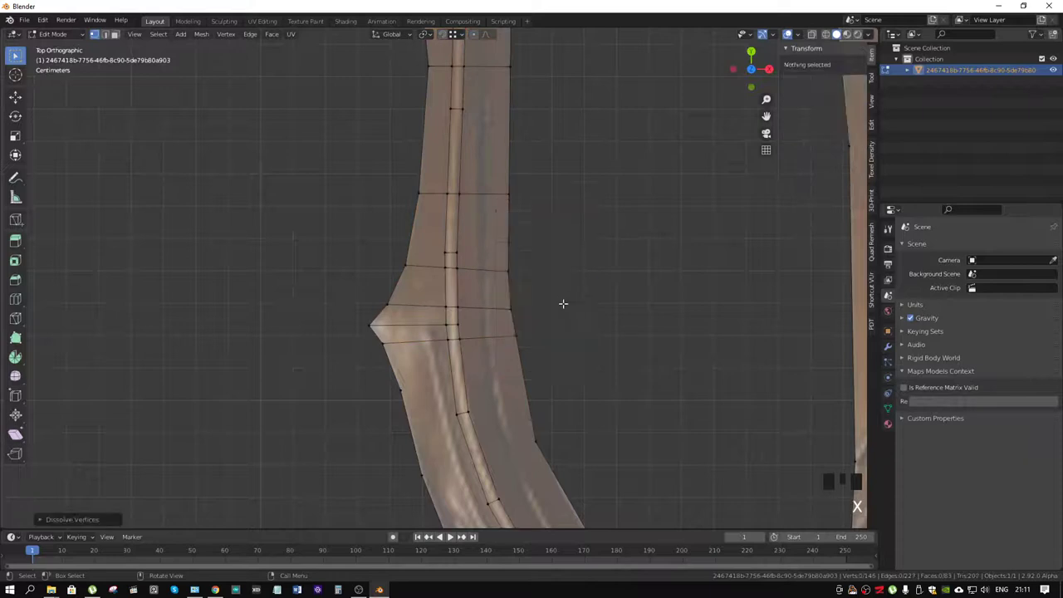
Step: Nudge an outer-edge vertex, then knife new cross edges down the curved prong to the handle junction
{"action": "left_click", "coordinate": [517, 342]}
{"action": "key", "text": "g"}
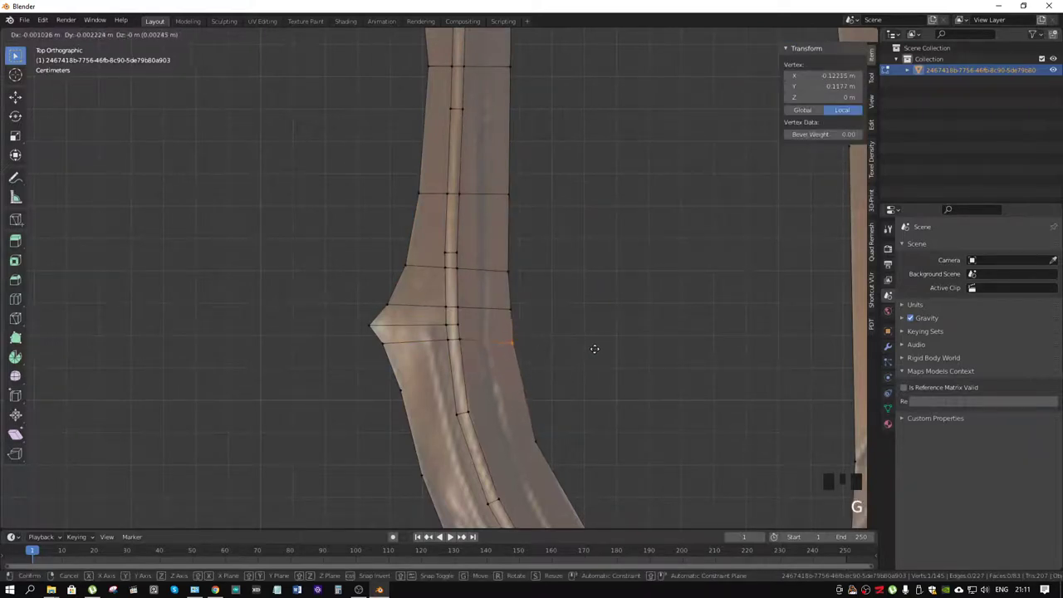
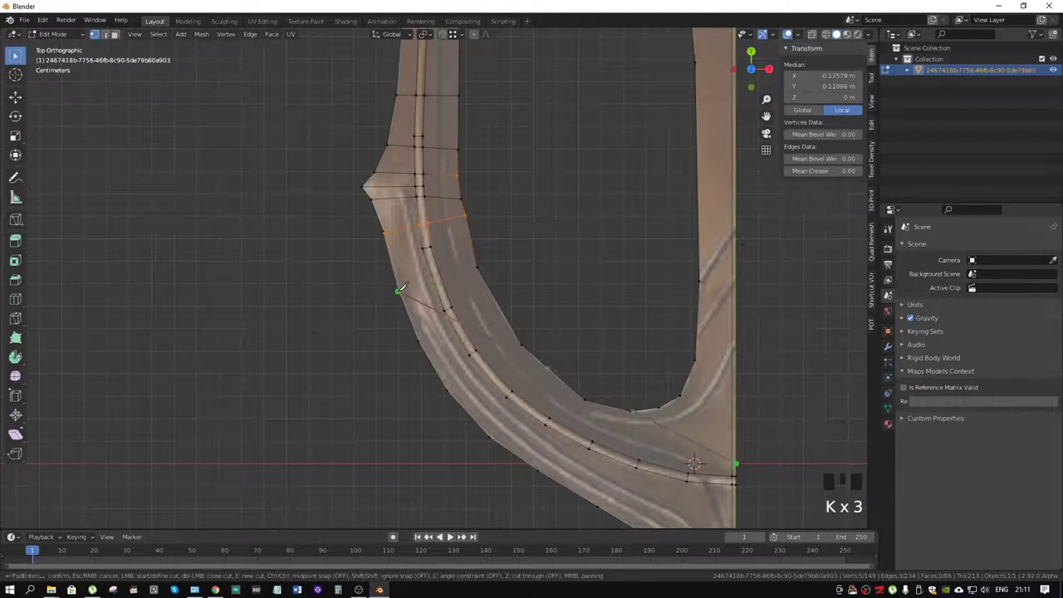
{"action": "key", "text": "k"}
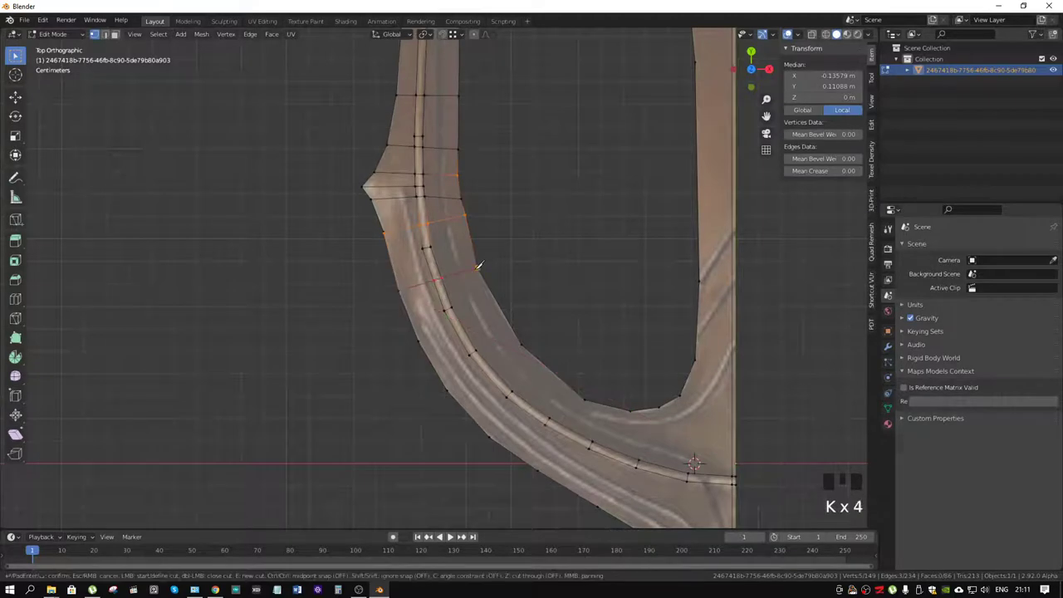
{"action": "key", "text": "k"}
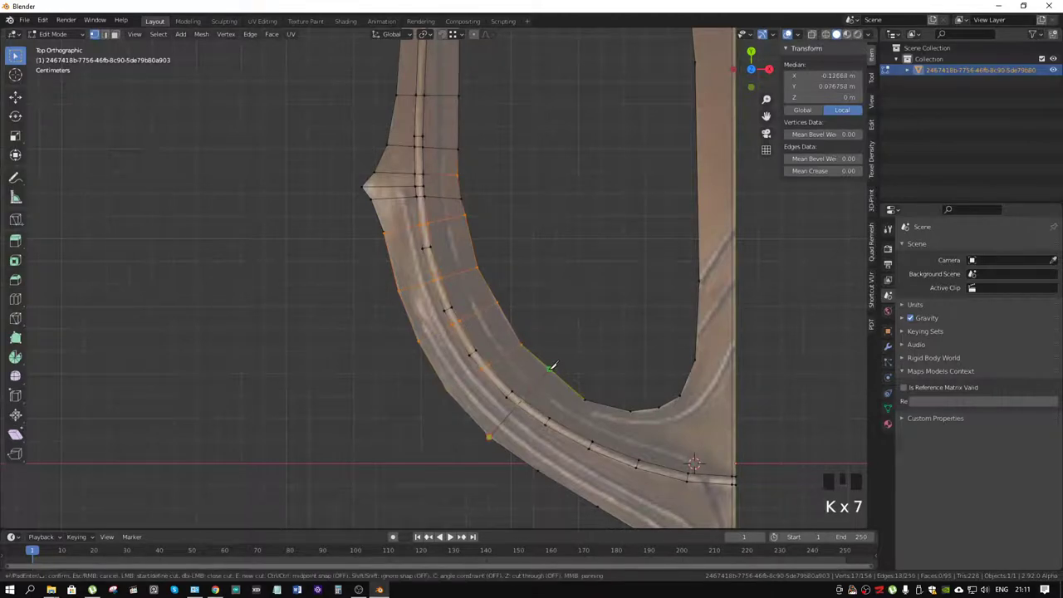
{"action": "key", "text": "k"}
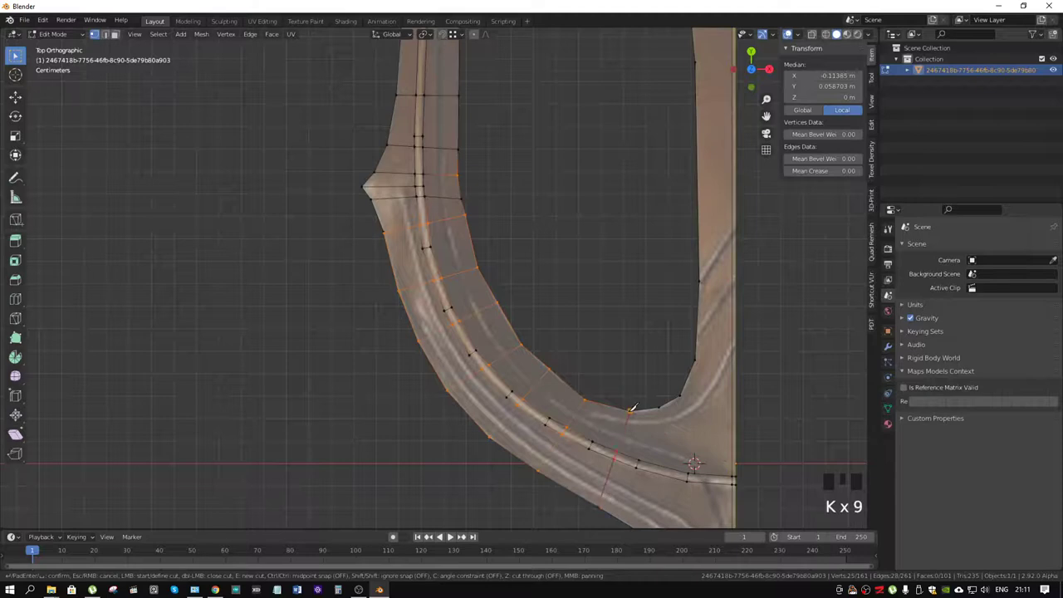
{"action": "left_click_drag", "start_coordinate": [681, 396], "coordinate": [490, 299]}
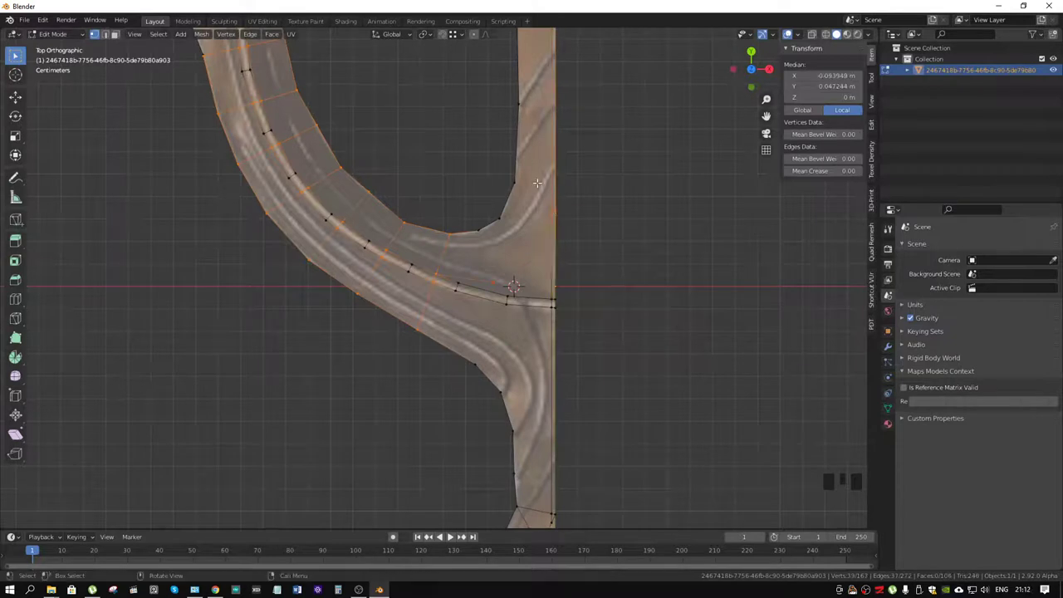
Step: Knife new edges through the prong–handle junction faces and just below them
{"action": "key", "text": "k"}
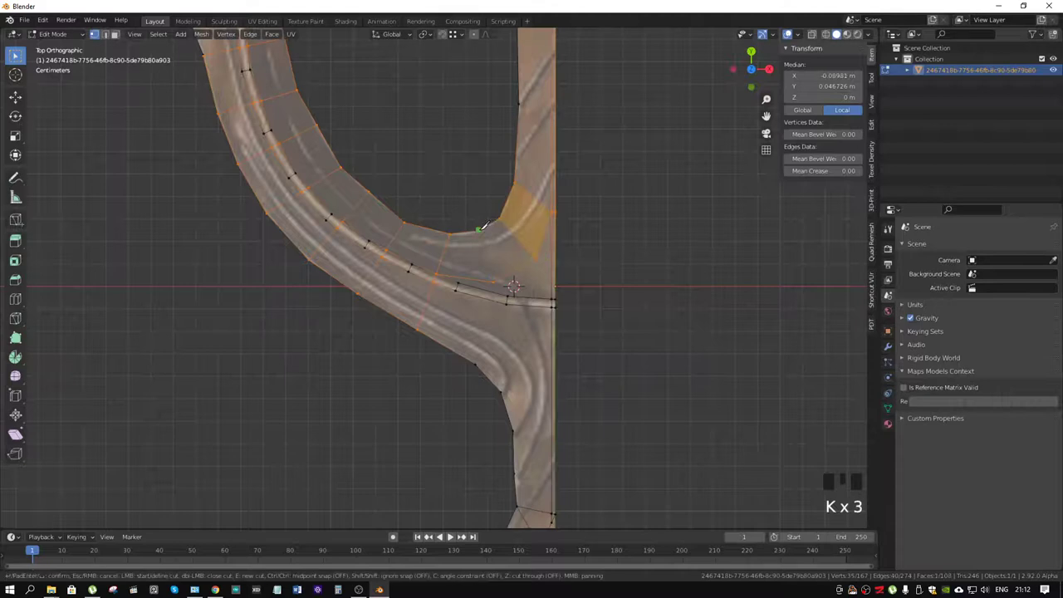
{"action": "key", "text": "k"}
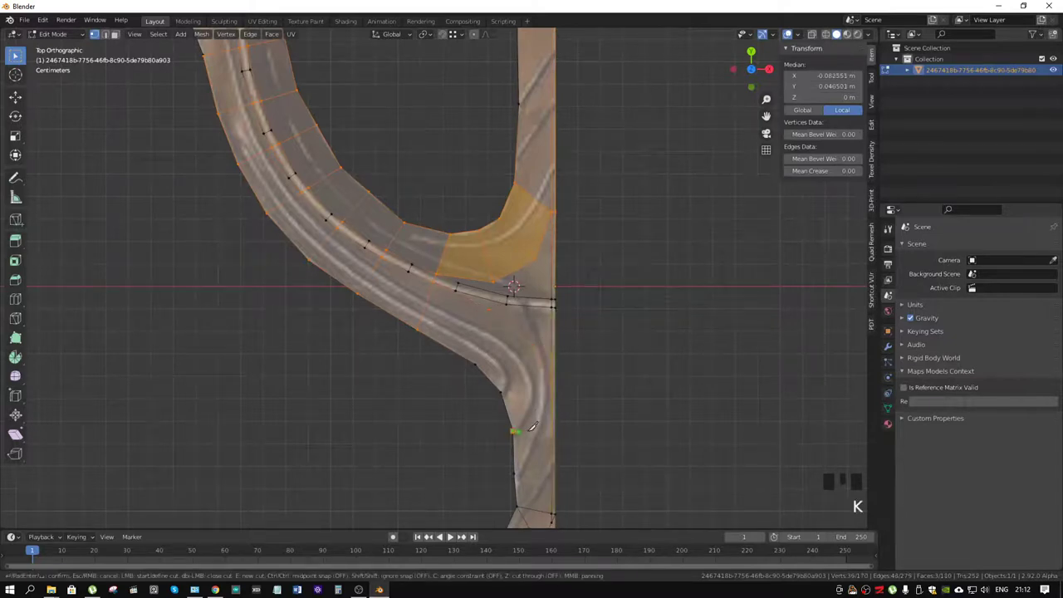
{"action": "key", "text": "k"}
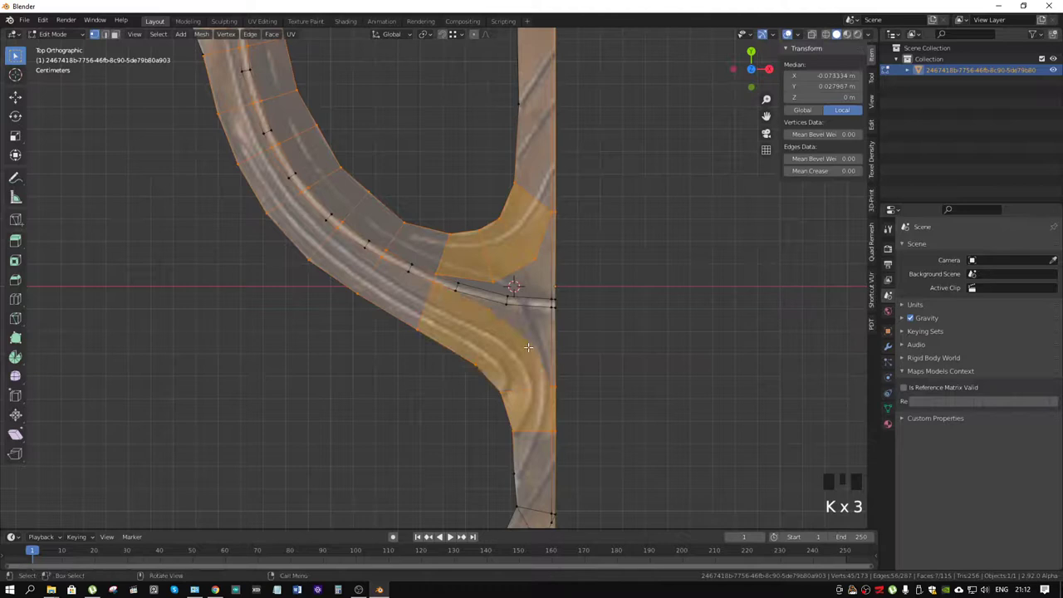
{"action": "key", "text": "k"}
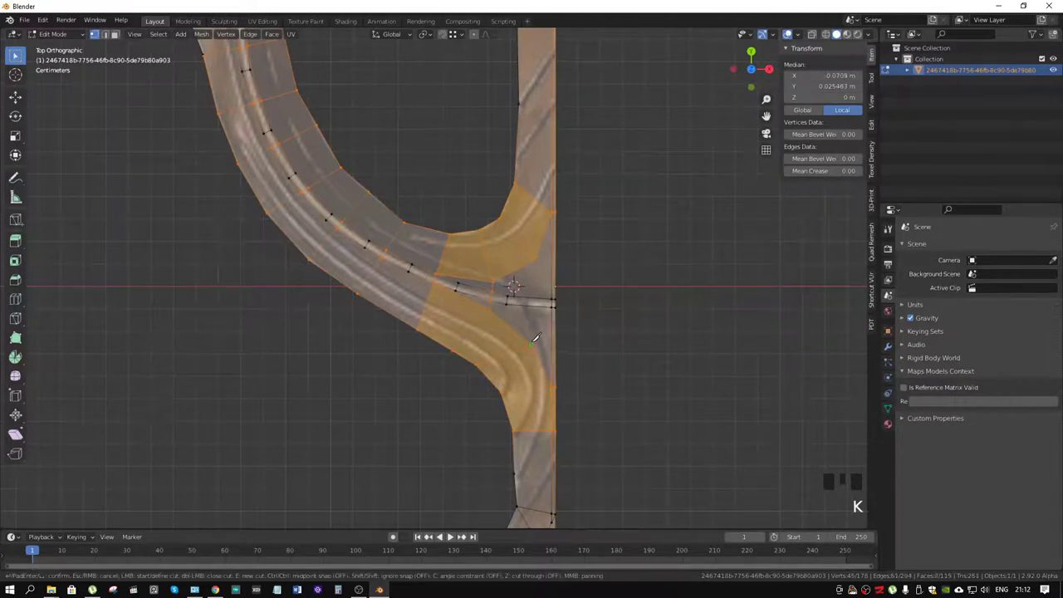
{"action": "key", "text": "k"}
Step: Place a further cut of several points across the junction area
{"action": "key", "text": "2"}
{"action": "left_click", "coordinate": [510, 300]}
{"action": "left_click", "coordinate": [459, 284]}
{"action": "left_click", "coordinate": [413, 265]}
{"action": "left_click_drag", "start_coordinate": [371, 242], "coordinate": [353, 232]}
{"action": "left_click_drag", "start_coordinate": [363, 208], "coordinate": [482, 355]}
Step: Select the redundant cross edges at the junction and dissolve them
{"action": "left_click", "coordinate": [482, 354]}
{"action": "left_click", "coordinate": [447, 316]}
{"action": "left_click_drag", "start_coordinate": [421, 270], "coordinate": [417, 257]}
{"action": "left_click", "coordinate": [398, 209]}
{"action": "left_click_drag", "start_coordinate": [421, 184], "coordinate": [440, 284]}
{"action": "left_click", "coordinate": [440, 284]}
{"action": "left_click", "coordinate": [445, 185]}
{"action": "left_click_drag", "start_coordinate": [469, 191], "coordinate": [552, 331]}
{"action": "key", "text": "x"}
{"action": "scroll", "scroll_direction": "down", "scroll_amount": 3}
{"action": "left_click_drag", "start_coordinate": [612, 369], "coordinate": [537, 229]}
{"action": "key", "text": "k"}
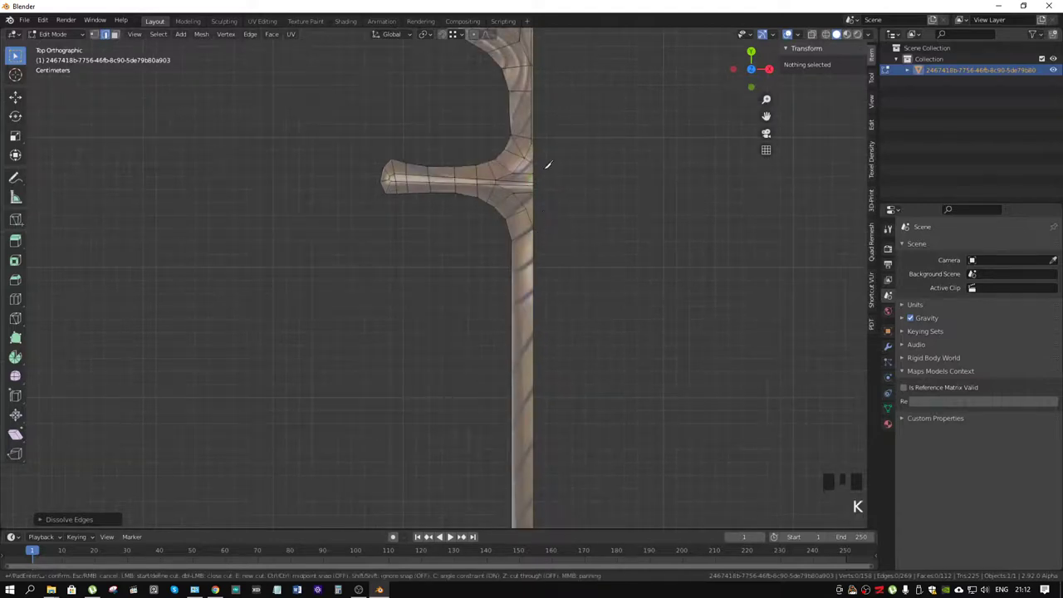
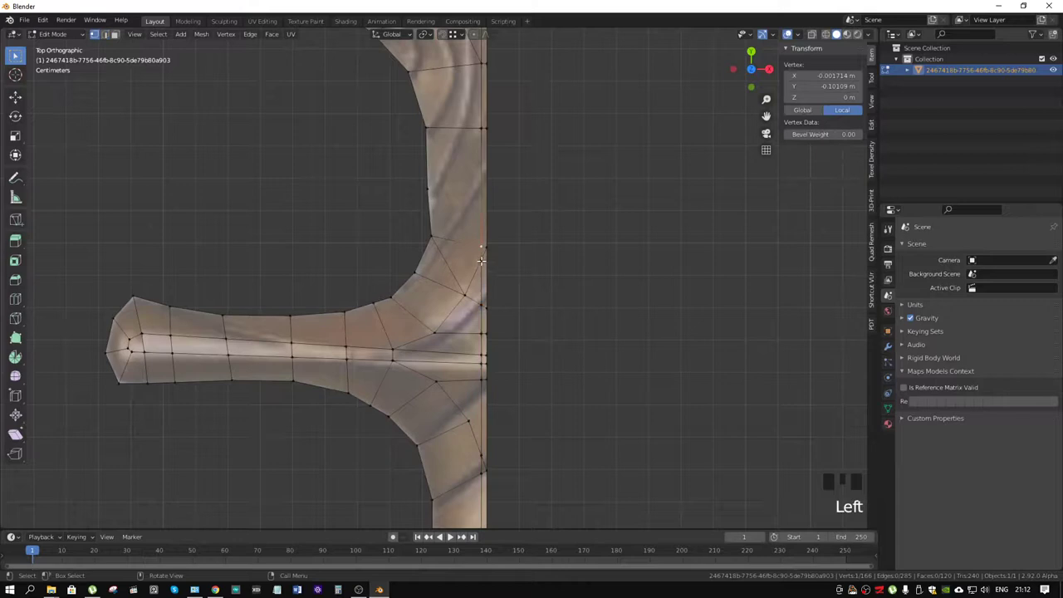
Step: Merge the stray vertices at the crossguard joint with Merge At Last and dissolve a leftover
{"action": "left_click", "coordinate": [484, 258]}
{"action": "left_click_drag", "start_coordinate": [483, 245], "coordinate": [492, 256]}
{"action": "key", "text": "m"}
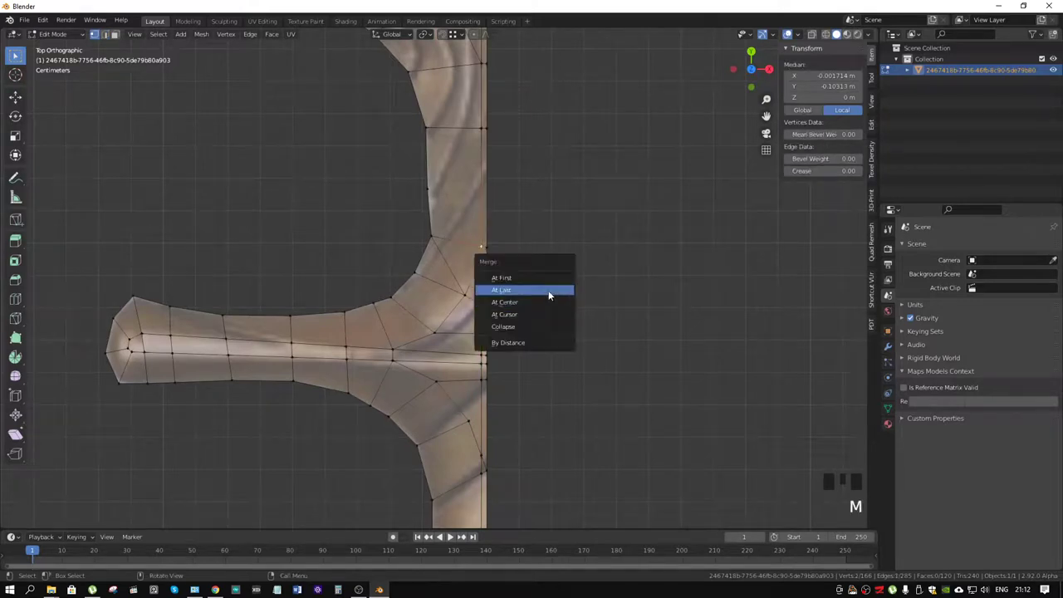
{"action": "key", "text": "2"}
{"action": "left_click_drag", "start_coordinate": [454, 271], "coordinate": [462, 275]}
{"action": "key", "text": "x"}
Step: Merge the stray vertex pair below the crossguard joint
{"action": "left_click_drag", "start_coordinate": [579, 401], "coordinate": [474, 356]}
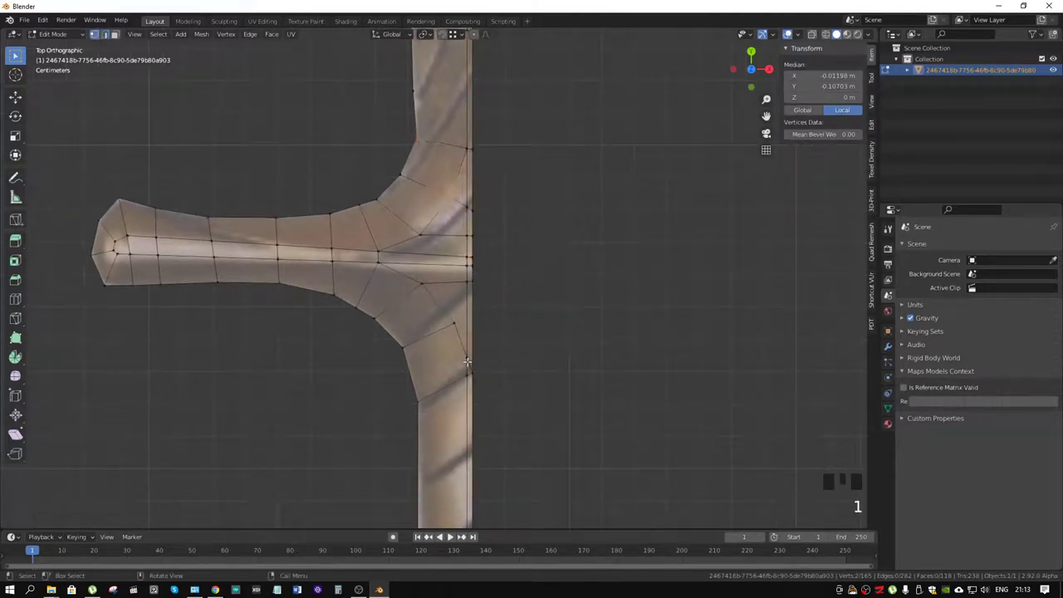
{"action": "left_click", "coordinate": [468, 357]}
{"action": "left_click_drag", "start_coordinate": [469, 373], "coordinate": [480, 378]}
{"action": "key", "text": "m"}
{"action": "key", "text": "k"}
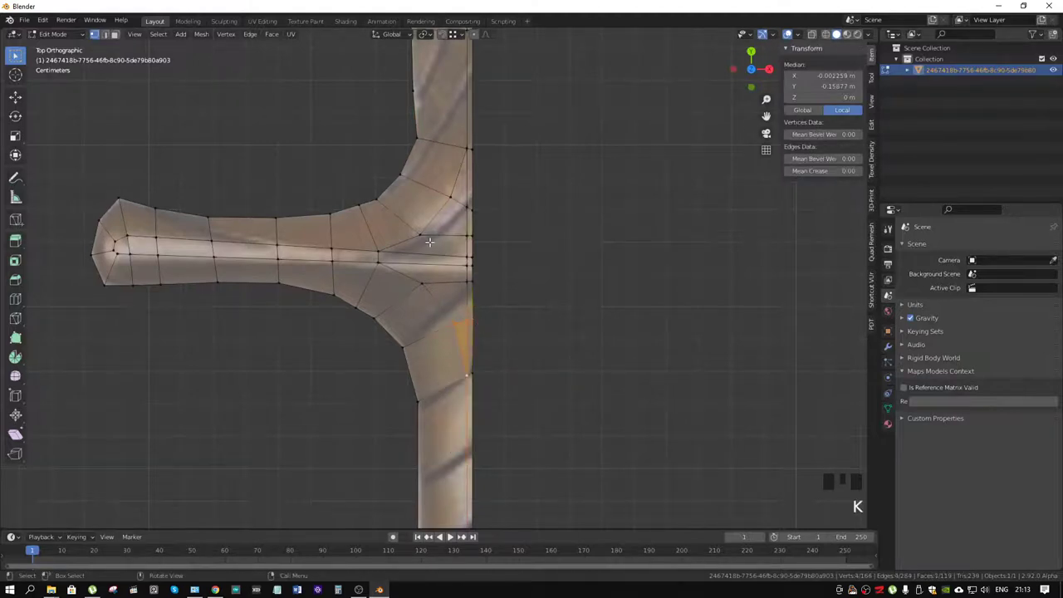
Step: Knife a cleaner edge across the crossguard joint
{"action": "key", "text": "k"}
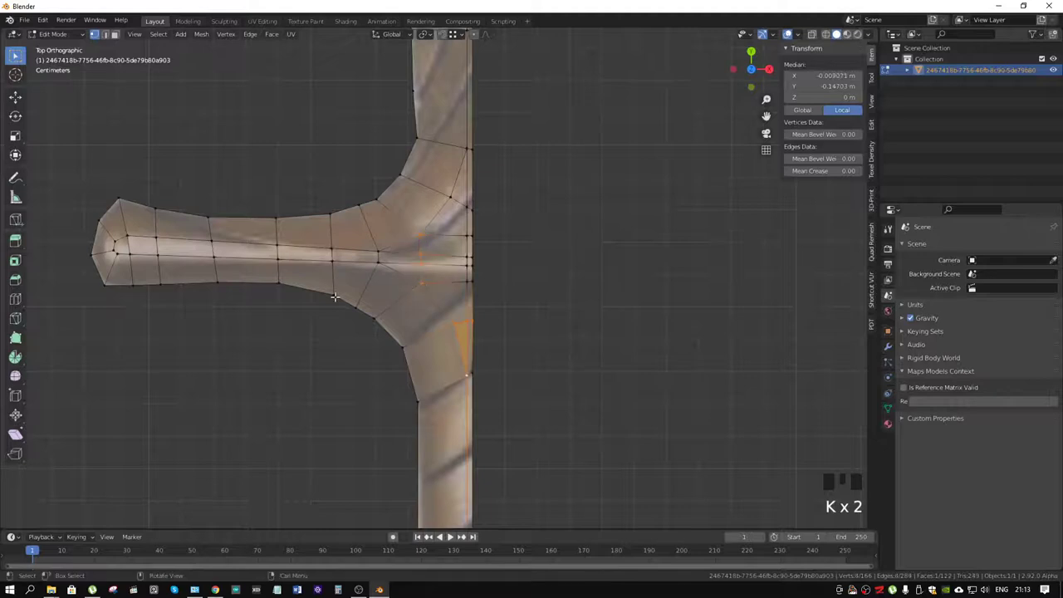
{"action": "scroll", "scroll_direction": "down", "scroll_amount": 3}
{"action": "left_click_drag", "start_coordinate": [420, 284], "coordinate": [410, 292]}
{"action": "scroll", "scroll_direction": "up", "scroll_amount": 3}
{"action": "key", "text": "KP_7"}
{"action": "key", "text": "3"}
{"action": "left_click", "coordinate": [224, 253]}
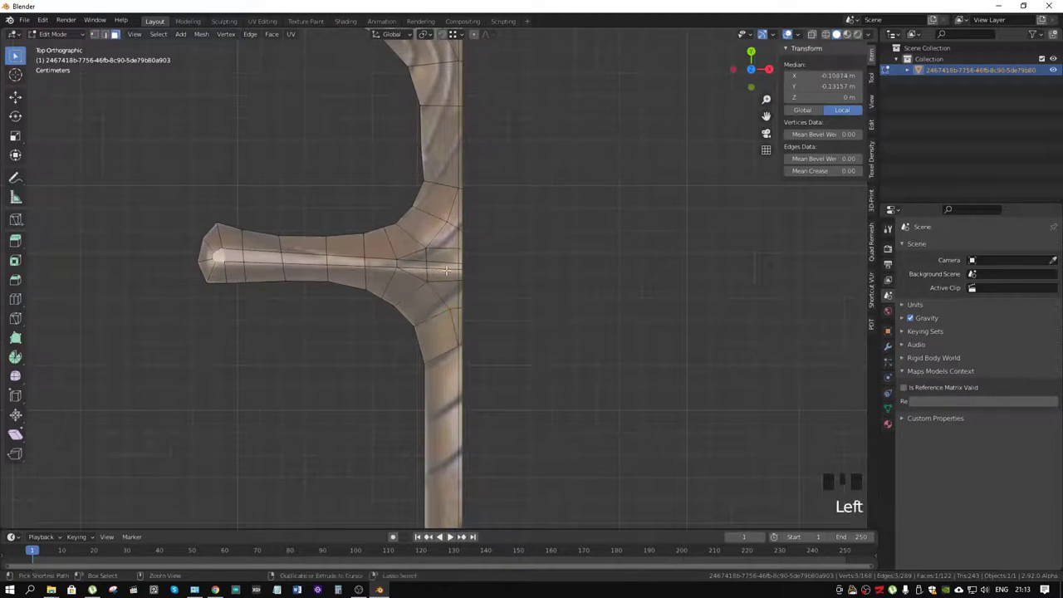
Step: Shortest-path select the centre lines of the crossguard and the side prong
{"action": "left_click", "coordinate": [452, 262]}
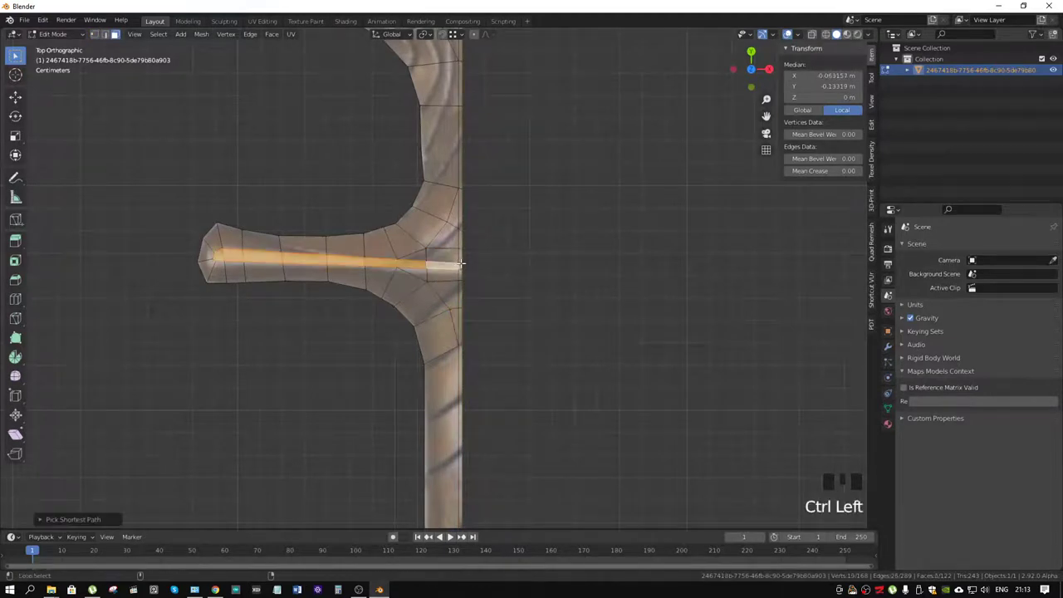
{"action": "left_click", "coordinate": [463, 260]}
{"action": "scroll", "scroll_direction": "down", "scroll_amount": 3}
{"action": "left_click_drag", "start_coordinate": [536, 346], "coordinate": [482, 190]}
{"action": "scroll", "scroll_direction": "up", "scroll_amount": 3}
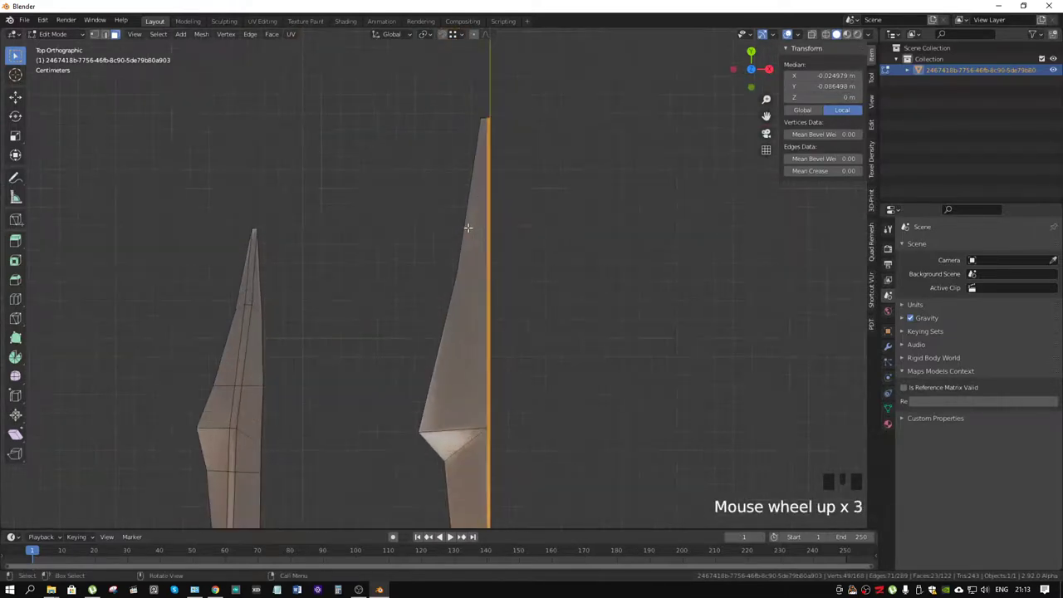
{"action": "scroll", "scroll_direction": "down", "scroll_amount": 3}
{"action": "left_click_drag", "start_coordinate": [484, 351], "coordinate": [403, 200]}
{"action": "left_click", "coordinate": [402, 200]}
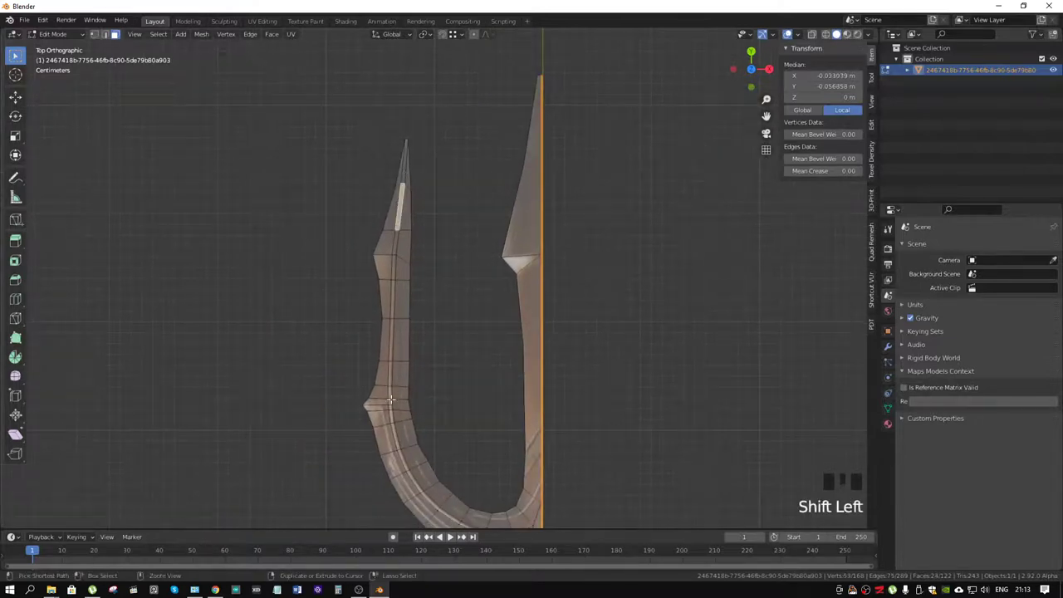
{"action": "left_click", "coordinate": [394, 415]}
Step: Extend the centre-line selection through the junction into the handle and view it from the side
{"action": "left_click_drag", "start_coordinate": [478, 411], "coordinate": [381, 277]}
{"action": "left_click_drag", "start_coordinate": [381, 277], "coordinate": [384, 280]}
{"action": "left_click", "coordinate": [445, 323]}
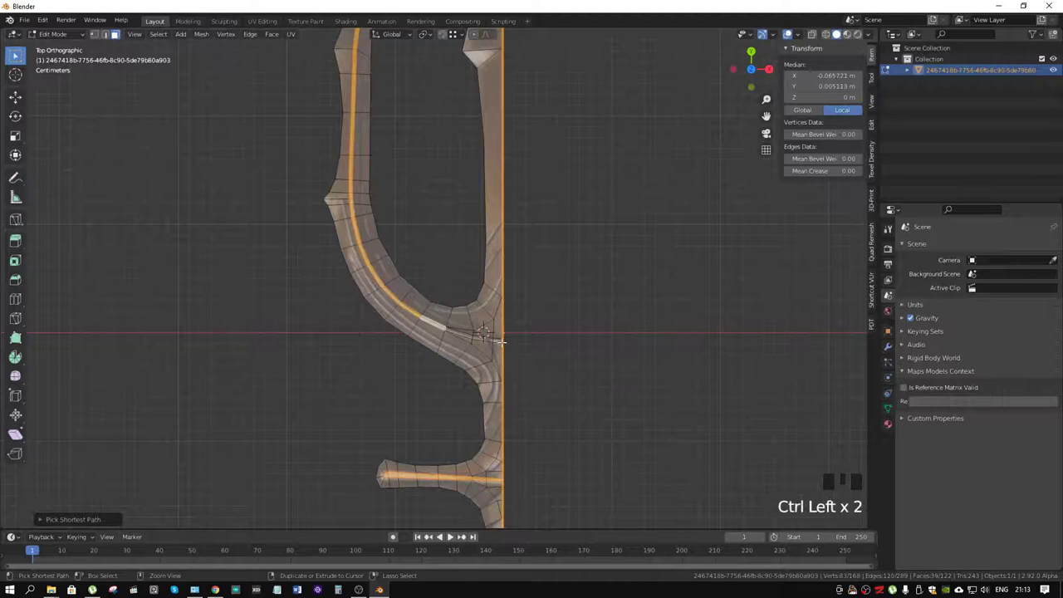
{"action": "left_click", "coordinate": [500, 338]}
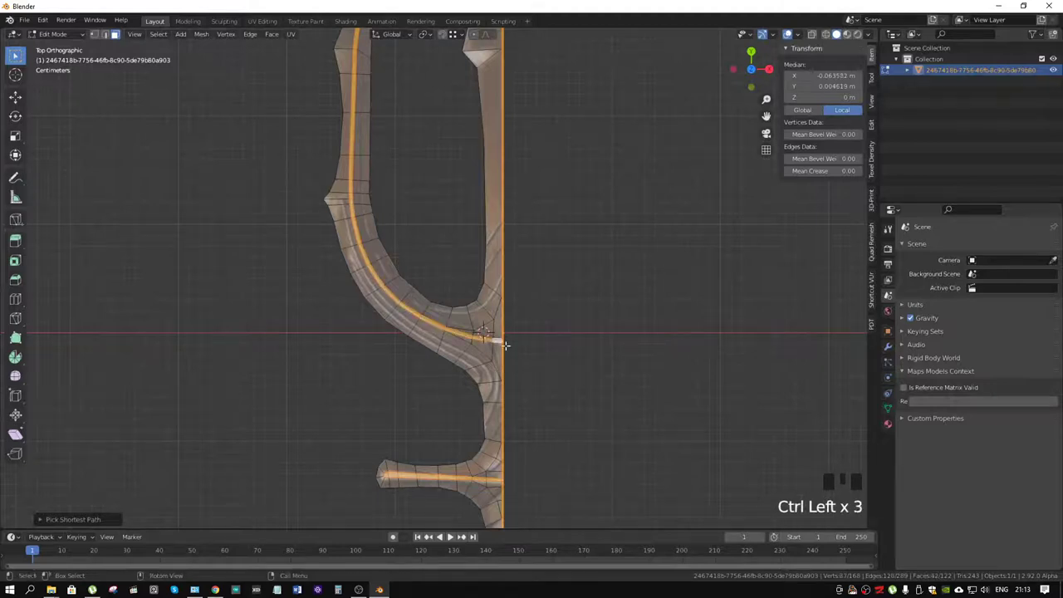
{"action": "left_click_drag", "start_coordinate": [480, 344], "coordinate": [526, 304]}
{"action": "scroll", "scroll_direction": "up", "scroll_amount": 3}
{"action": "left_click_drag", "start_coordinate": [610, 288], "coordinate": [548, 296]}
{"action": "scroll", "scroll_direction": "up", "scroll_amount": 3}
Step: Raise the selected centre ridge lines along Z to give the outline volume
{"action": "key", "text": "g"}
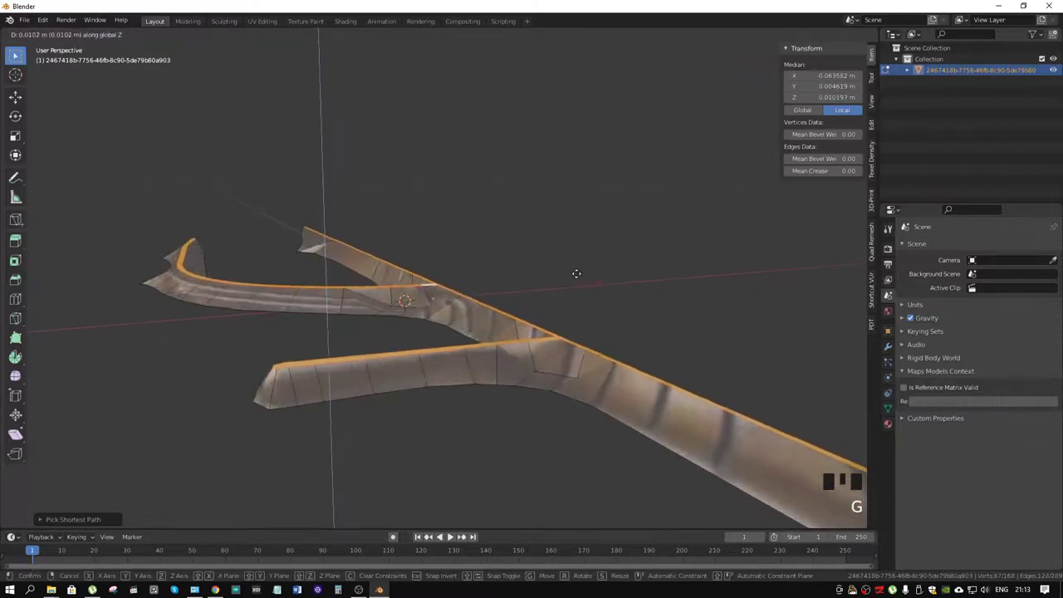
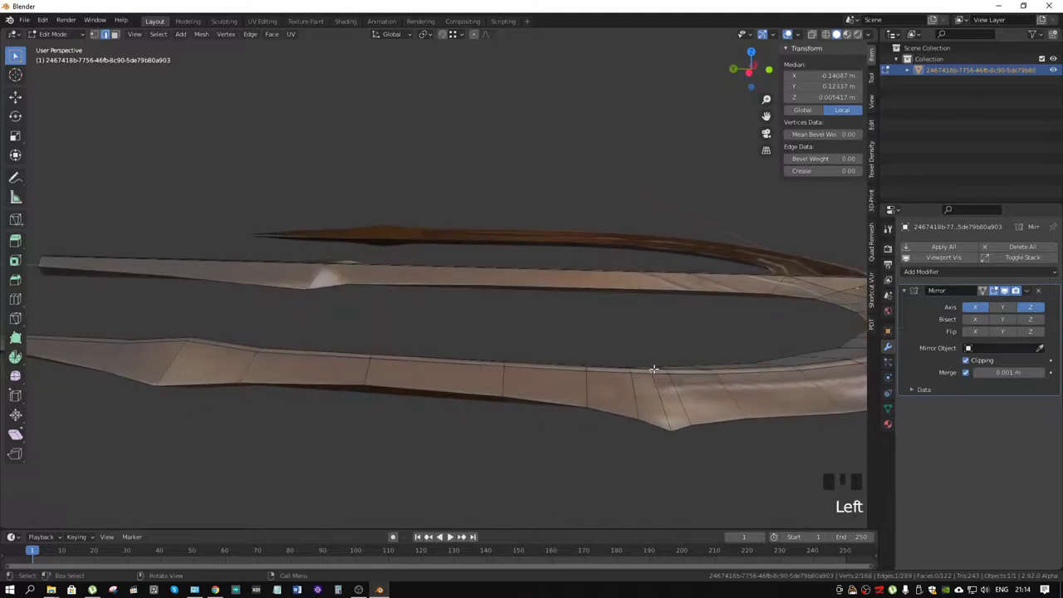
Step: Lift part of the prong ridge with proportional-editing falloff to add volume
{"action": "key", "text": "o"}
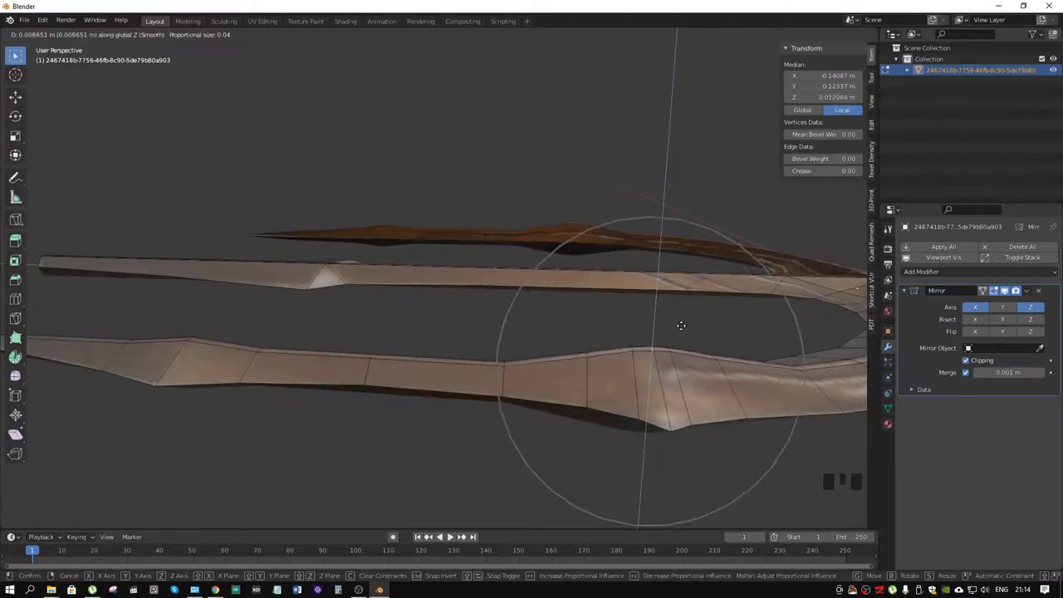
{"action": "left_click_drag", "start_coordinate": [700, 354], "coordinate": [532, 356]}
{"action": "left_click_drag", "start_coordinate": [532, 355], "coordinate": [548, 358]}
{"action": "left_click_drag", "start_coordinate": [655, 359], "coordinate": [777, 355]}
{"action": "key", "text": "3"}
{"action": "left_click", "coordinate": [777, 354]}
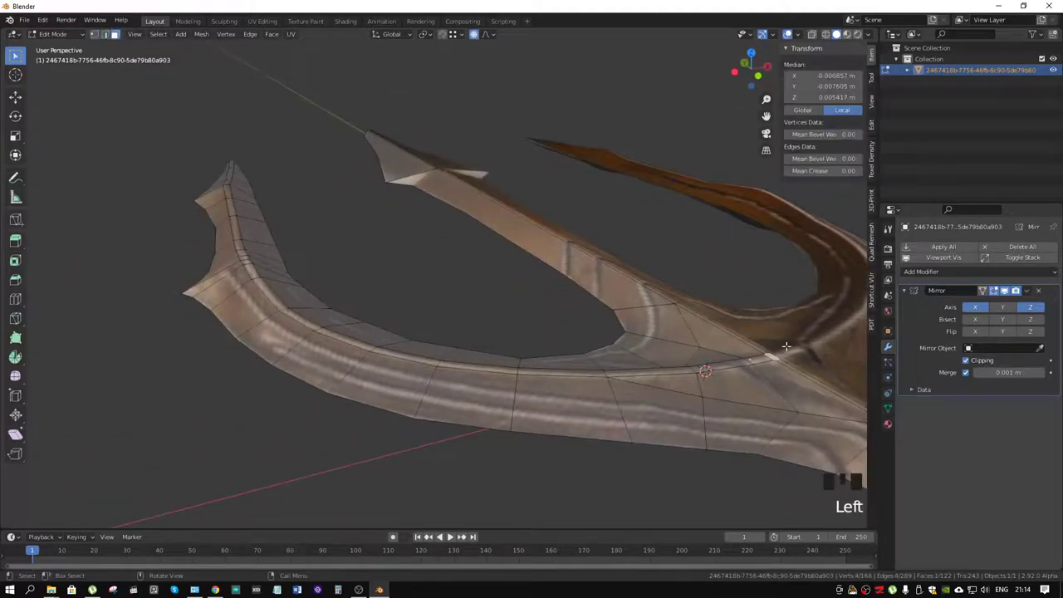
Step: Move the prong junction vertices vertically along Z with smooth falloff
{"action": "key", "text": "g"}
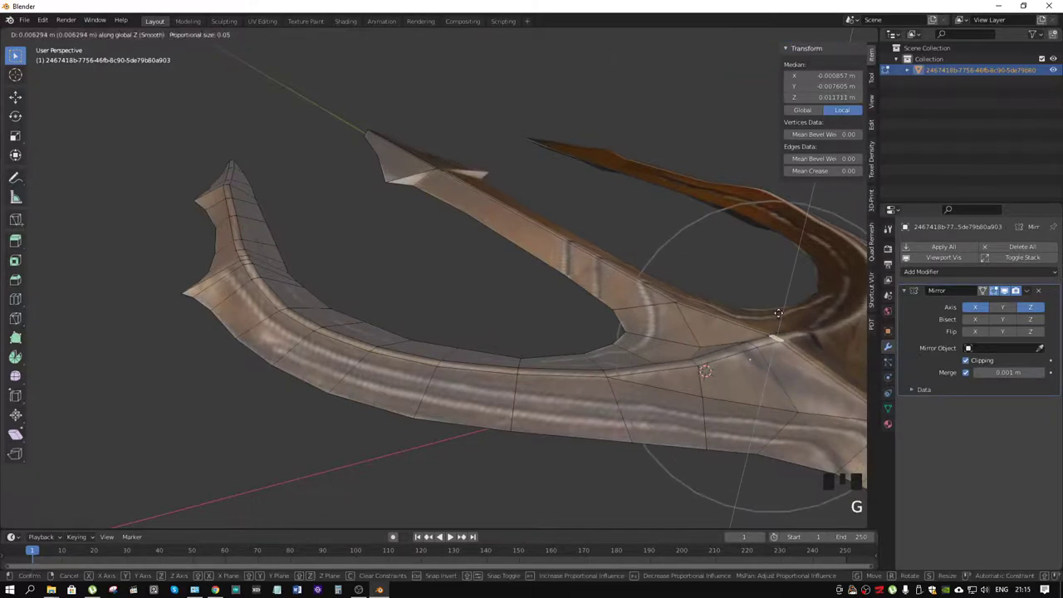
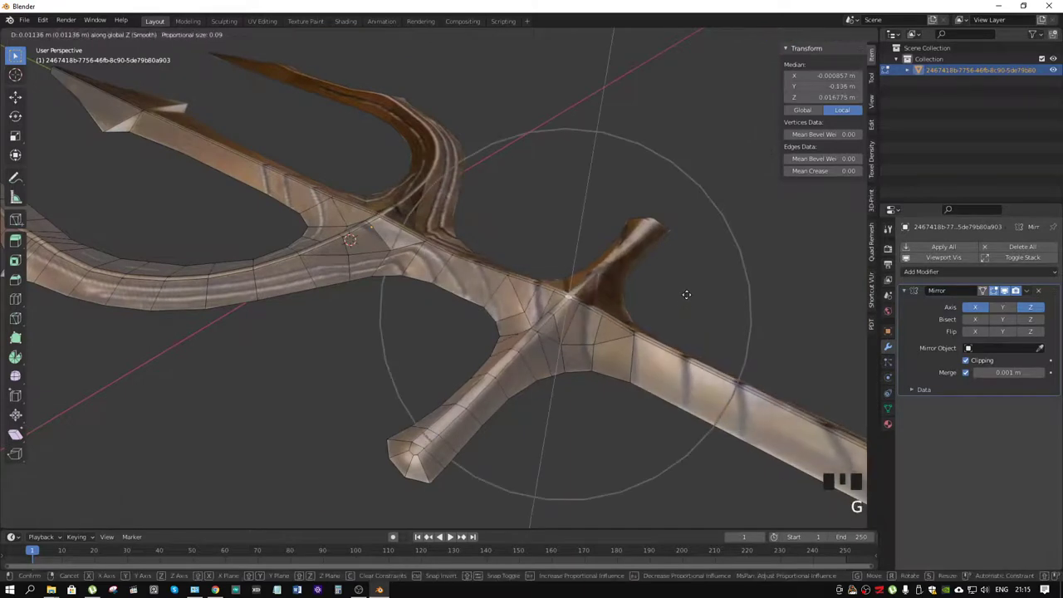
{"action": "left_click_drag", "start_coordinate": [590, 276], "coordinate": [456, 350]}
{"action": "left_click", "coordinate": [456, 351]}
{"action": "key", "text": "o"}
{"action": "key", "text": "2"}
{"action": "left_click_drag", "start_coordinate": [454, 348], "coordinate": [480, 346]}
{"action": "key", "text": "g"}
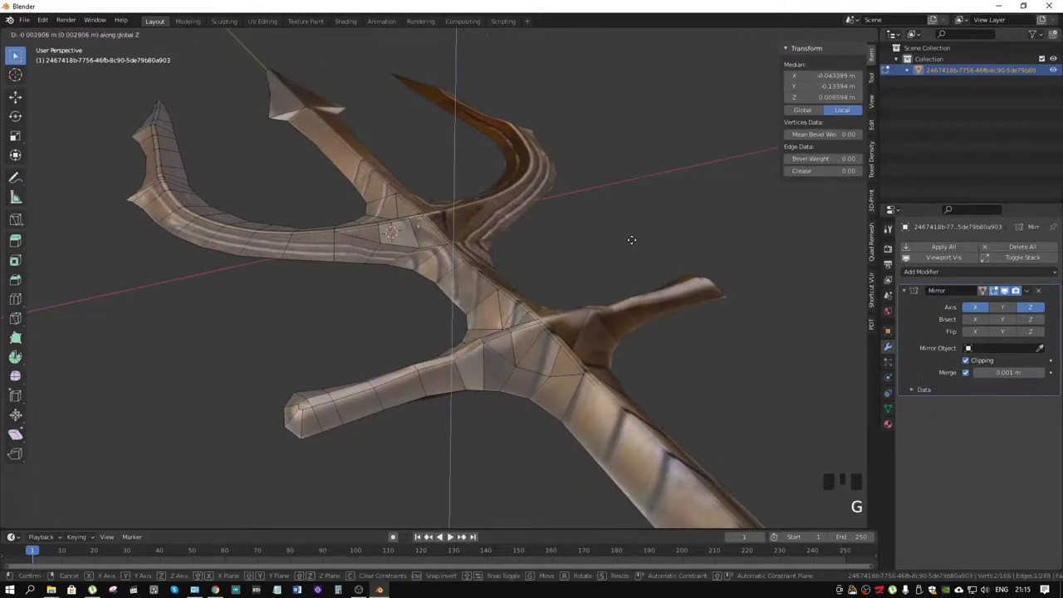
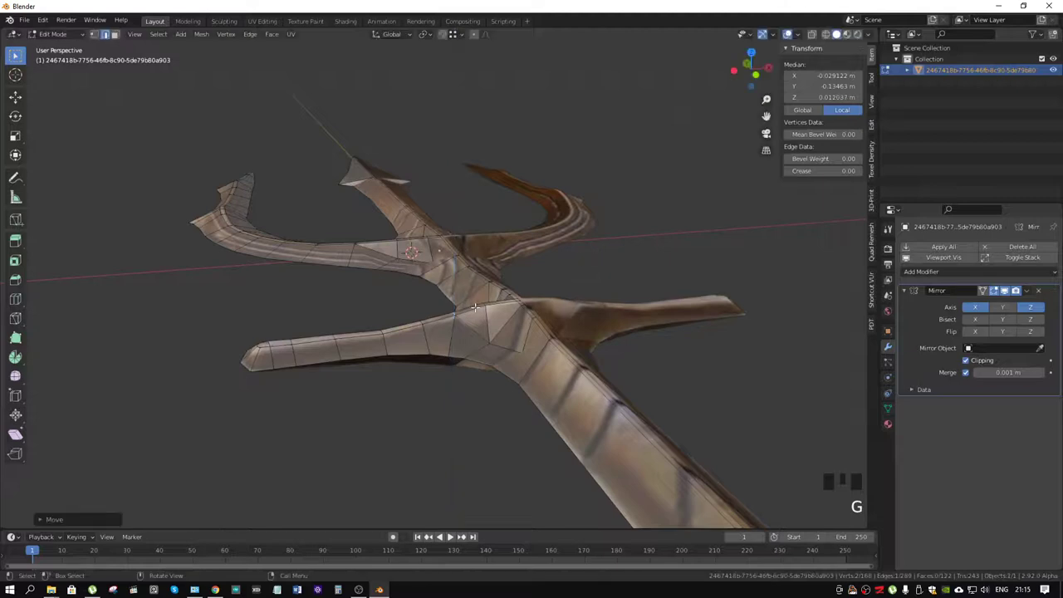
Step: Shift the crossguard junction vertices slightly along Z to refine the joint
{"action": "left_click", "coordinate": [487, 302]}
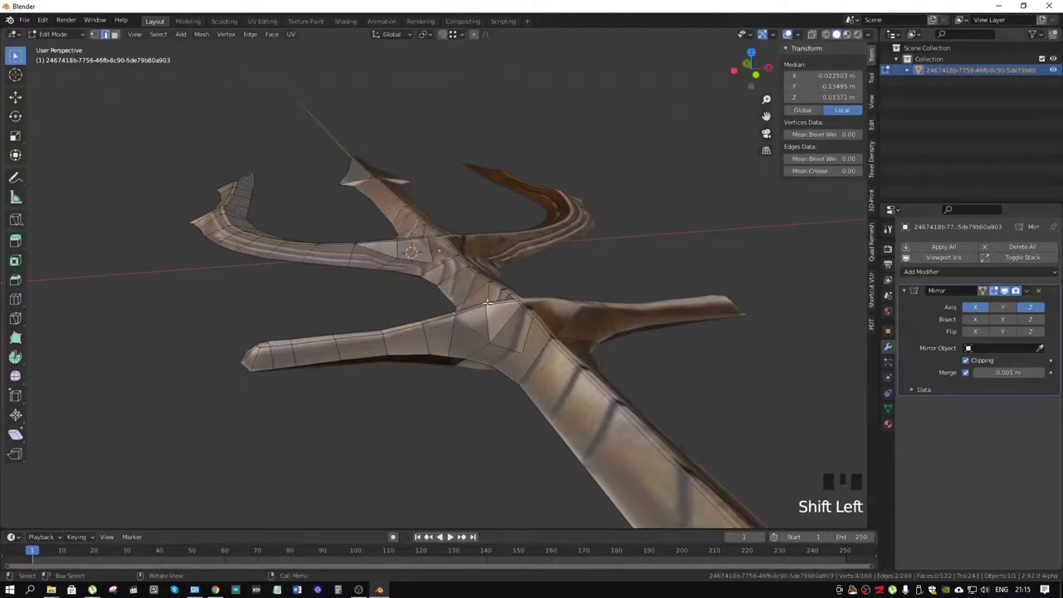
{"action": "left_click", "coordinate": [487, 301]}
{"action": "scroll", "scroll_direction": "up", "scroll_amount": 3}
{"action": "left_click_drag", "start_coordinate": [514, 318], "coordinate": [531, 306]}
{"action": "key", "text": "g"}
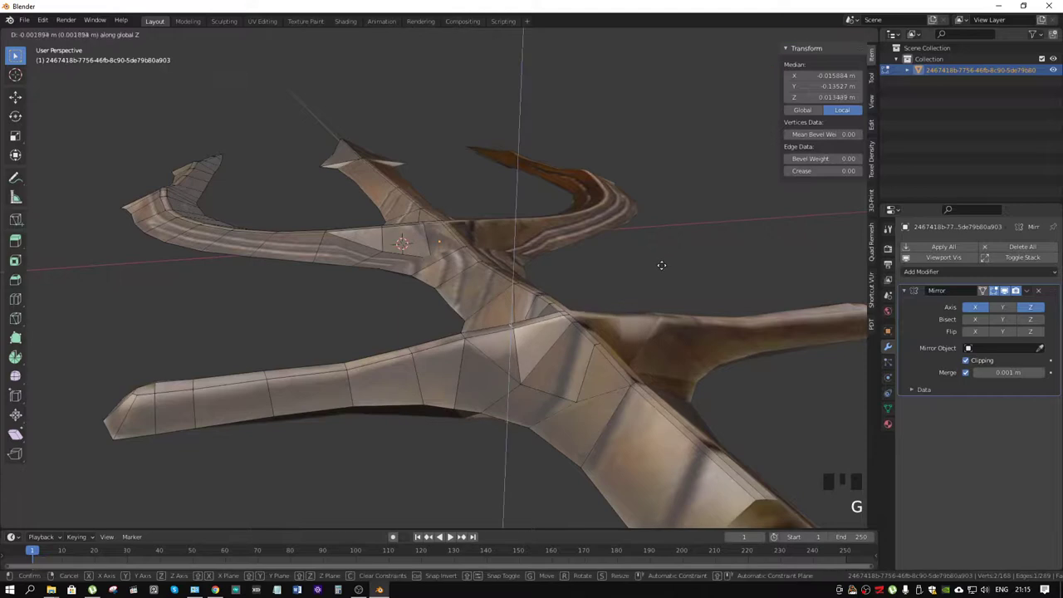
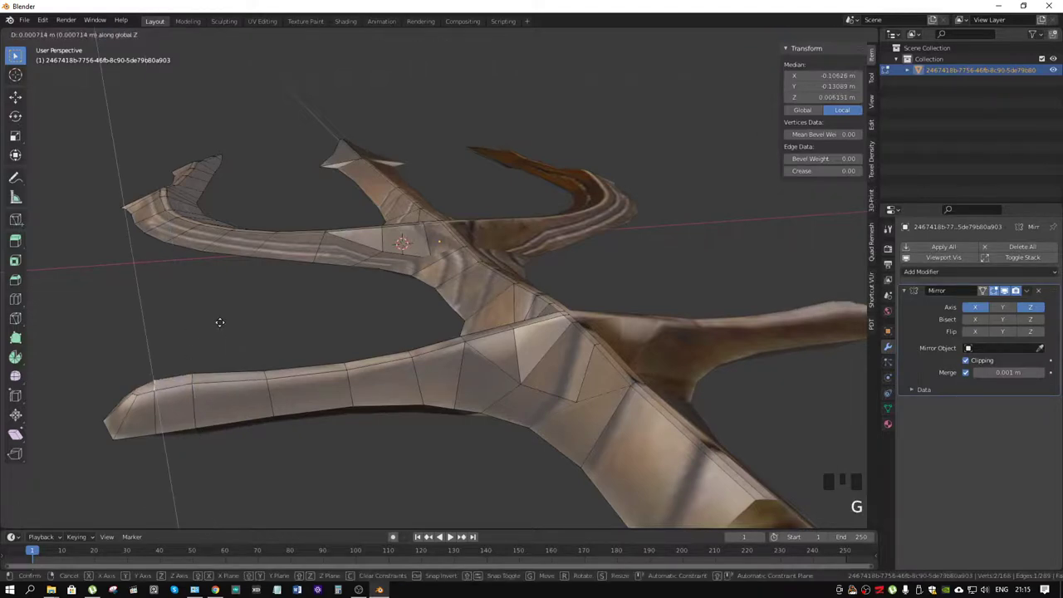
{"action": "scroll", "scroll_direction": "up", "scroll_amount": 3}
{"action": "scroll", "scroll_direction": "down", "scroll_amount": 3}
{"action": "left_click_drag", "start_coordinate": [477, 279], "coordinate": [597, 266]}
{"action": "key", "text": "ctrl+r"}
{"action": "left_click_drag", "start_coordinate": [549, 277], "coordinate": [338, 328]}
Step: Knife-cut new edges along the side prong and another near its tip
{"action": "key", "text": "k"}
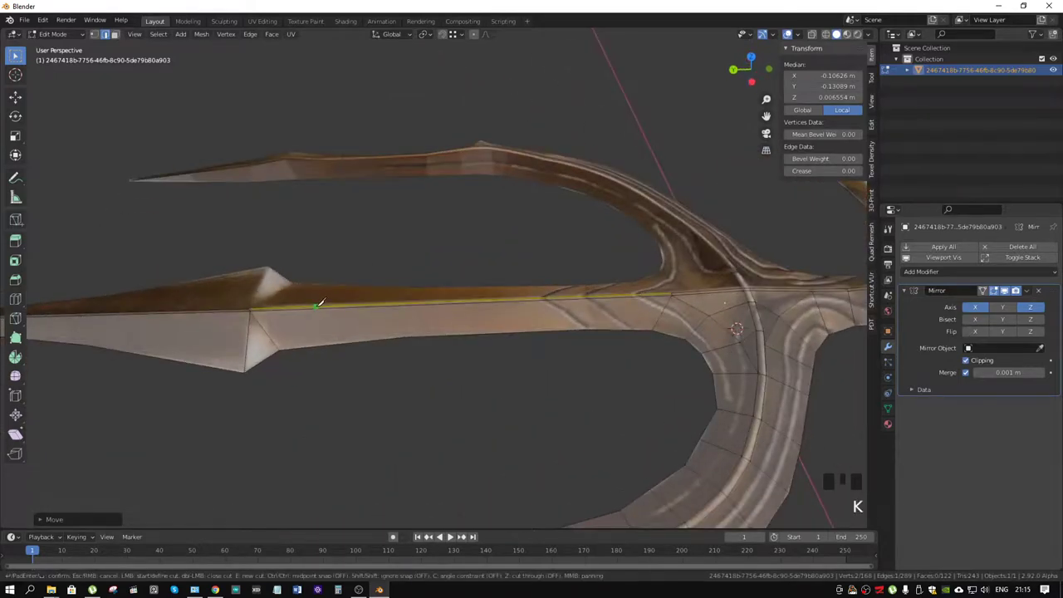
{"action": "key", "text": "k"}
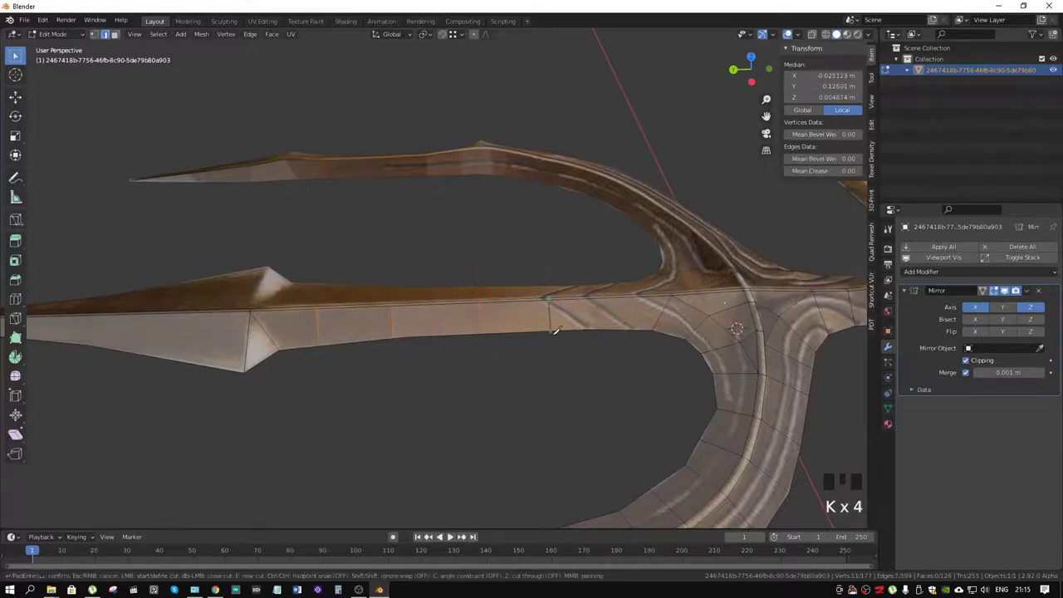
{"action": "key", "text": "k"}
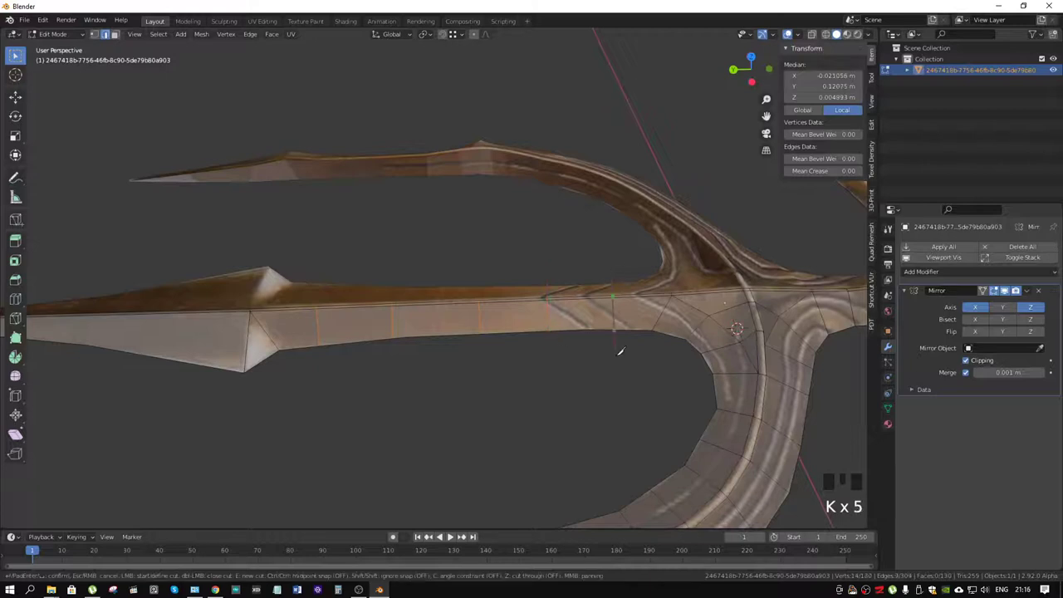
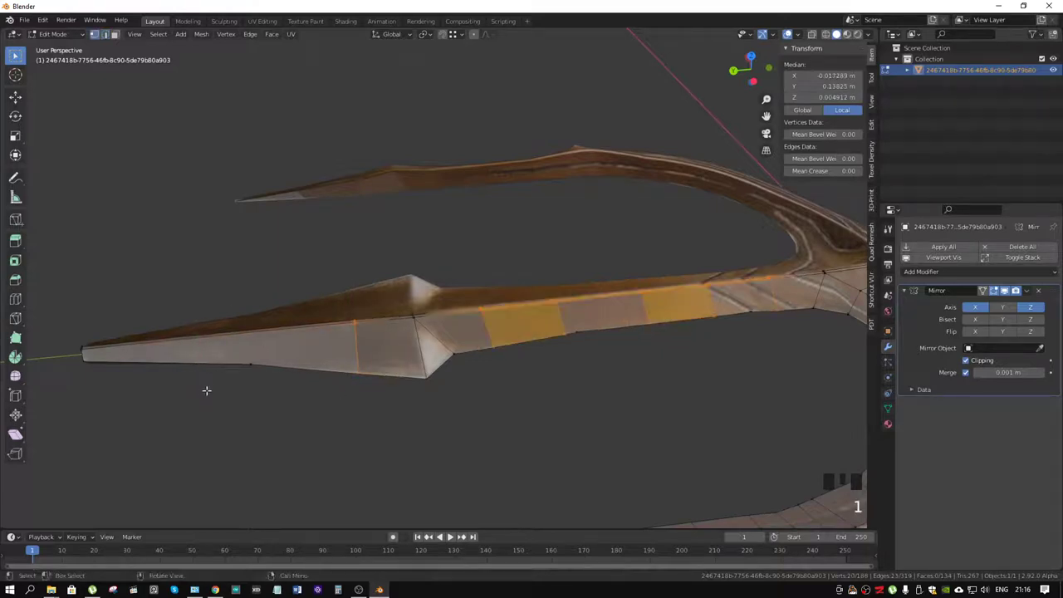
{"action": "key", "text": "k"}
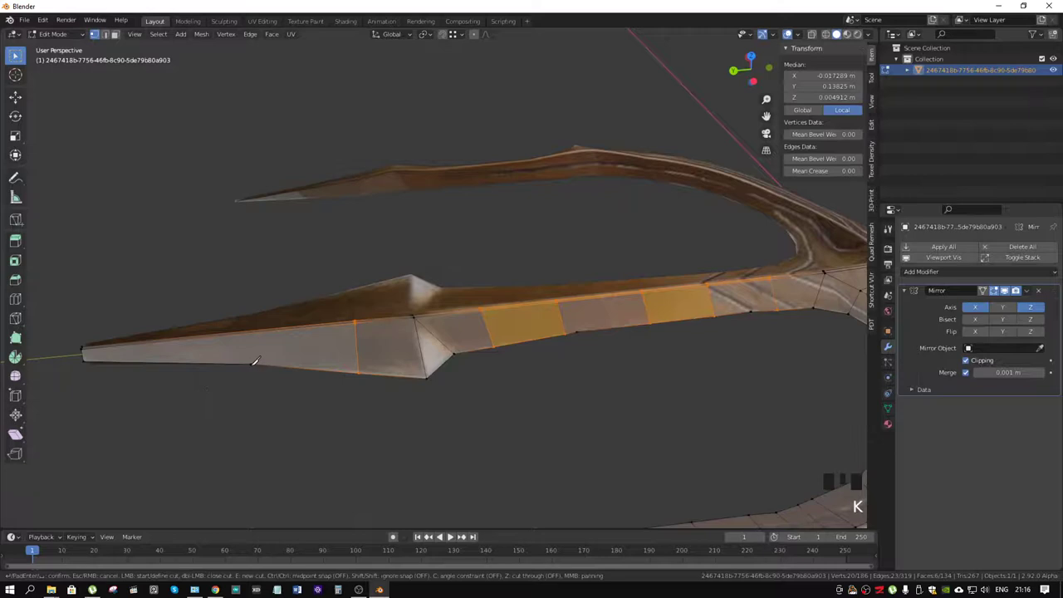
{"action": "key", "text": "k"}
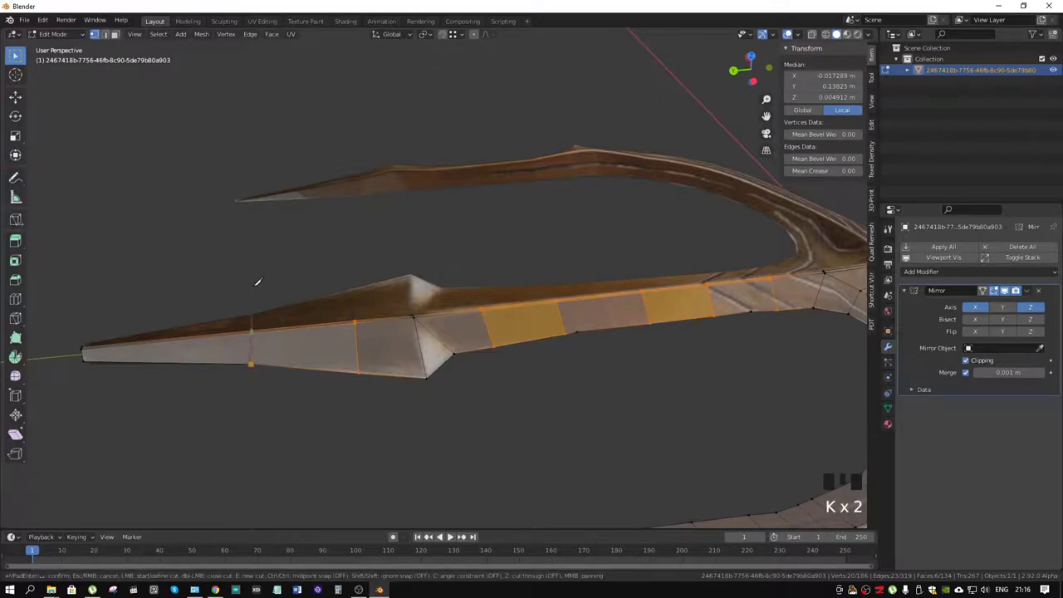
Step: Join the prong-tip vertices with a new edge, then begin a cut across the tip
{"action": "left_click_drag", "start_coordinate": [265, 326], "coordinate": [469, 264]}
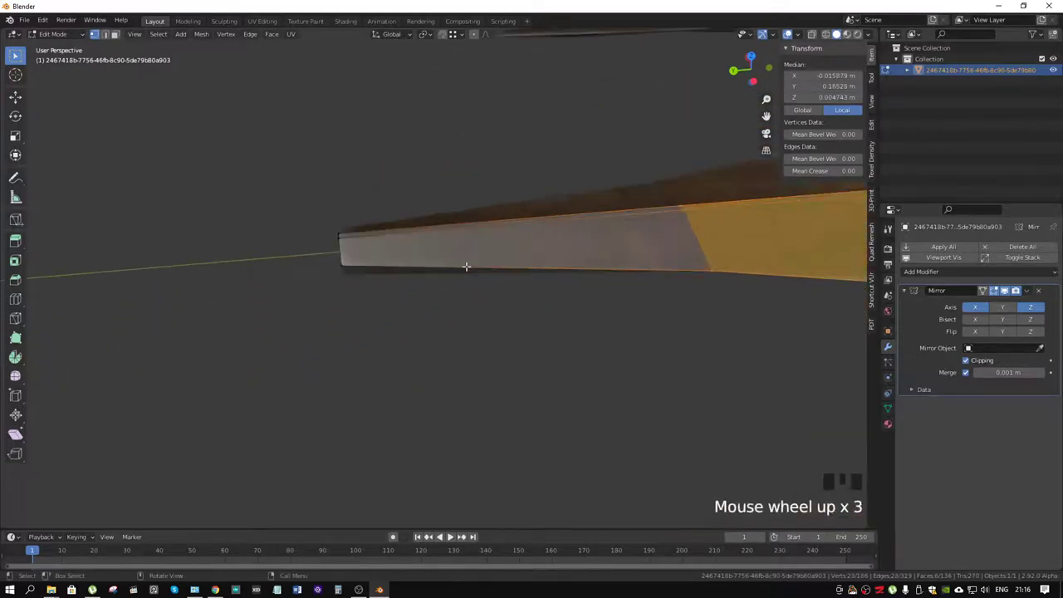
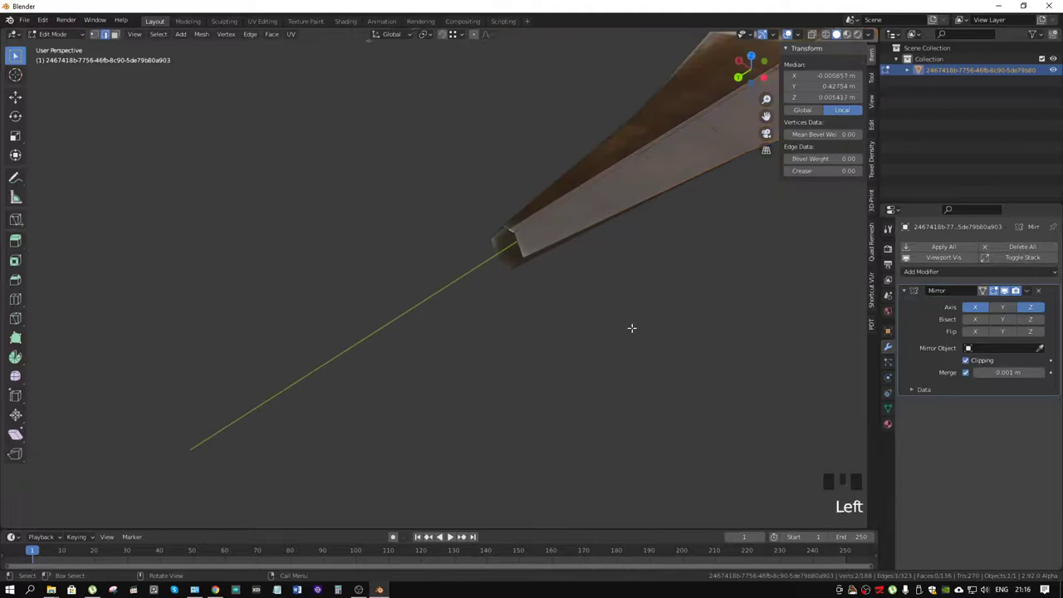
{"action": "key", "text": "g"}
{"action": "scroll", "scroll_direction": "up", "scroll_amount": 3}
{"action": "scroll", "scroll_direction": "down", "scroll_amount": 3}
{"action": "left_click", "coordinate": [552, 238]}
{"action": "key", "text": "f"}
{"action": "left_click", "coordinate": [543, 234]}
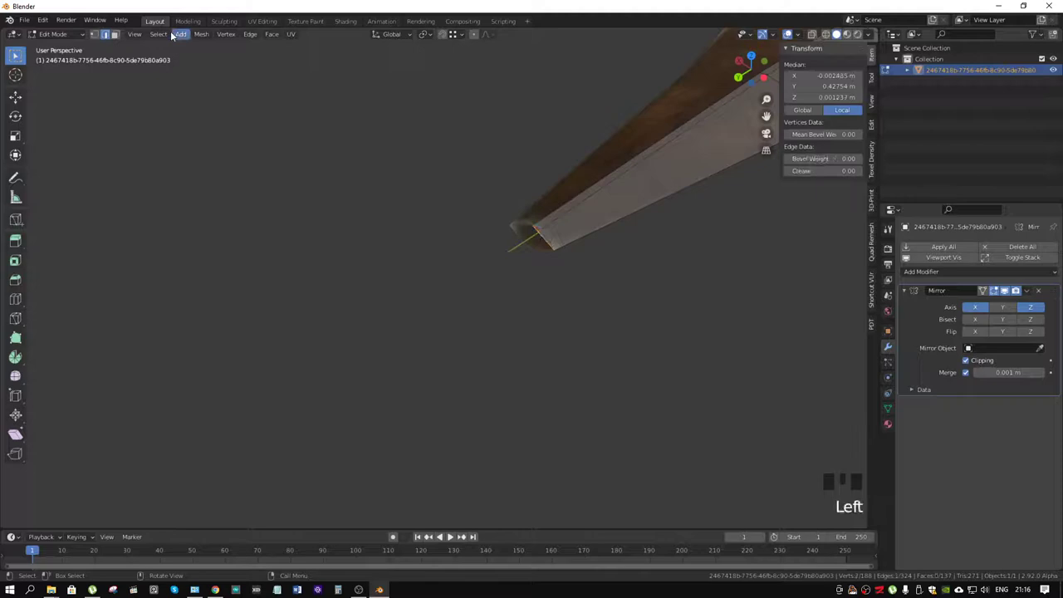
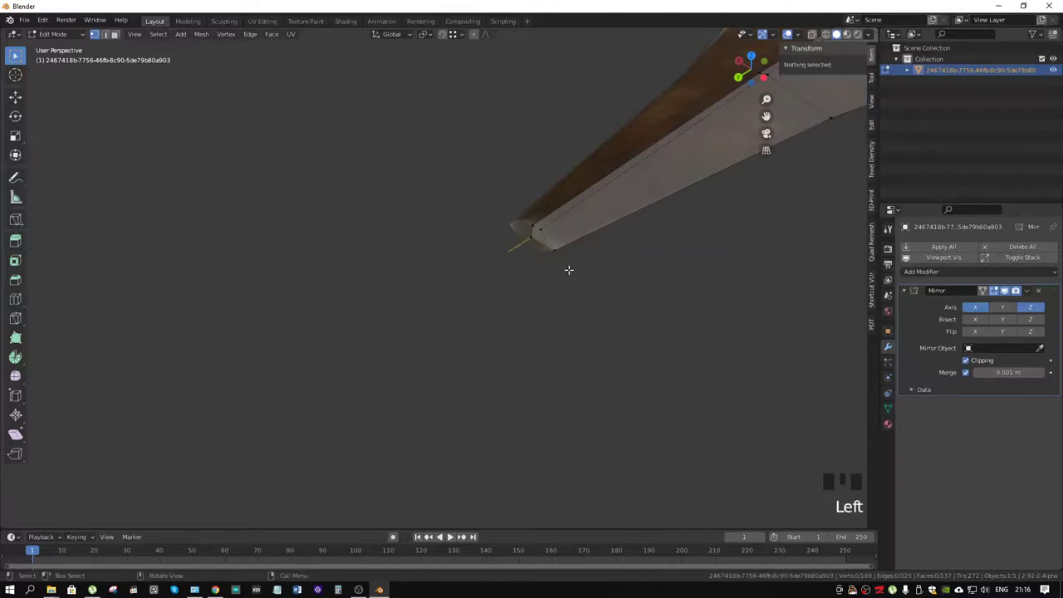
{"action": "key", "text": "k"}
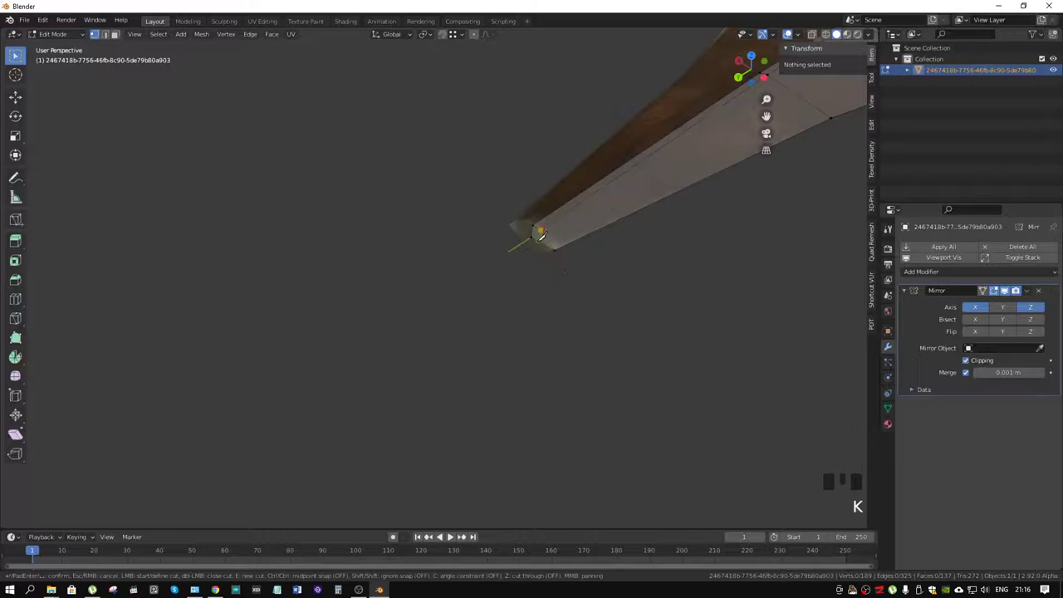
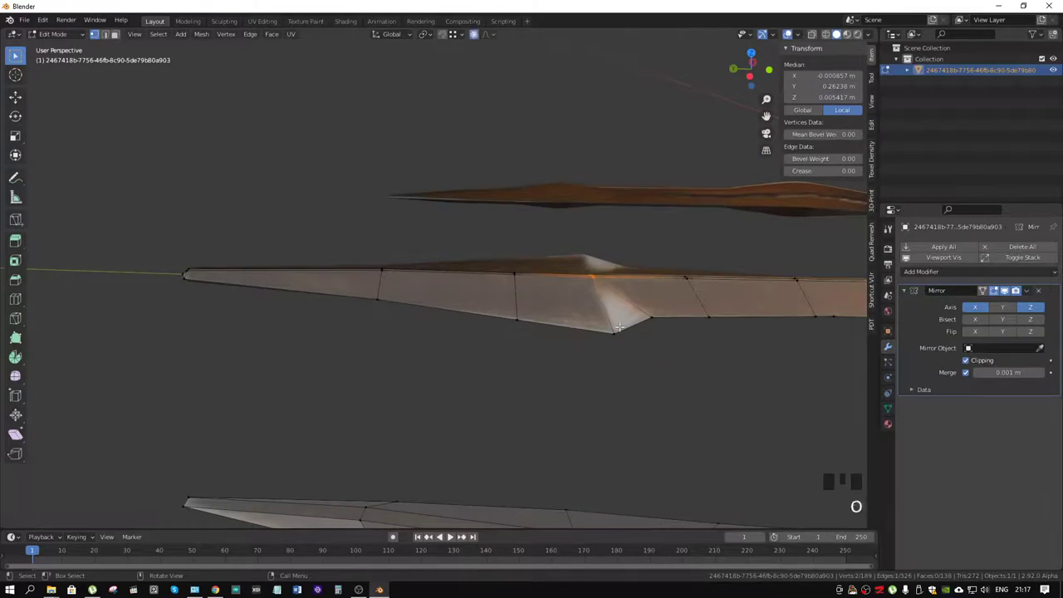
Step: Lift the side barb vertex upward along Z with proportional falloff
{"action": "key", "text": "g"}
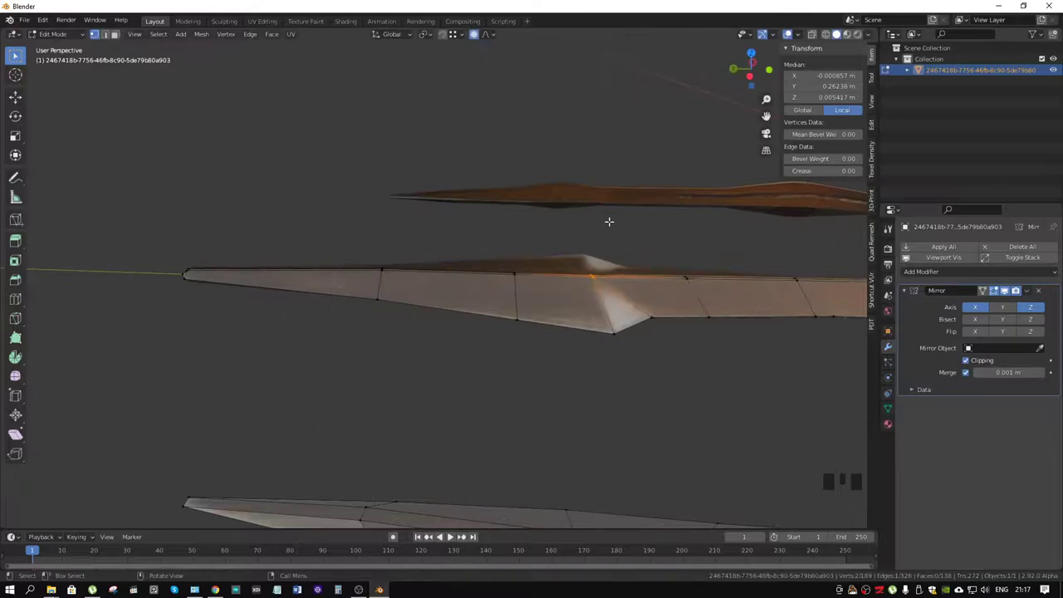
{"action": "left_click_drag", "start_coordinate": [495, 37], "coordinate": [661, 344]}
{"action": "key", "text": "g"}
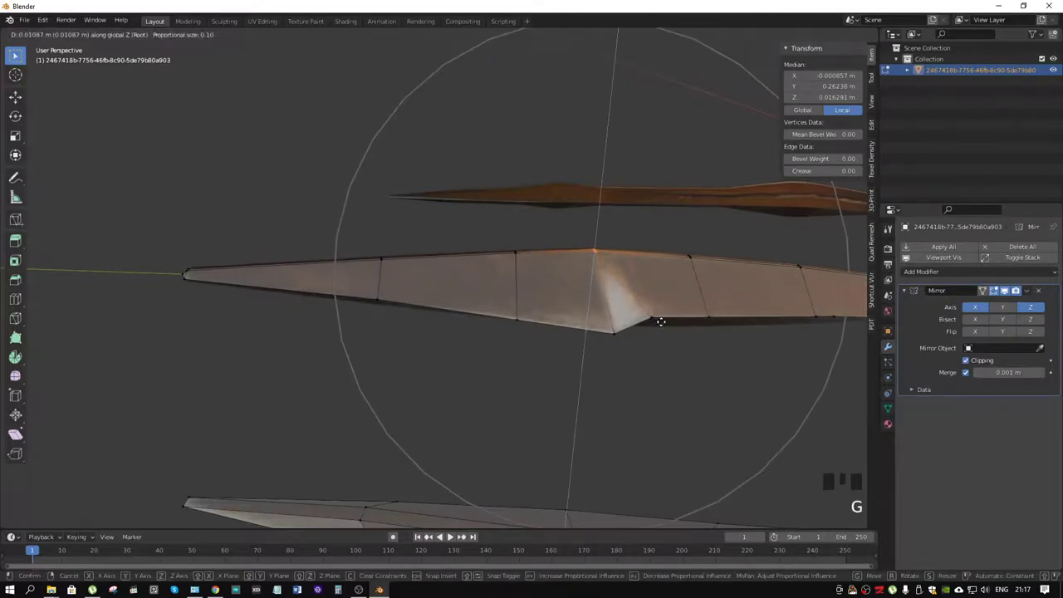
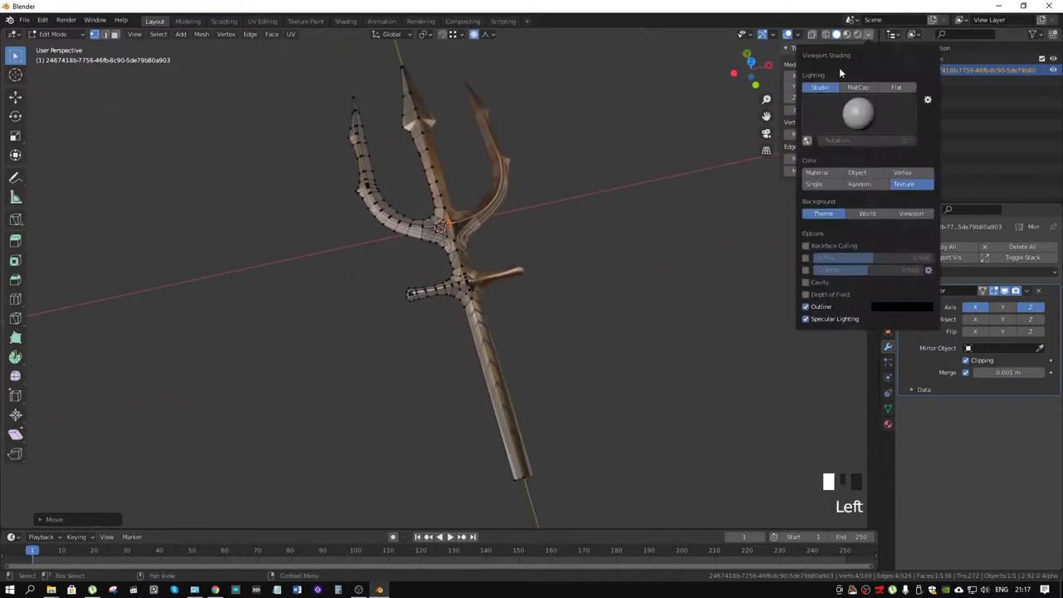
Step: Switch viewport colour to Material so the trident shows plain grey
{"action": "left_click_drag", "start_coordinate": [537, 204], "coordinate": [966, 274]}
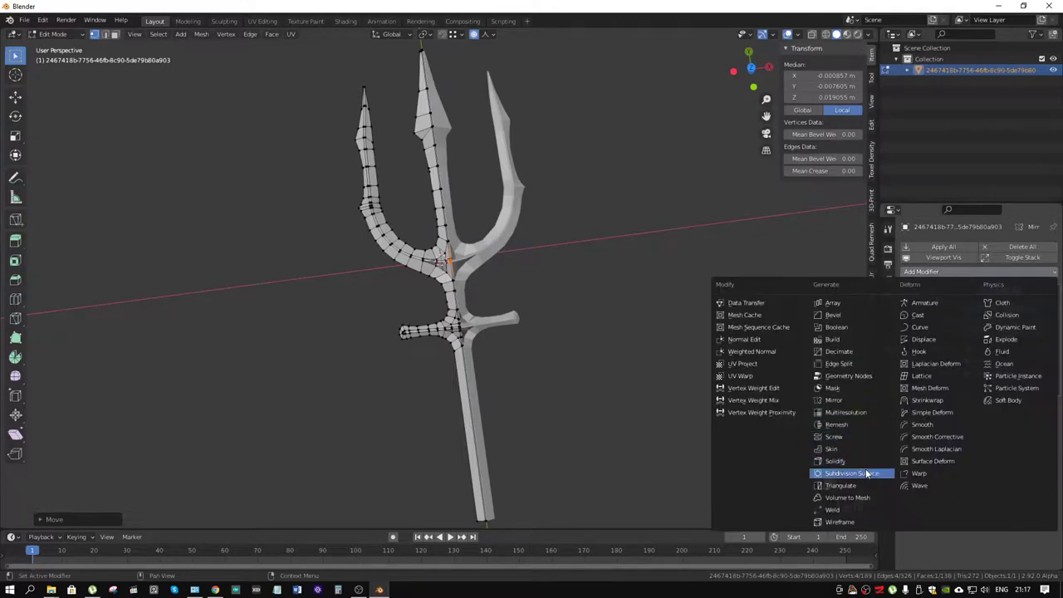
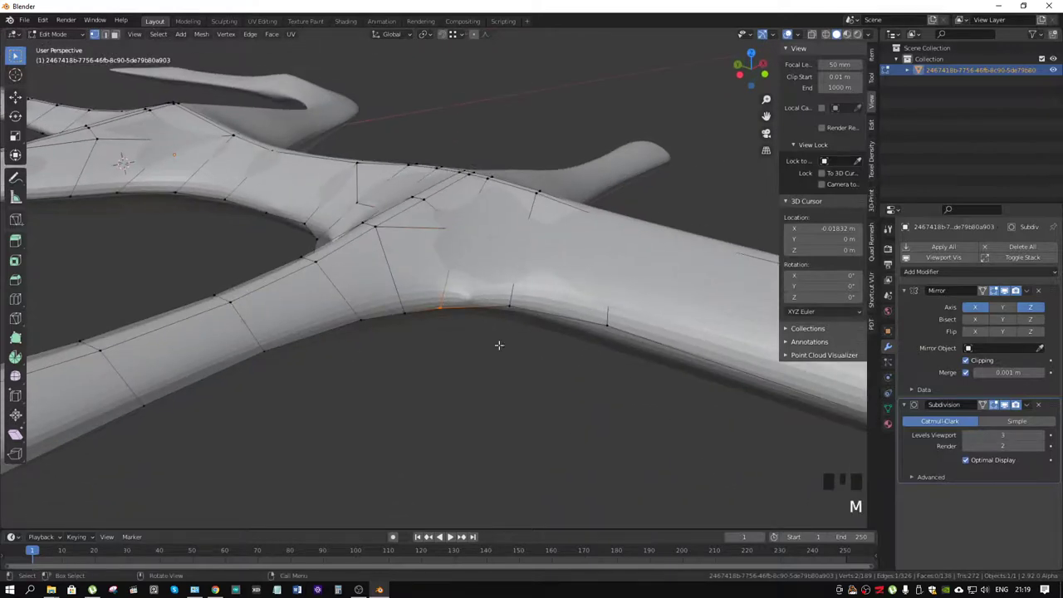
Step: Merge the two extra vertices on the prong's inner curve edge
{"action": "scroll", "scroll_direction": "up", "scroll_amount": 3}
{"action": "left_click_drag", "start_coordinate": [439, 377], "coordinate": [452, 387]}
{"action": "key", "text": "x"}
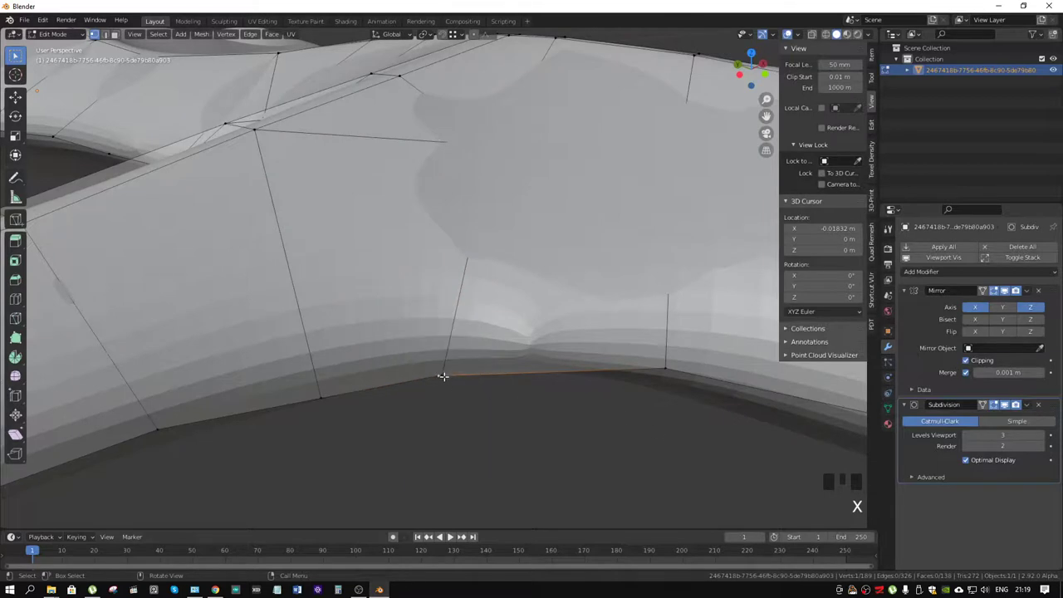
{"action": "left_click_drag", "start_coordinate": [447, 370], "coordinate": [452, 373]}
{"action": "left_click", "coordinate": [440, 375]}
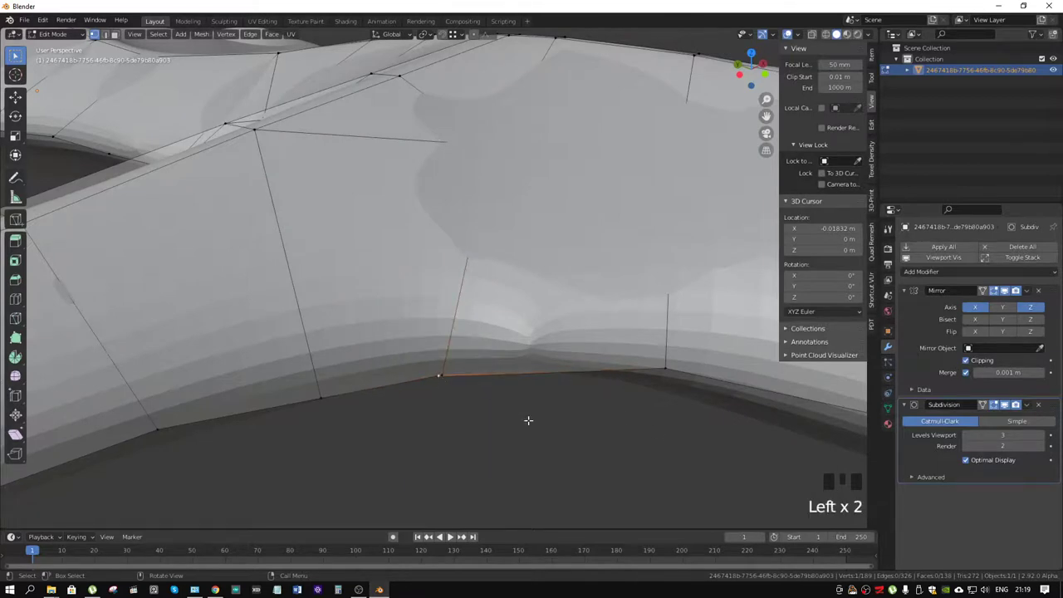
{"action": "left_click", "coordinate": [448, 372]}
{"action": "key", "text": "m"}
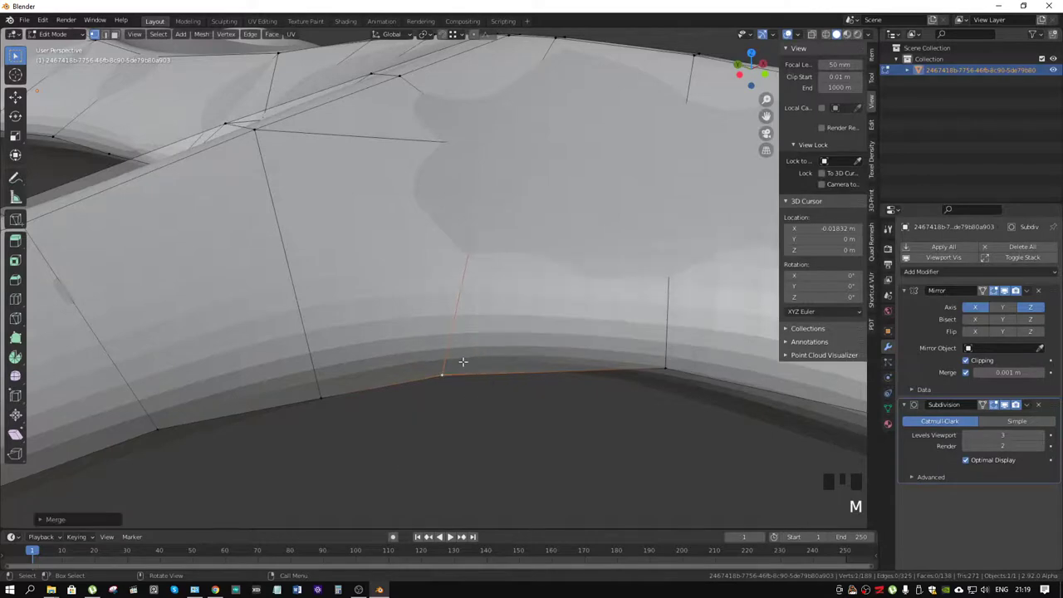
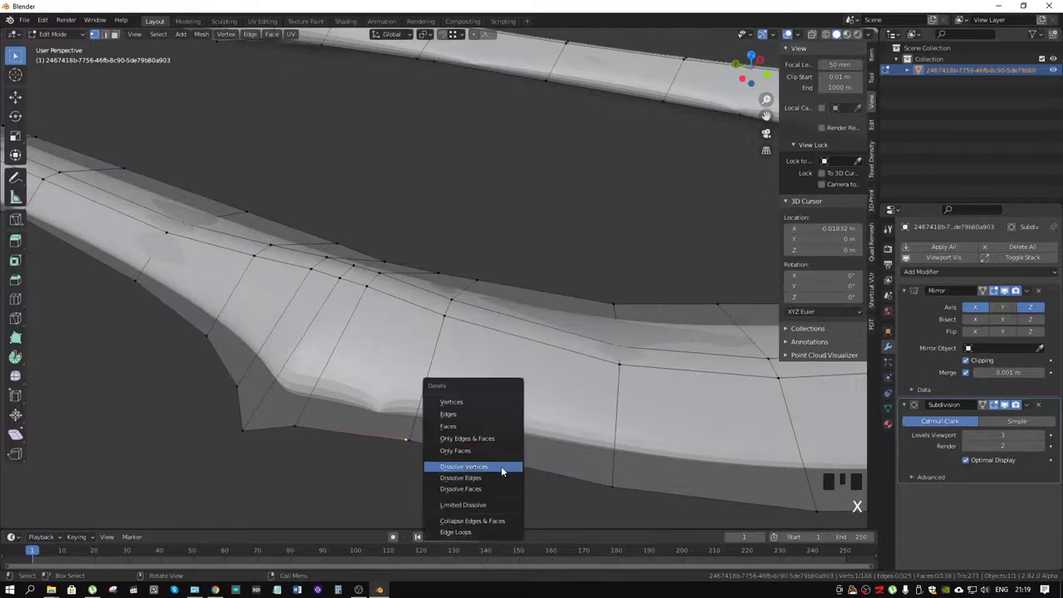
Step: Bring the prong tip into view and begin a knife cut into it
{"action": "scroll", "scroll_direction": "down", "scroll_amount": 3}
{"action": "left_click_drag", "start_coordinate": [412, 359], "coordinate": [349, 362]}
{"action": "left_click_drag", "start_coordinate": [529, 308], "coordinate": [550, 346]}
{"action": "left_click_drag", "start_coordinate": [486, 343], "coordinate": [370, 332]}
{"action": "scroll", "scroll_direction": "up", "scroll_amount": 3}
{"action": "scroll", "scroll_direction": "up", "scroll_amount": 3}
{"action": "left_click_drag", "start_coordinate": [346, 350], "coordinate": [325, 468]}
{"action": "key", "text": "k"}
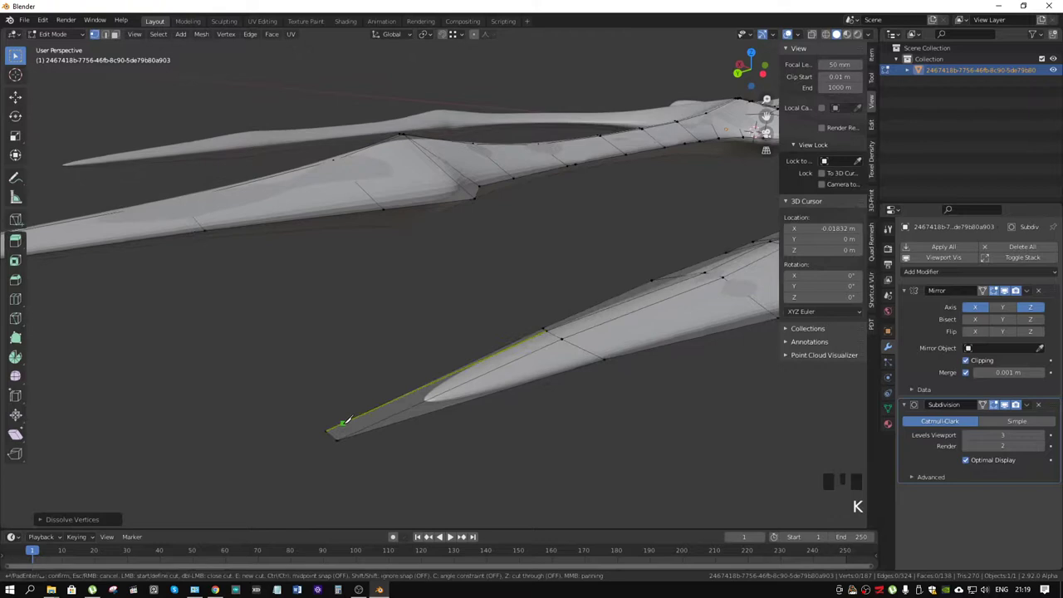
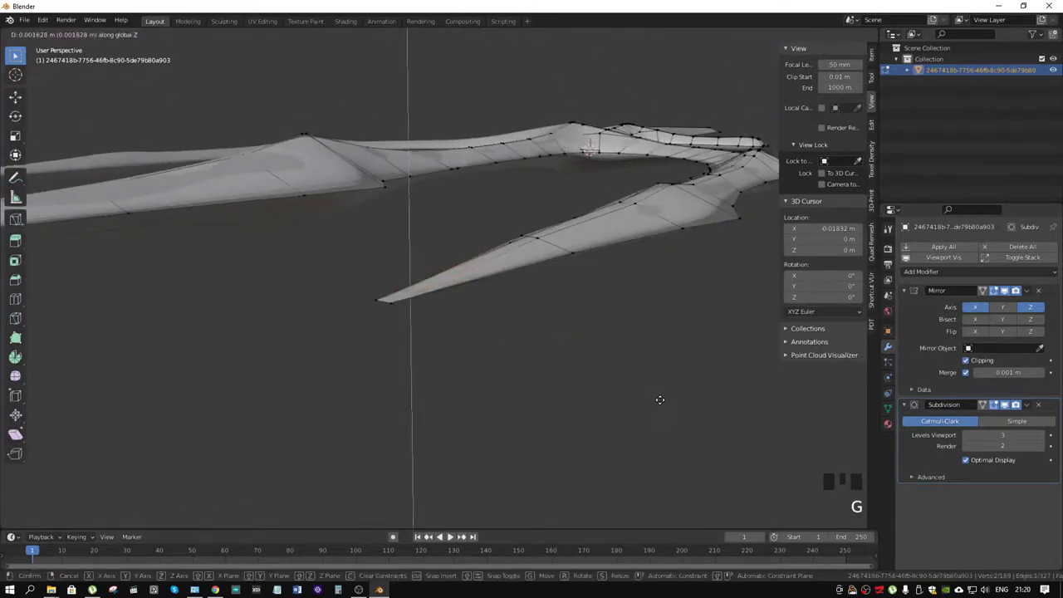
Step: Collapse the Mirror panel, nudge the new tip vertices along Z, and start an edge slide
{"action": "left_click", "coordinate": [1006, 286]}
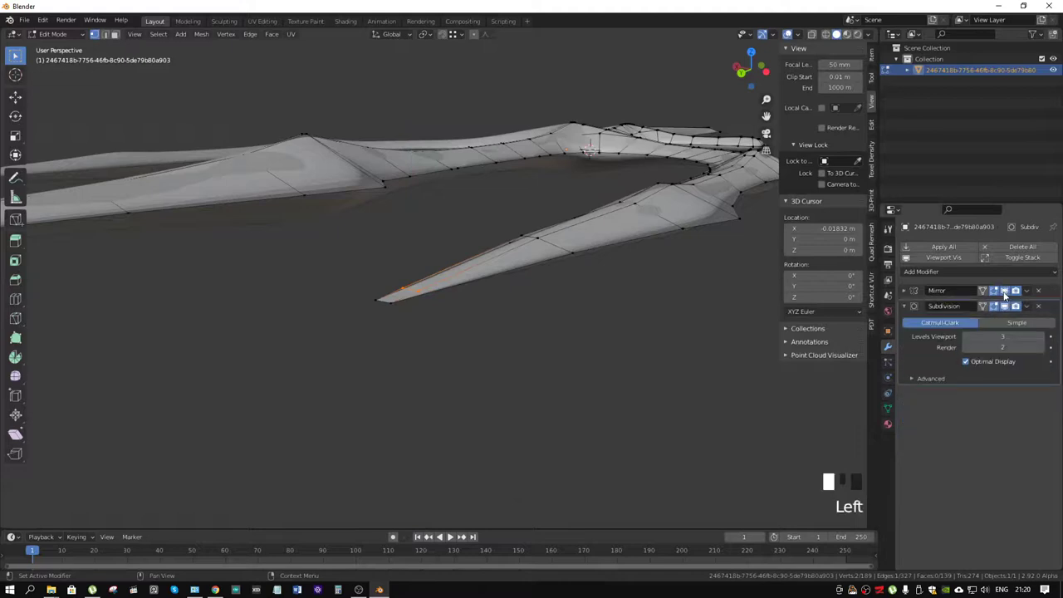
{"action": "key", "text": "g"}
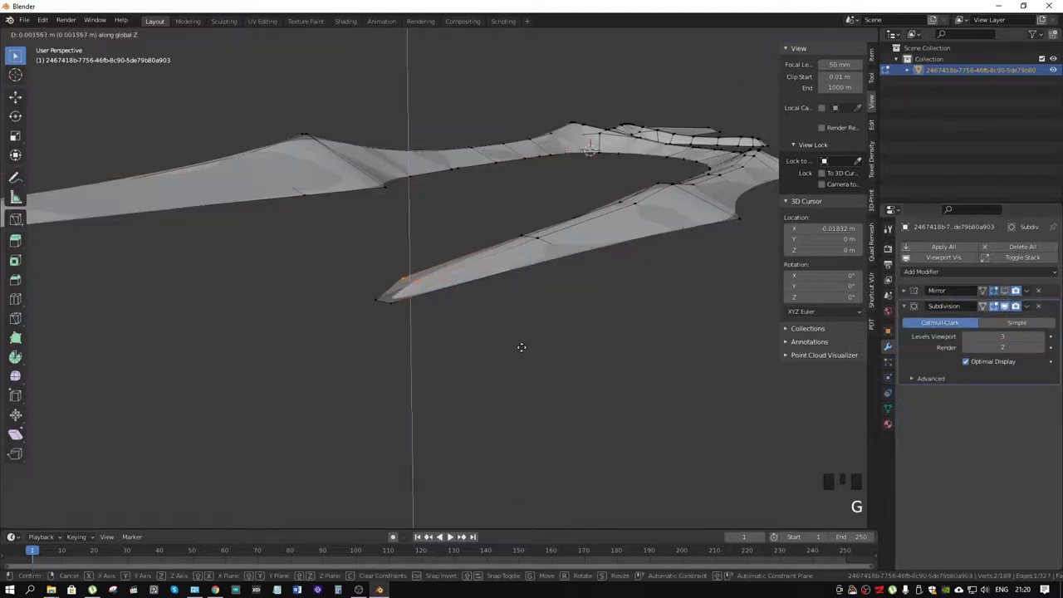
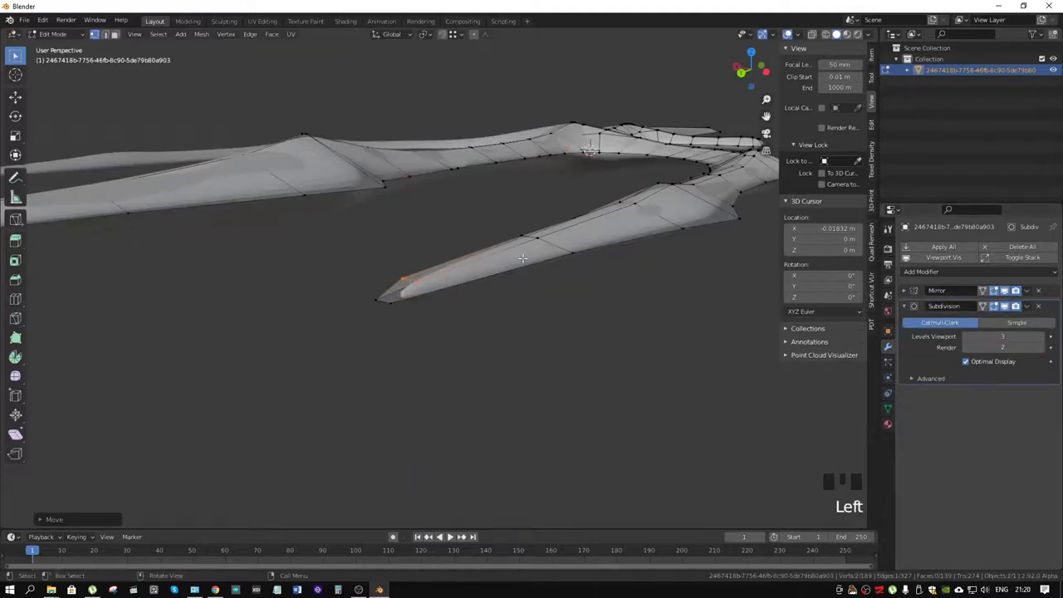
{"action": "key", "text": "ctrl+r"}
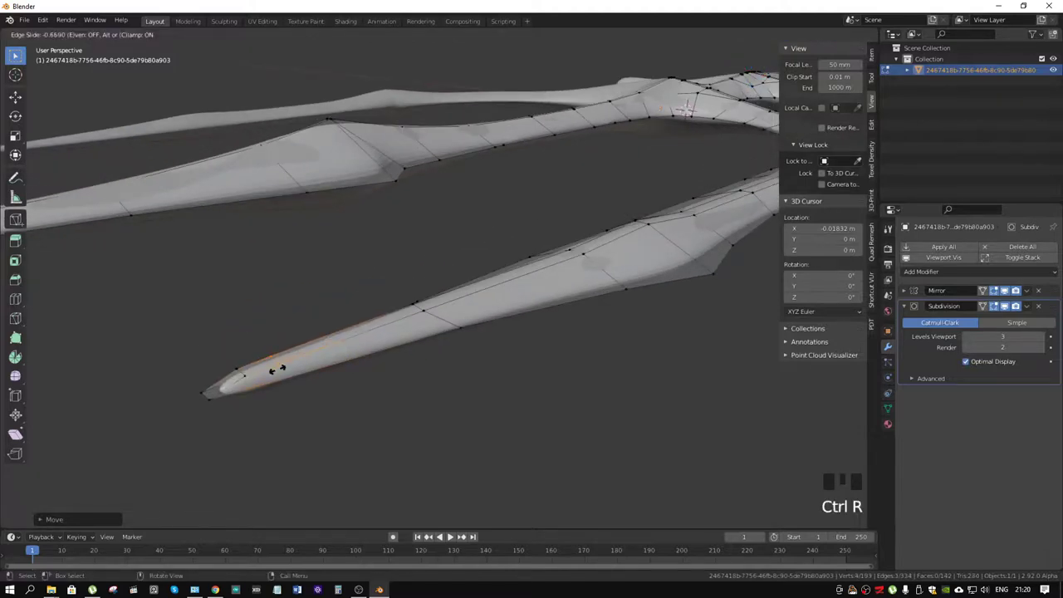
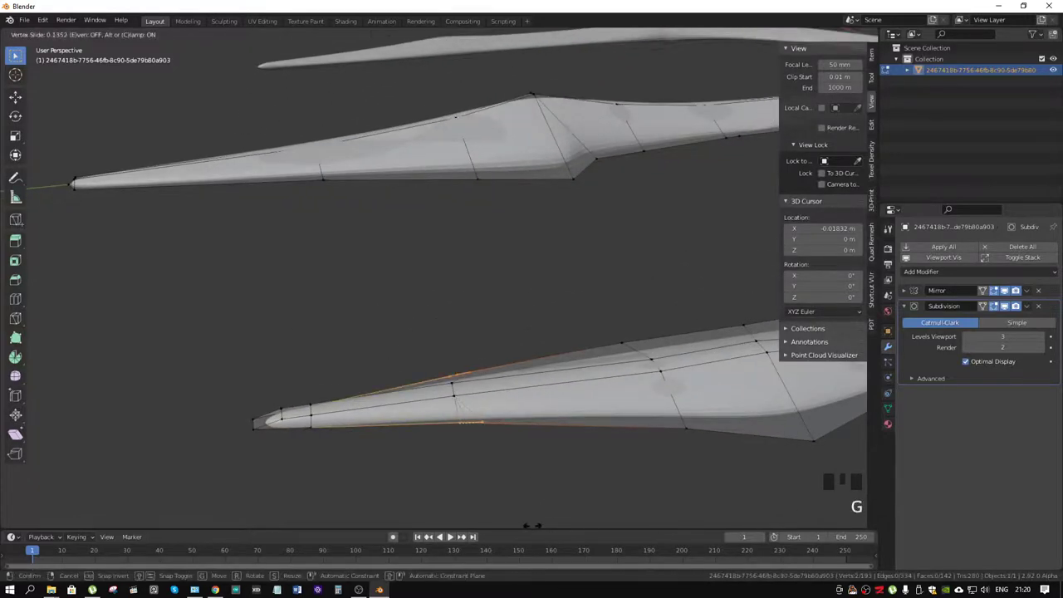
Step: Slide the tip vertex along the prong and add a loop cut across it near the tip
{"action": "left_click_drag", "start_coordinate": [654, 410], "coordinate": [627, 391]}
{"action": "scroll", "scroll_direction": "down", "scroll_amount": 3}
{"action": "left_click_drag", "start_coordinate": [674, 371], "coordinate": [558, 331]}
{"action": "scroll", "scroll_direction": "up", "scroll_amount": 3}
{"action": "left_click_drag", "start_coordinate": [574, 320], "coordinate": [601, 284]}
{"action": "key", "text": "ctrl+r"}
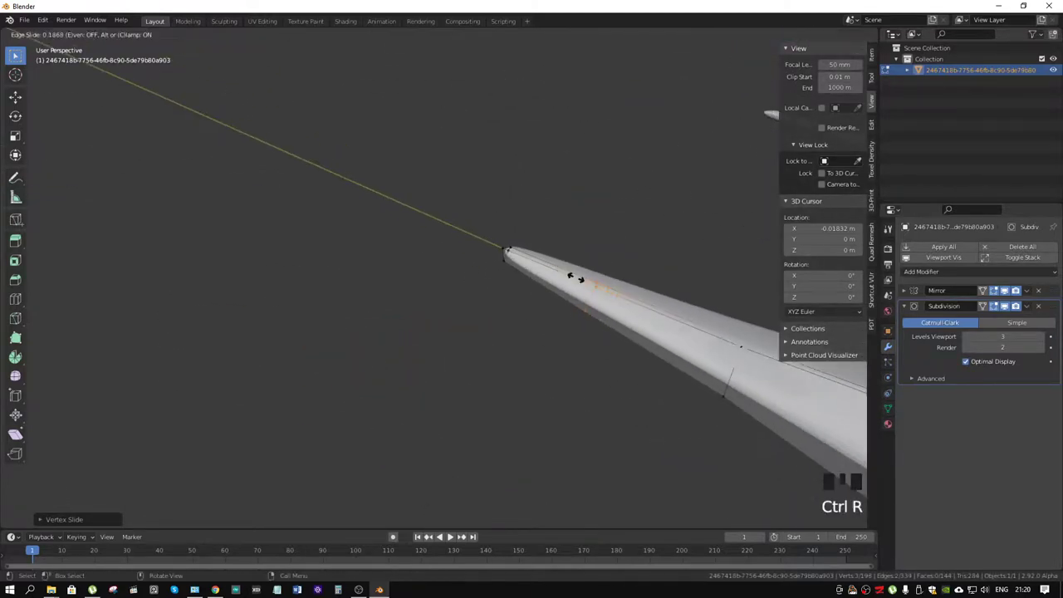
{"action": "left_click_drag", "start_coordinate": [584, 282], "coordinate": [635, 409]}
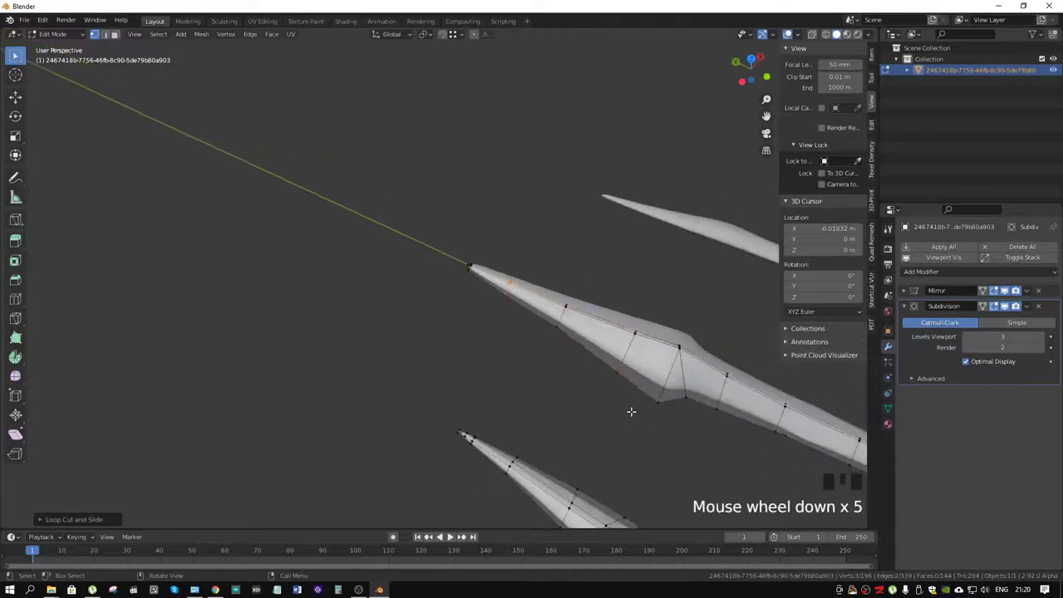
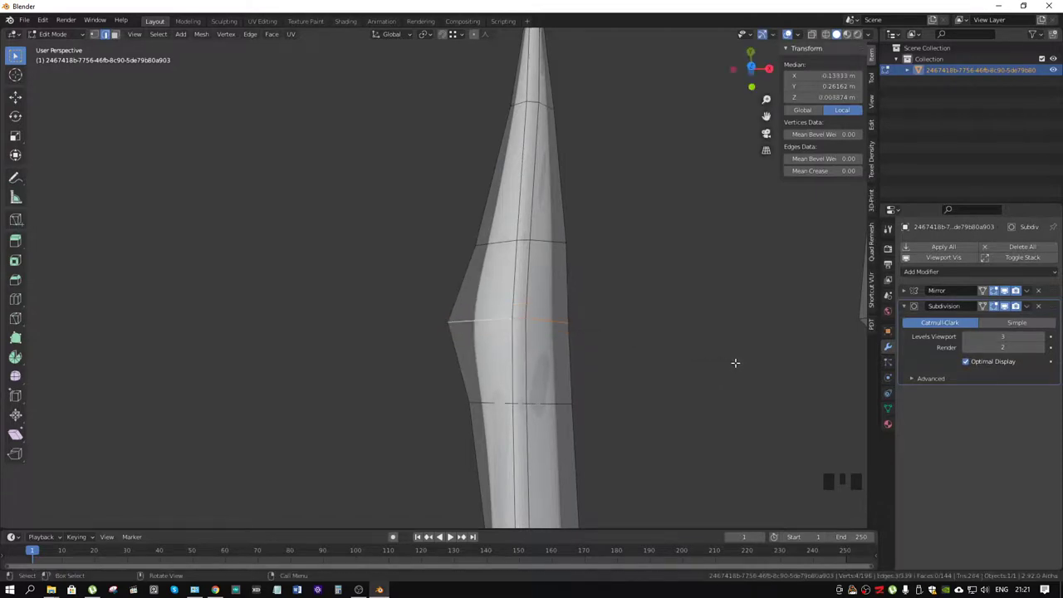
Step: Add two supporting edge loops around the outer prong's barb
{"action": "left_click_drag", "start_coordinate": [465, 310], "coordinate": [456, 317]}
{"action": "scroll", "scroll_direction": "down", "scroll_amount": 3}
{"action": "left_click_drag", "start_coordinate": [550, 333], "coordinate": [529, 238]}
{"action": "scroll", "scroll_direction": "up", "scroll_amount": 3}
{"action": "left_click_drag", "start_coordinate": [568, 217], "coordinate": [460, 324]}
{"action": "scroll", "scroll_direction": "up", "scroll_amount": 3}
{"action": "key", "text": "ctrl+r"}
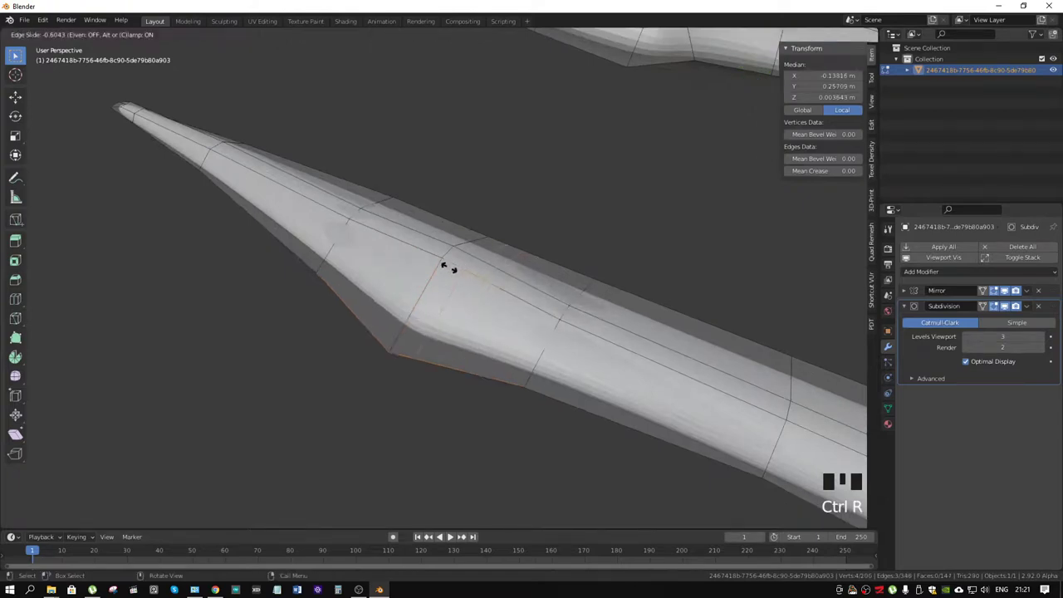
{"action": "key", "text": "ctrl+r"}
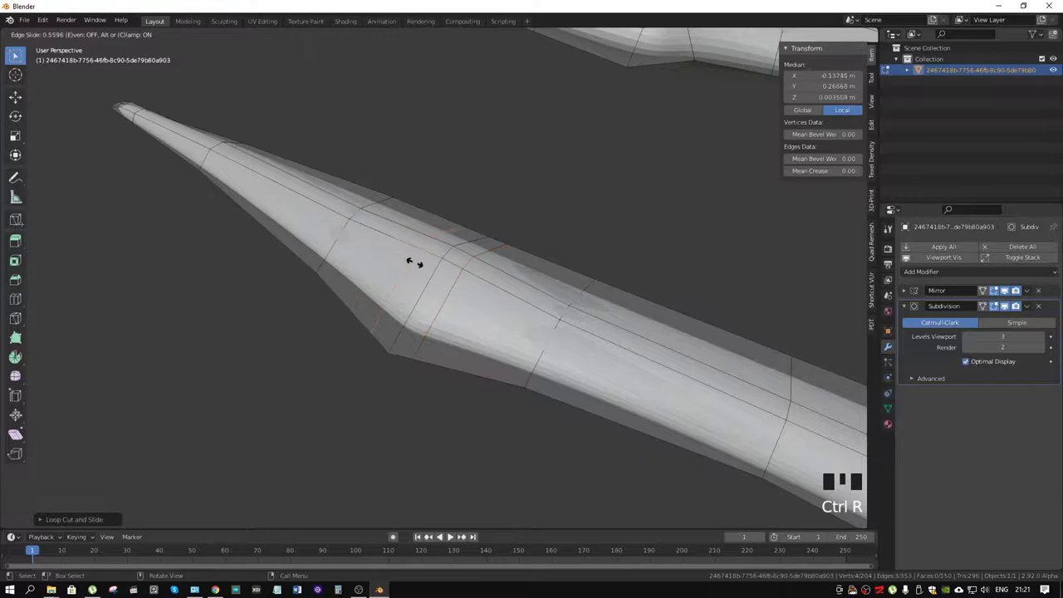
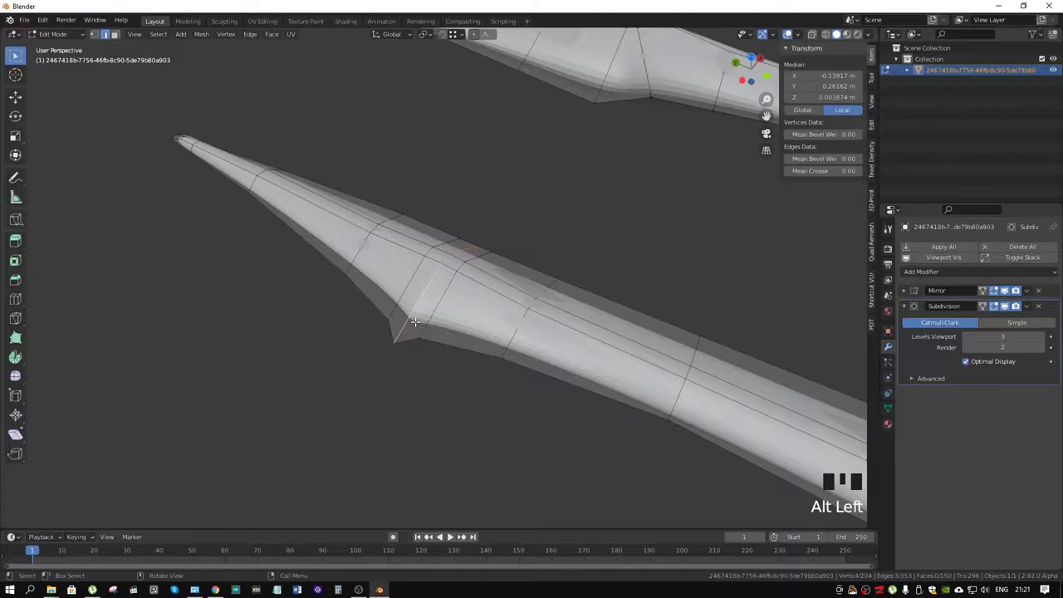
{"action": "left_click", "coordinate": [416, 315]}
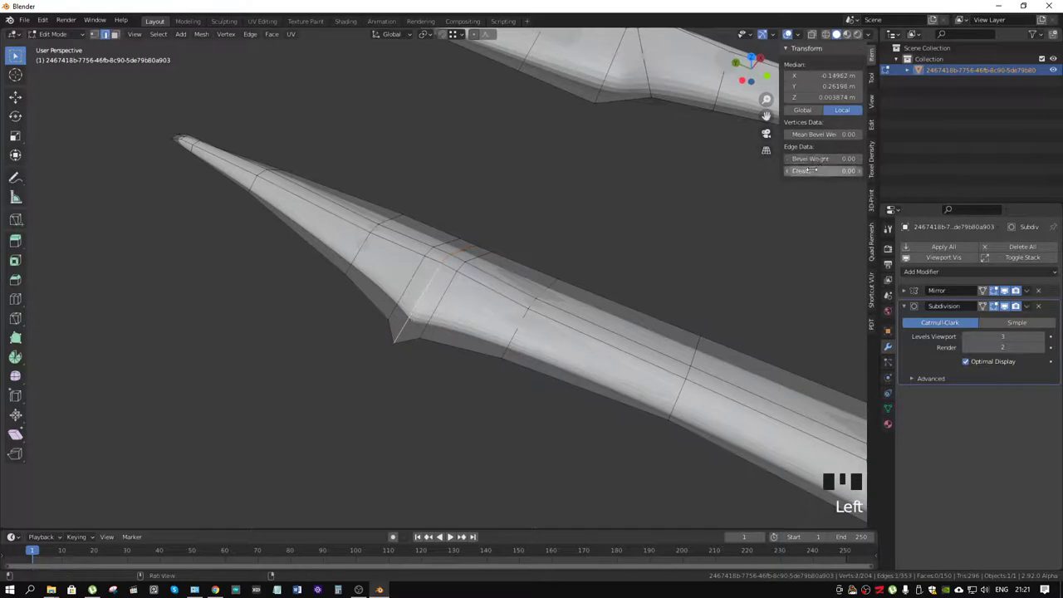
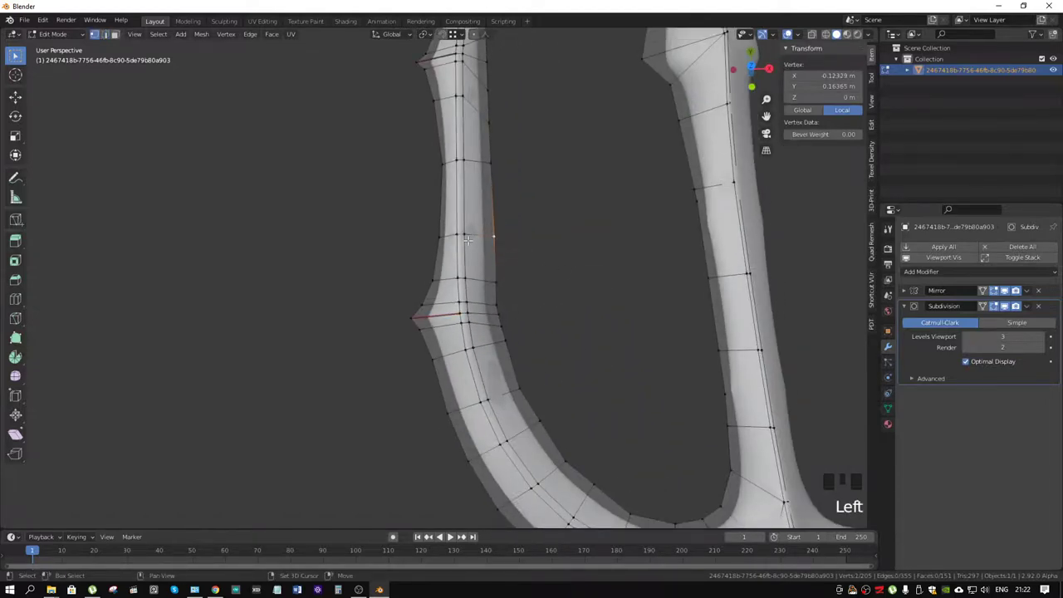
Step: Vertex-slide several inner-curve vertices toward the barb and reposition one from top view
{"action": "left_click_drag", "start_coordinate": [468, 233], "coordinate": [482, 238]}
{"action": "key", "text": "g"}
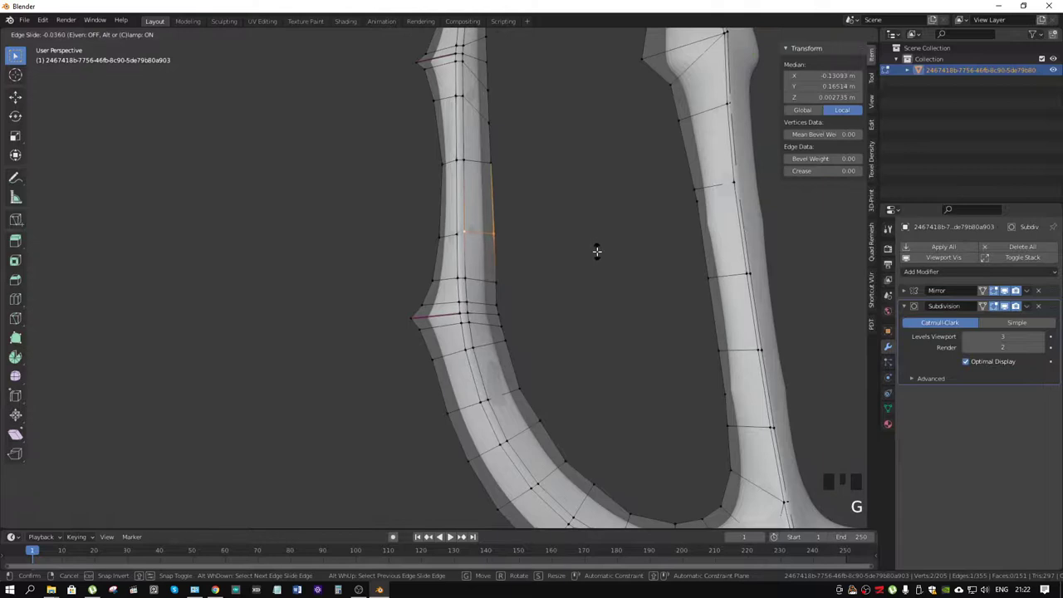
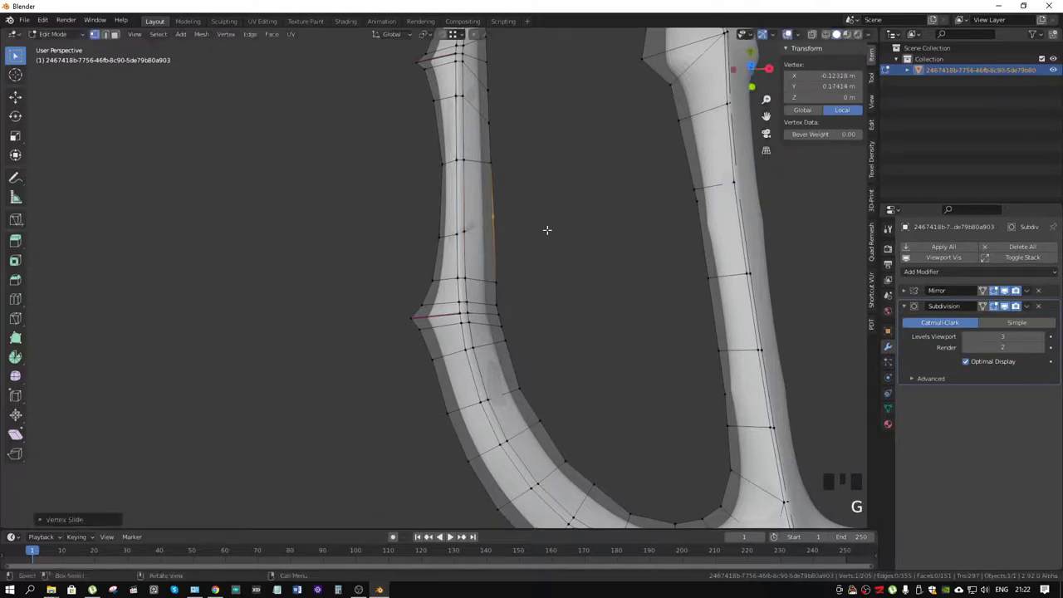
{"action": "left_click_drag", "start_coordinate": [498, 280], "coordinate": [517, 278]}
{"action": "key", "text": "g"}
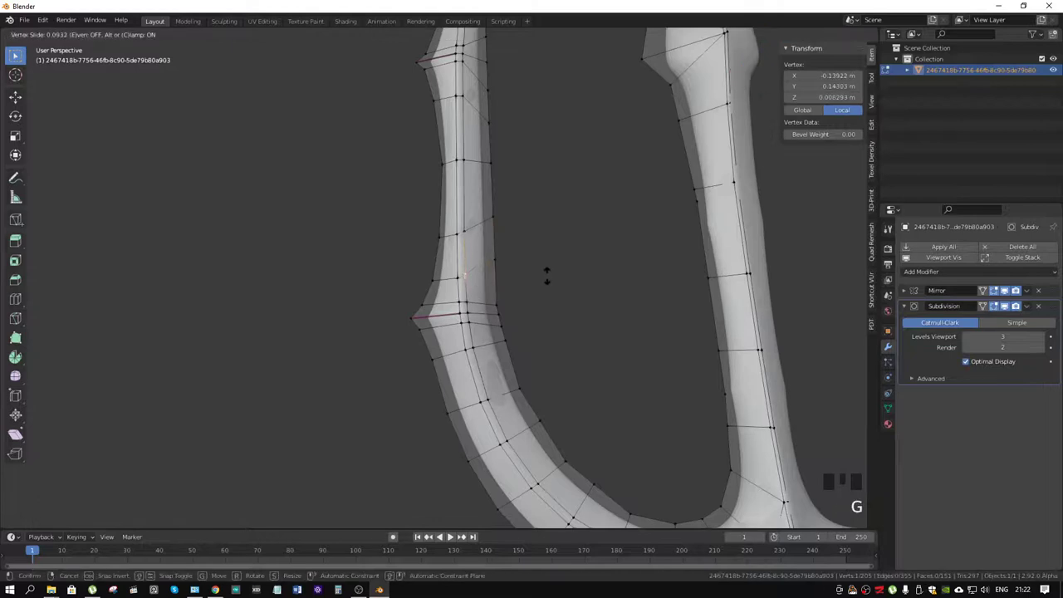
{"action": "left_click_drag", "start_coordinate": [497, 303], "coordinate": [503, 303]}
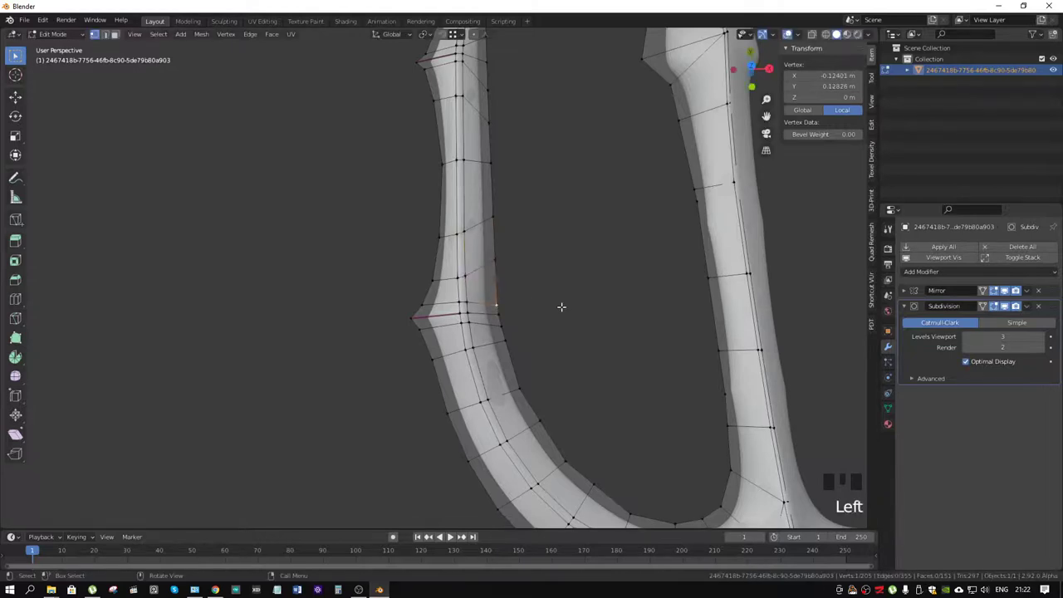
{"action": "key", "text": "KP_7"}
{"action": "scroll", "scroll_direction": "up", "scroll_amount": 3}
{"action": "left_click_drag", "start_coordinate": [533, 289], "coordinate": [580, 345]}
{"action": "key", "text": "g"}
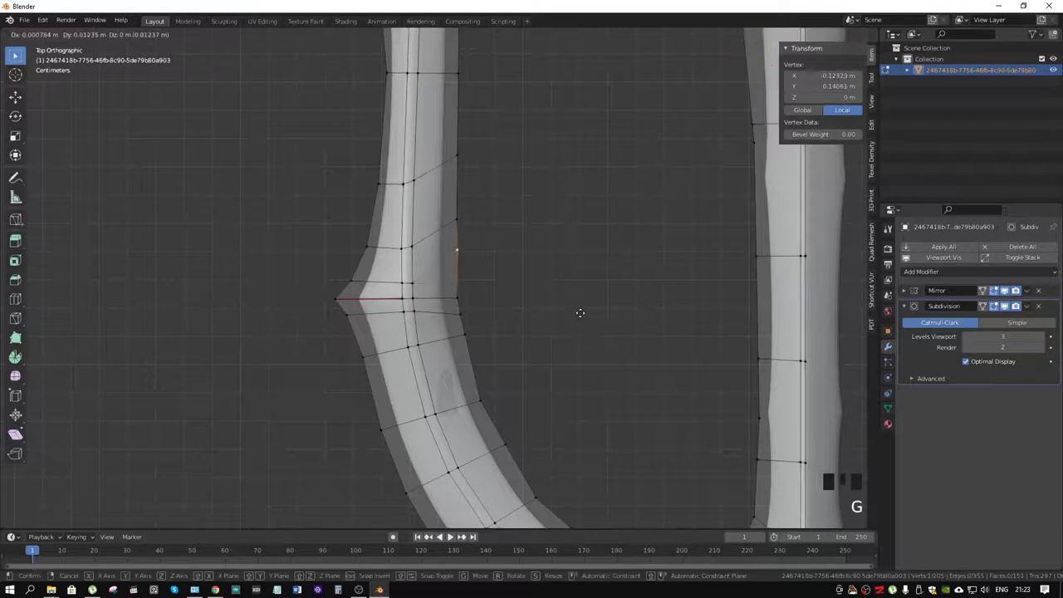
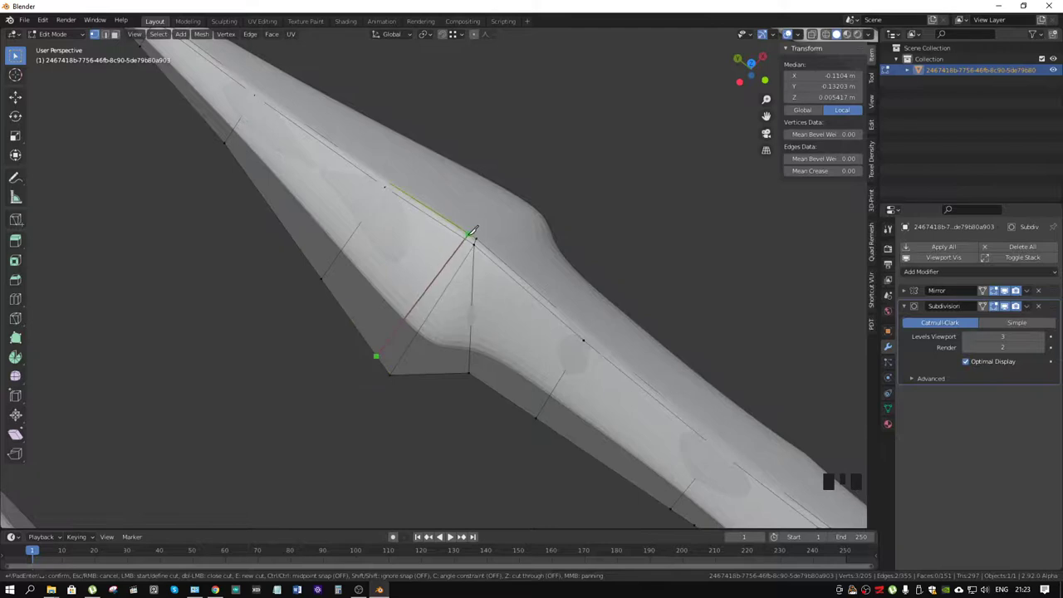
Step: Knife-cut three new edges across the barb and line up a side-on view of it
{"action": "key", "text": "k"}
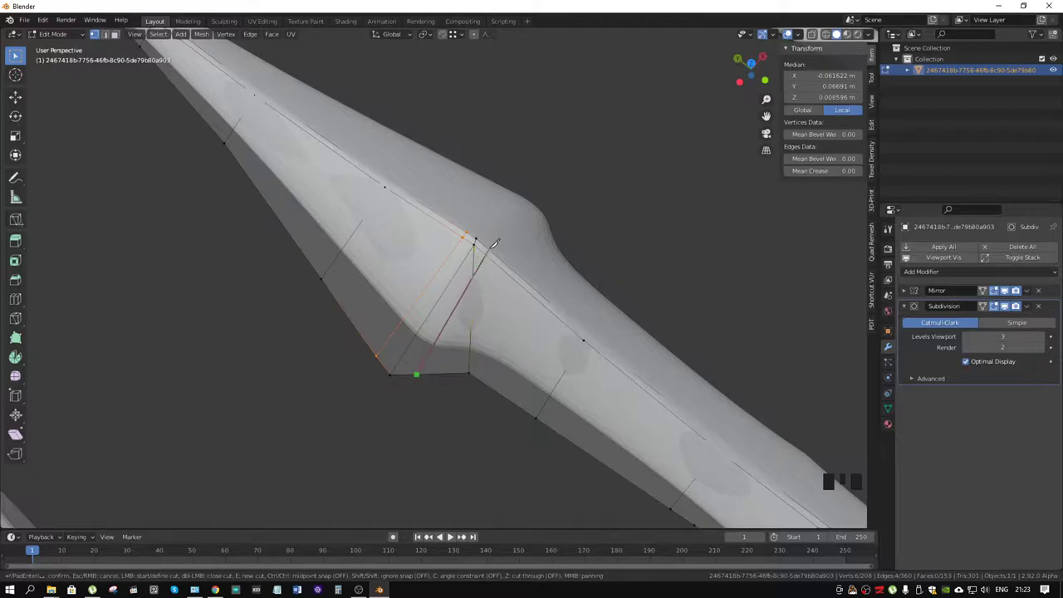
{"action": "key", "text": "k"}
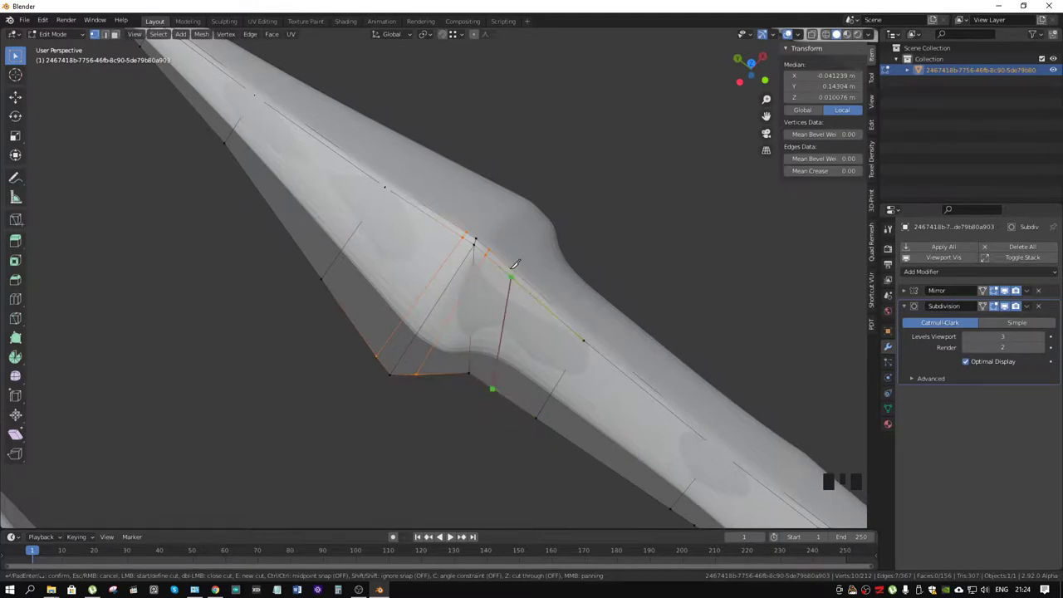
{"action": "key", "text": "k"}
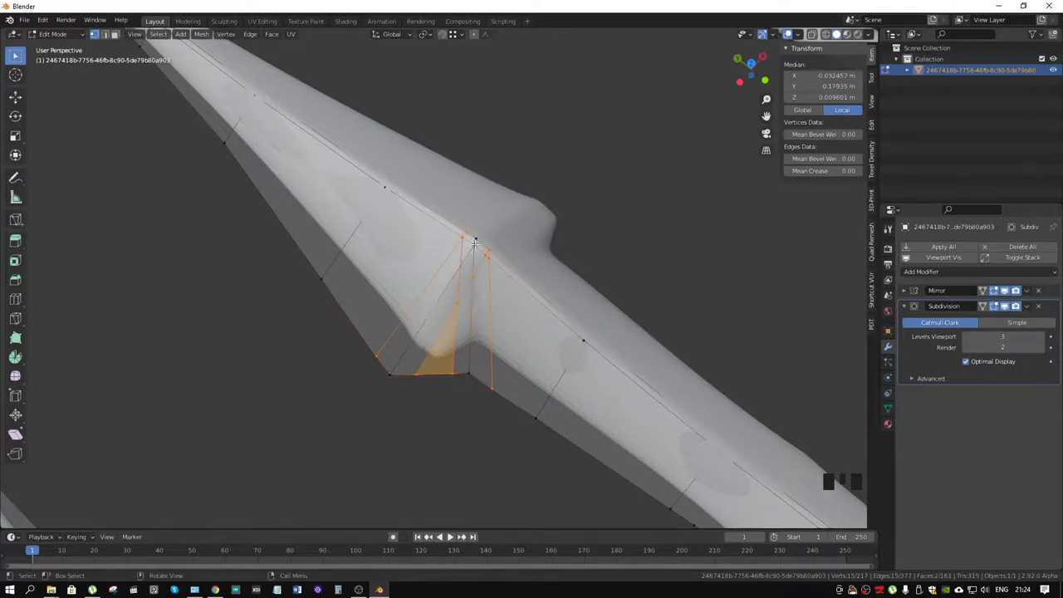
{"action": "left_click_drag", "start_coordinate": [490, 298], "coordinate": [459, 339]}
{"action": "scroll", "scroll_direction": "up", "scroll_amount": 3}
{"action": "scroll", "scroll_direction": "down", "scroll_amount": 3}
{"action": "left_click_drag", "start_coordinate": [462, 338], "coordinate": [445, 323]}
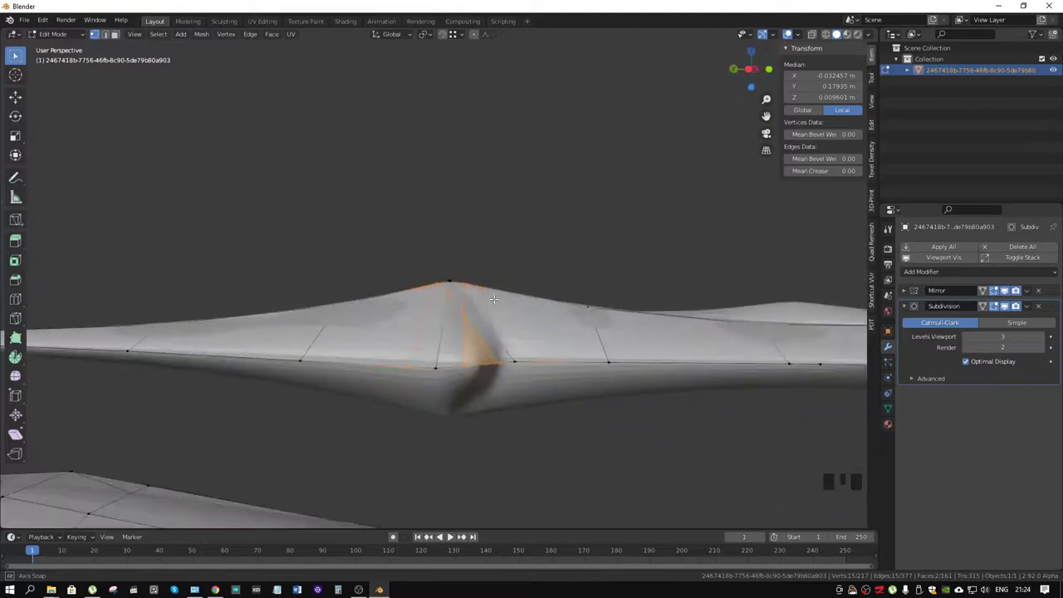
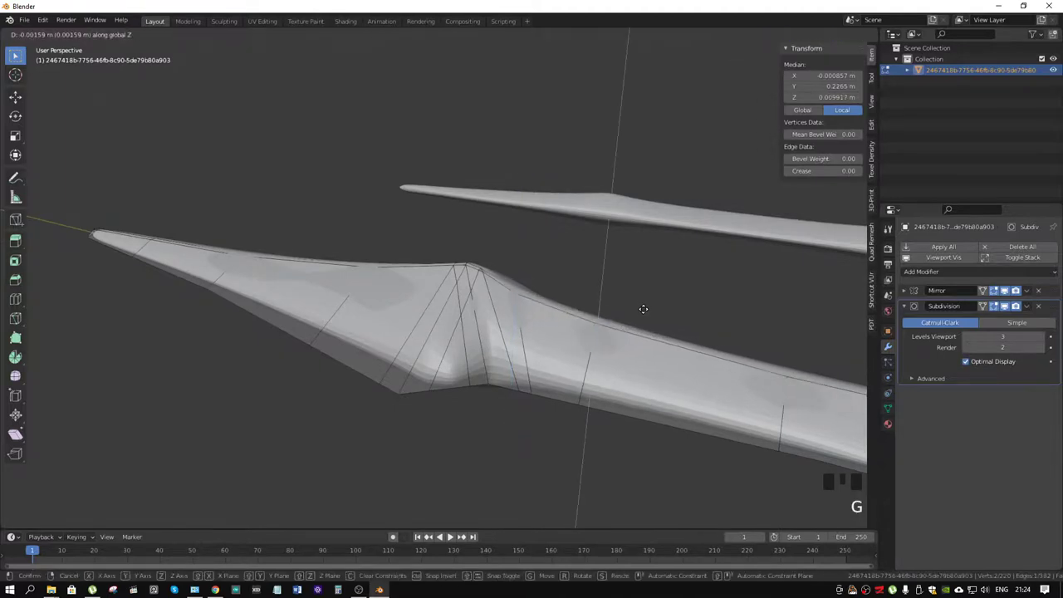
Step: Dissolve the redundant edge loop at the barb junction in Edit Mode
{"action": "left_click_drag", "start_coordinate": [559, 301], "coordinate": [488, 279]}
{"action": "scroll", "scroll_direction": "up", "scroll_amount": 3}
{"action": "left_click_drag", "start_coordinate": [508, 274], "coordinate": [485, 323]}
{"action": "scroll", "scroll_direction": "down", "scroll_amount": 3}
{"action": "left_click_drag", "start_coordinate": [493, 331], "coordinate": [431, 379]}
{"action": "key", "text": "1"}
{"action": "left_click", "coordinate": [425, 376]}
{"action": "key", "text": "2"}
{"action": "left_click", "coordinate": [430, 296]}
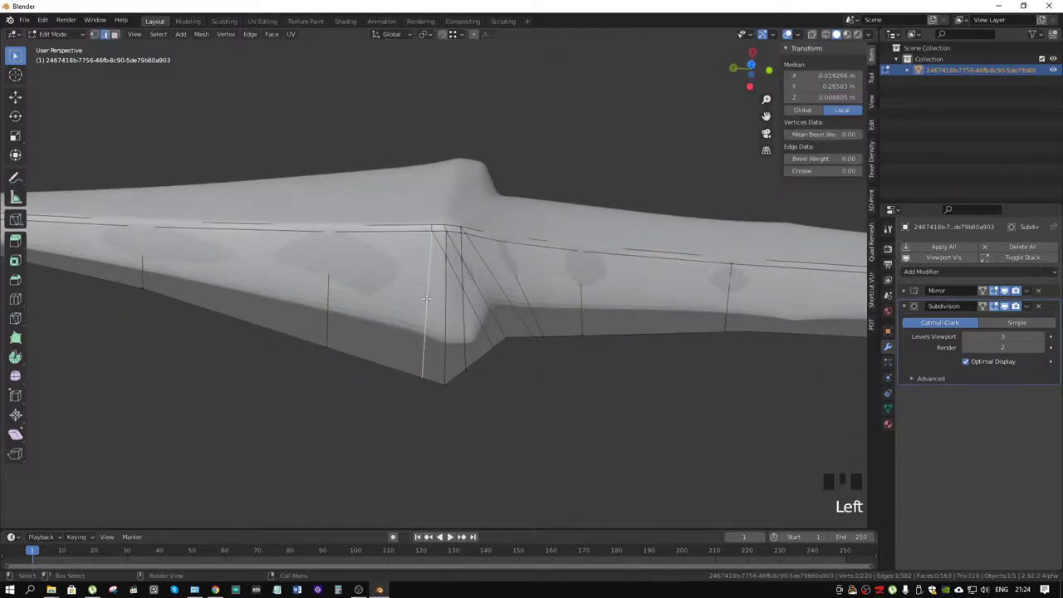
{"action": "key", "text": "x"}
Step: Bevel the edge loop left of the junction into a face strip
{"action": "left_click_drag", "start_coordinate": [474, 308], "coordinate": [347, 268]}
{"action": "key", "text": "1"}
{"action": "left_click_drag", "start_coordinate": [317, 267], "coordinate": [319, 266]}
{"action": "key", "text": "g"}
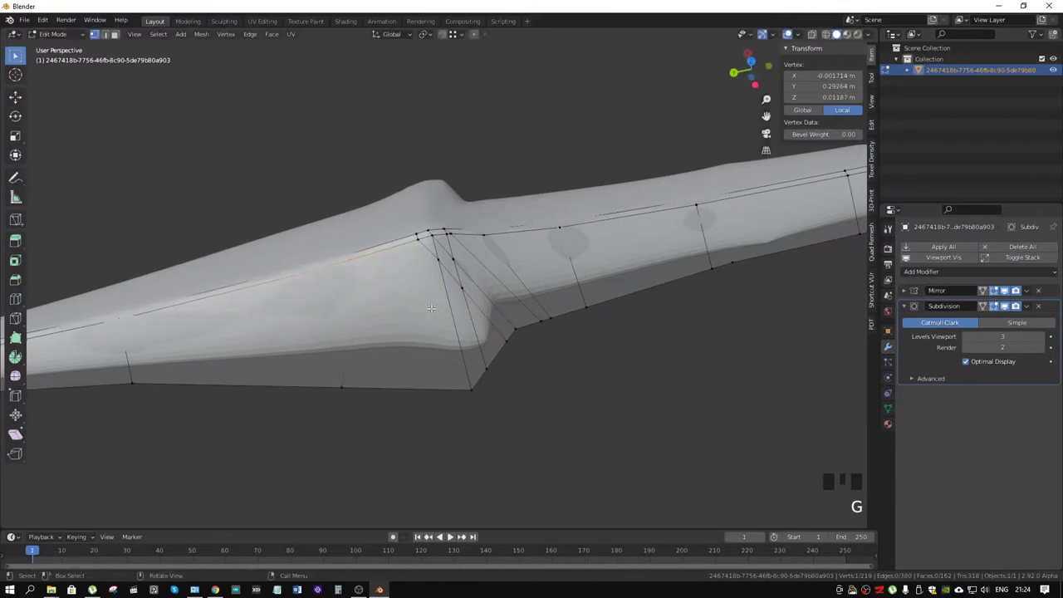
{"action": "left_click", "coordinate": [329, 323]}
{"action": "key", "text": "ctrl+b"}
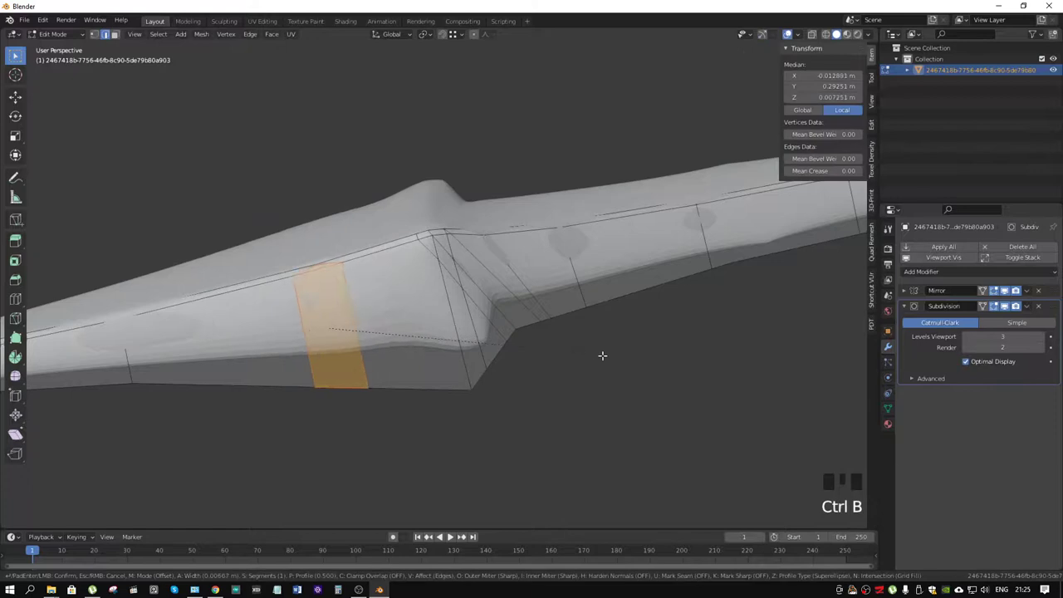
Step: Widen the bevelled strip near the junction and confirm it
{"action": "key", "text": "alt+z"}
{"action": "left_click_drag", "start_coordinate": [321, 263], "coordinate": [347, 278]}
{"action": "key", "text": "ctrl+b"}
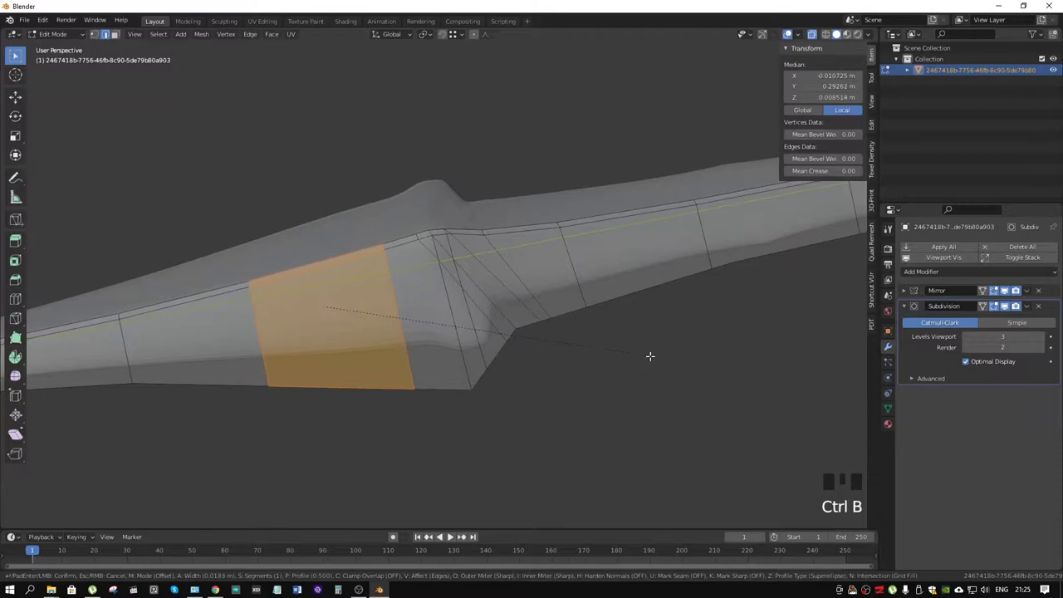
{"action": "left_click_drag", "start_coordinate": [506, 280], "coordinate": [513, 267]}
{"action": "key", "text": "alt+z"}
Step: Knife-cut a new edge near the barb junction and dissolve the leftover edges
{"action": "left_click_drag", "start_coordinate": [548, 284], "coordinate": [504, 282]}
{"action": "scroll", "scroll_direction": "up", "scroll_amount": 3}
{"action": "middle_click", "coordinate": [516, 303]}
{"action": "key", "text": "alt+z"}
{"action": "left_click_drag", "start_coordinate": [547, 303], "coordinate": [578, 286]}
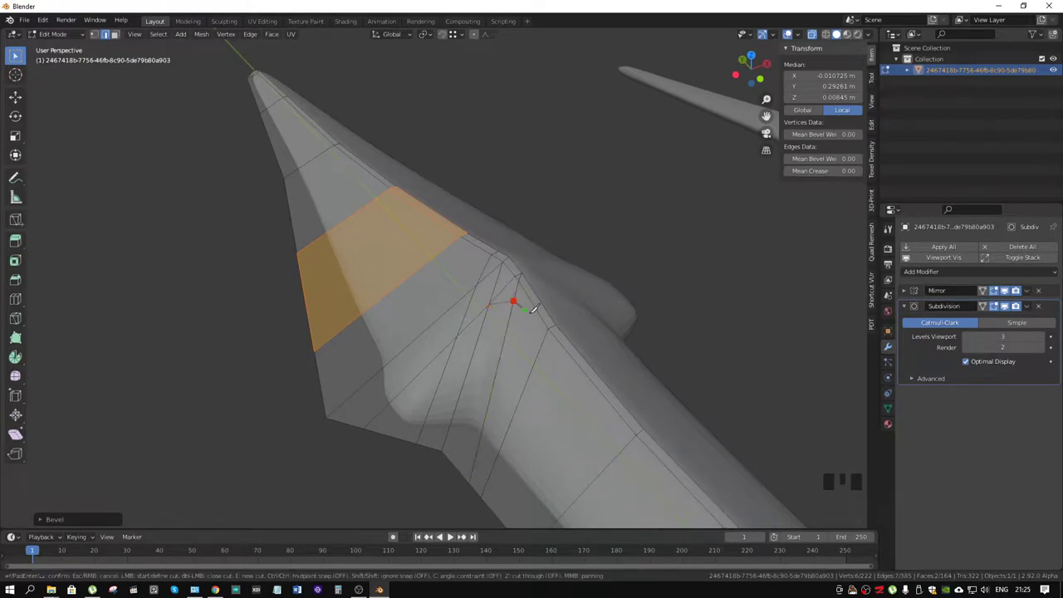
{"action": "left_click_drag", "start_coordinate": [500, 280], "coordinate": [491, 323]}
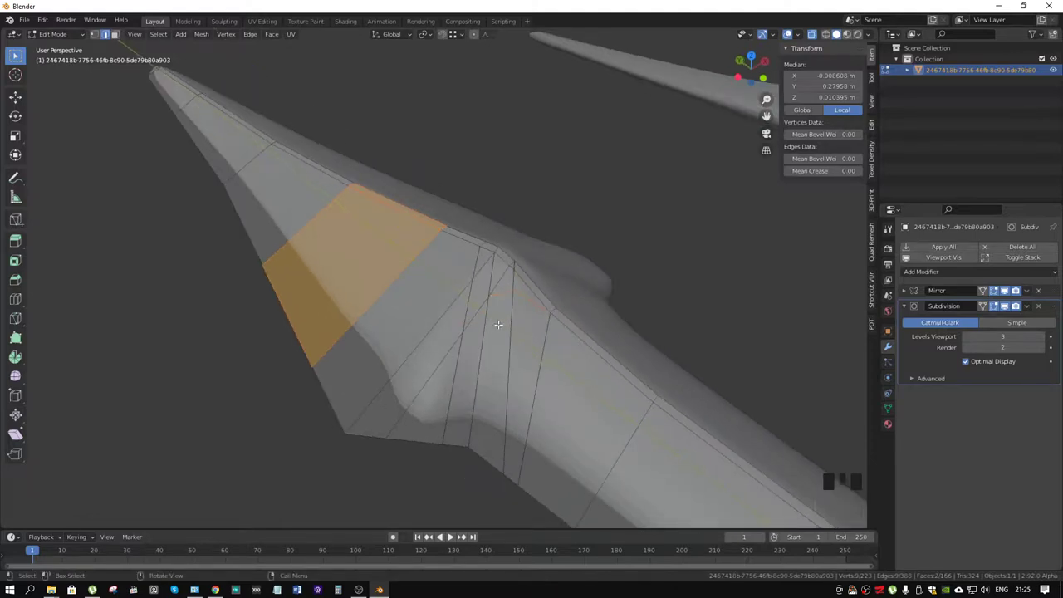
{"action": "left_click_drag", "start_coordinate": [503, 317], "coordinate": [490, 286]}
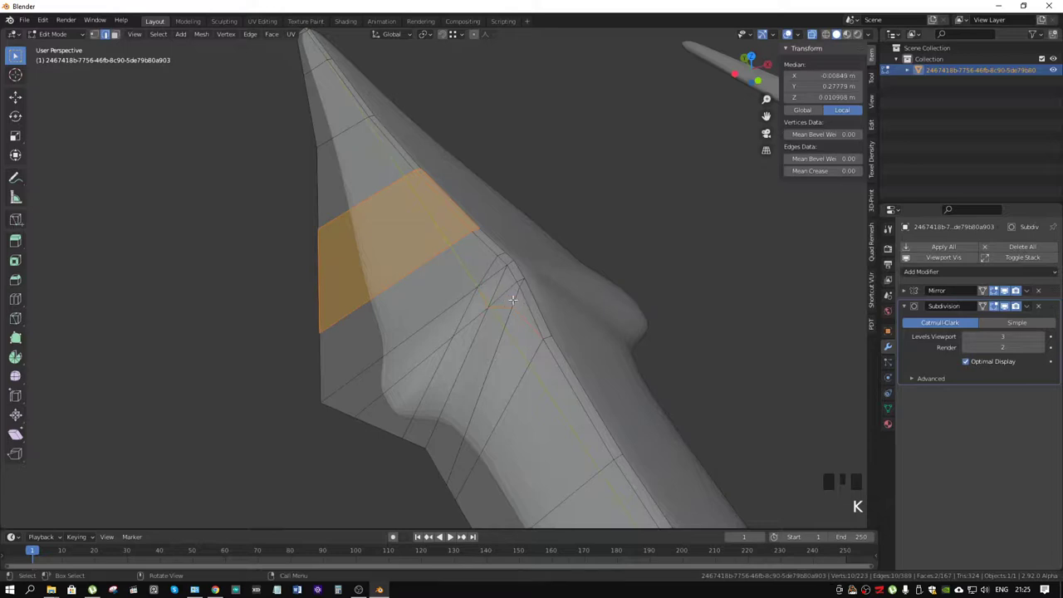
{"action": "key", "text": "2"}
{"action": "left_click", "coordinate": [510, 286]}
Step: Dissolve the unwanted edges around the barb junction on the prong
{"action": "left_click", "coordinate": [523, 279]}
{"action": "key", "text": "x"}
{"action": "left_click", "coordinate": [495, 272]}
{"action": "key", "text": "x"}
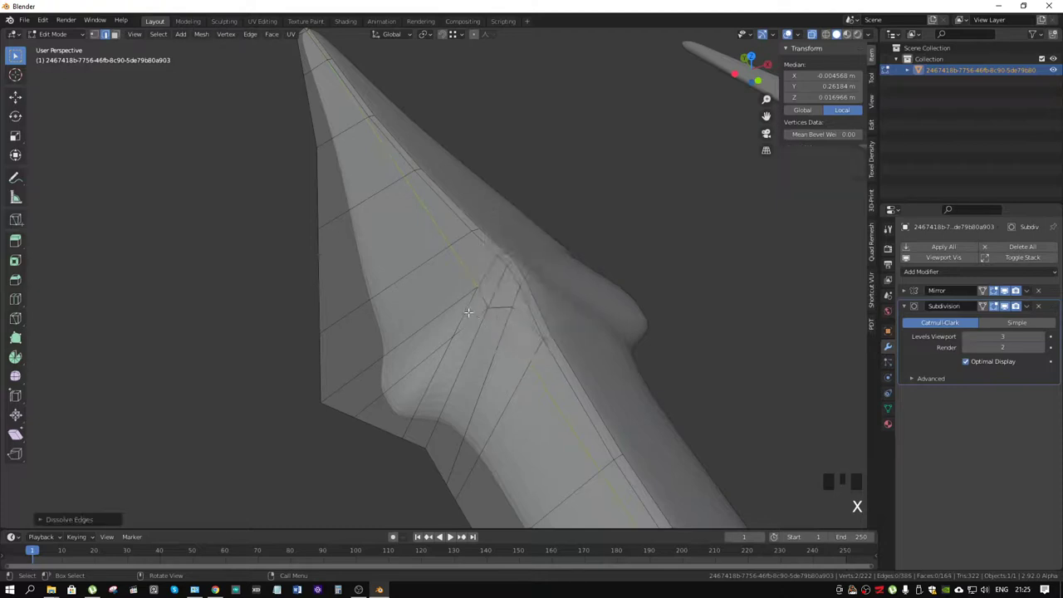
{"action": "left_click", "coordinate": [468, 308]}
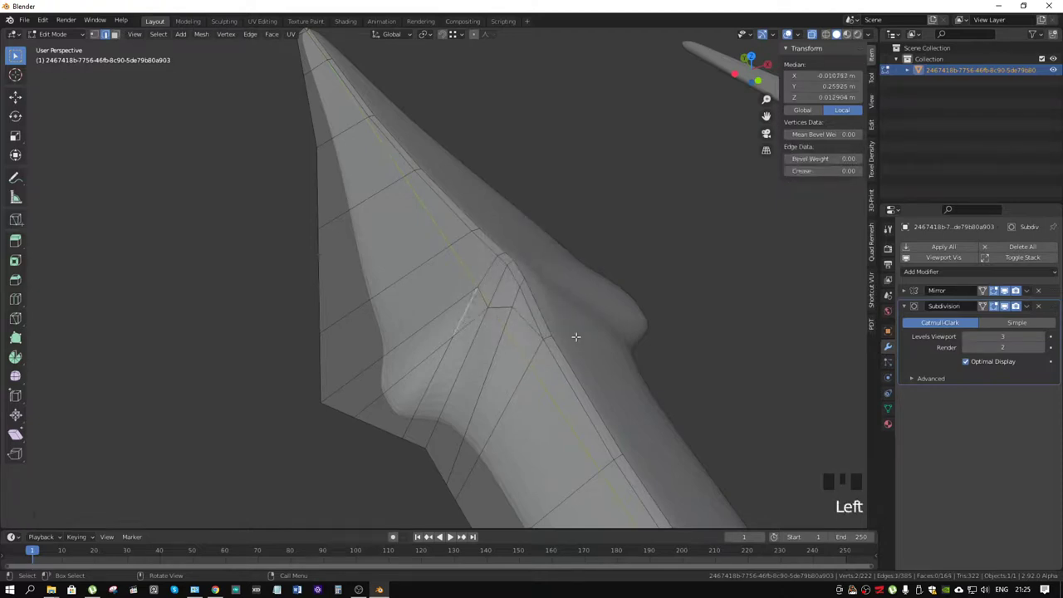
{"action": "left_click_drag", "start_coordinate": [492, 346], "coordinate": [490, 338]}
Step: Knife a new edge across the junction face and confirm it
{"action": "key", "text": "k"}
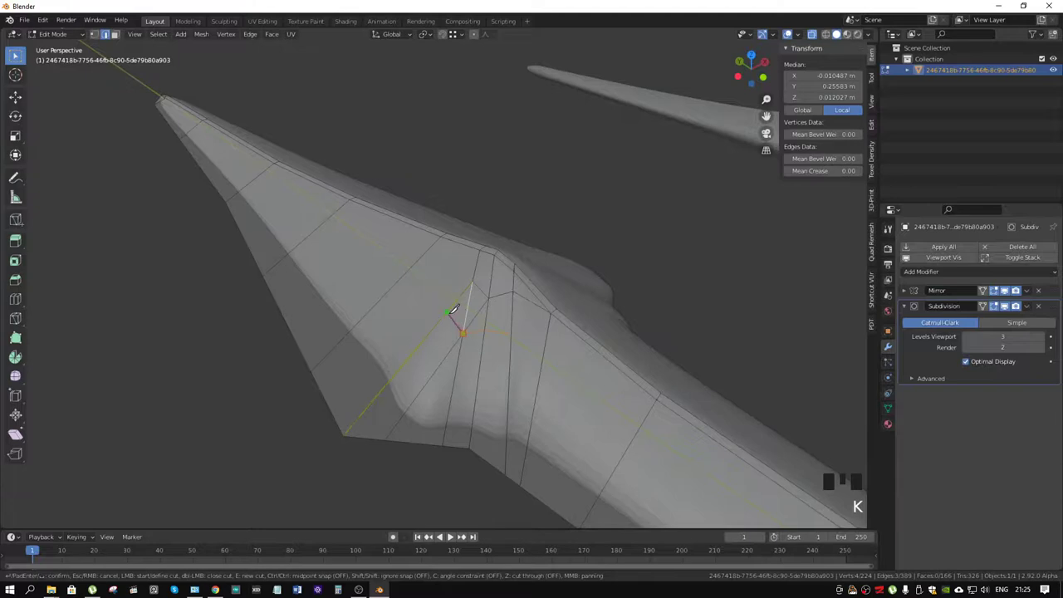
{"action": "key", "text": "2"}
{"action": "left_click", "coordinate": [470, 308]}
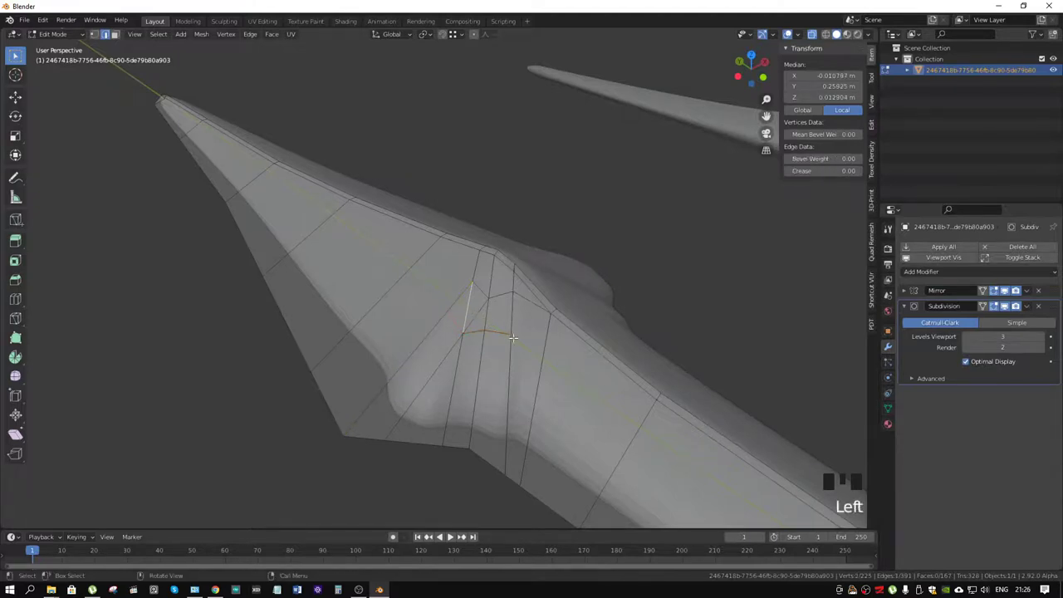
{"action": "key", "text": "x"}
{"action": "left_click_drag", "start_coordinate": [538, 342], "coordinate": [507, 336]}
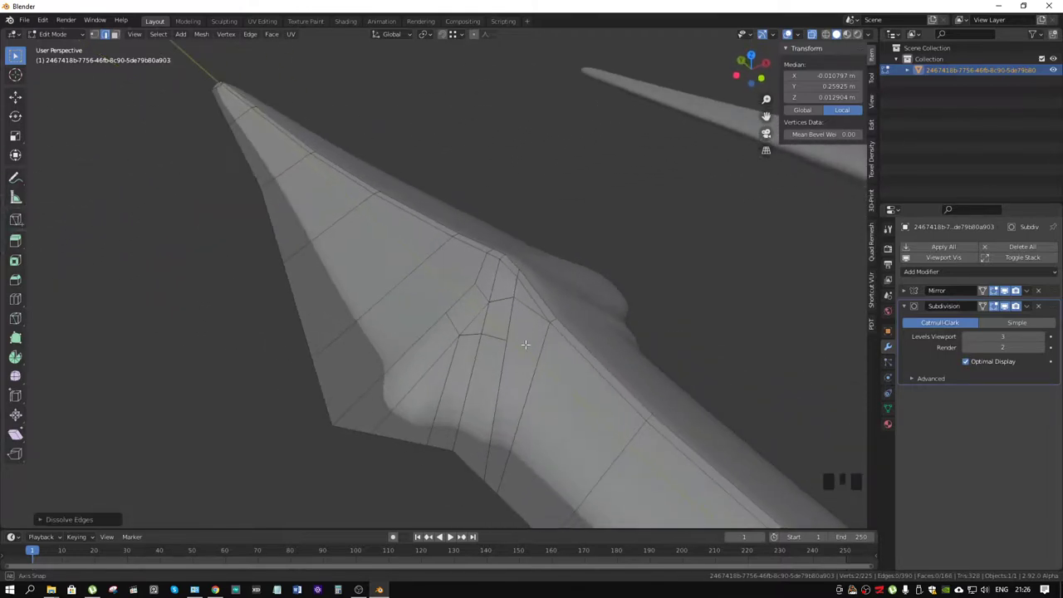
Step: Undo the edge edits back to a simpler layout and start a diagonal cut to the junction
{"action": "key", "text": "ctrl+z"}
{"action": "key", "text": "ctrl+z"}
{"action": "key", "text": "ctrl+z"}
{"action": "key", "text": "ctrl+z"}
{"action": "key", "text": "ctrl+z"}
{"action": "key", "text": "ctrl+z"}
{"action": "key", "text": "ctrl+z"}
{"action": "key", "text": "ctrl+z"}
{"action": "key", "text": "ctrl+z"}
{"action": "key", "text": "ctrl+z"}
{"action": "key", "text": "ctrl+z"}
{"action": "key", "text": "ctrl+z"}
{"action": "key", "text": "ctrl+z"}
{"action": "key", "text": "ctrl+z"}
{"action": "left_click_drag", "start_coordinate": [509, 318], "coordinate": [344, 388]}
Step: Confirm the diagonal cut and merge the two close vertices at the junction
{"action": "key", "text": "k"}
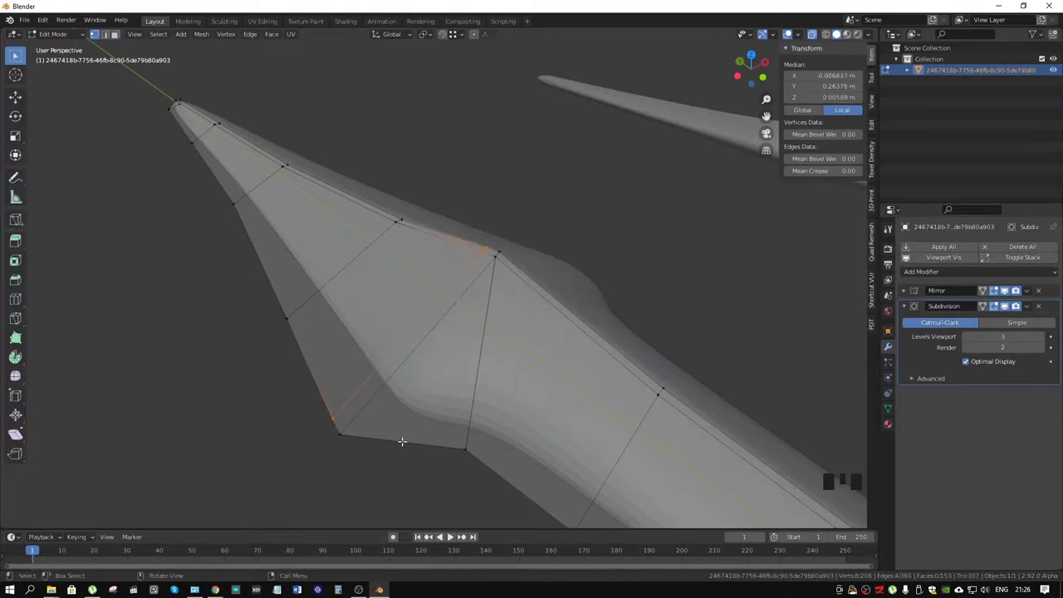
{"action": "key", "text": "k"}
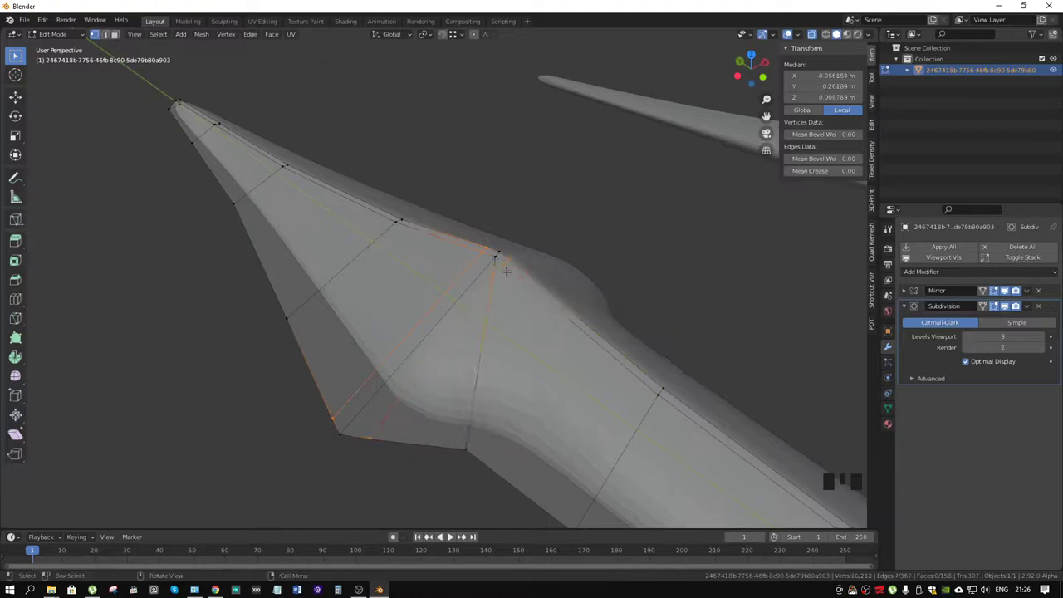
{"action": "left_click", "coordinate": [497, 272]}
{"action": "left_click", "coordinate": [508, 262]}
{"action": "key", "text": "m"}
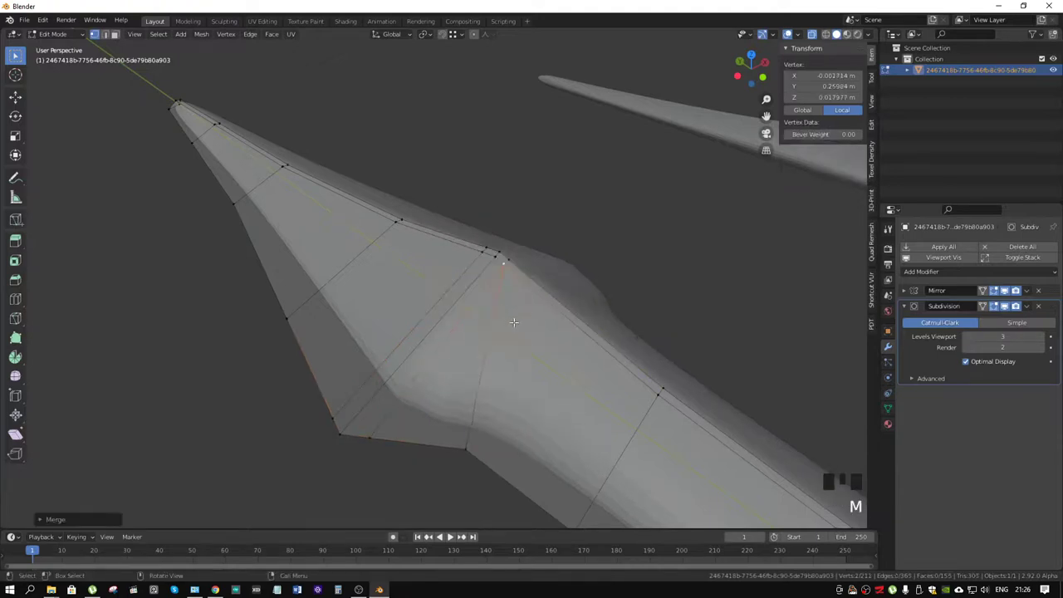
Step: Knife another edge running down from the junction
{"action": "key", "text": "k"}
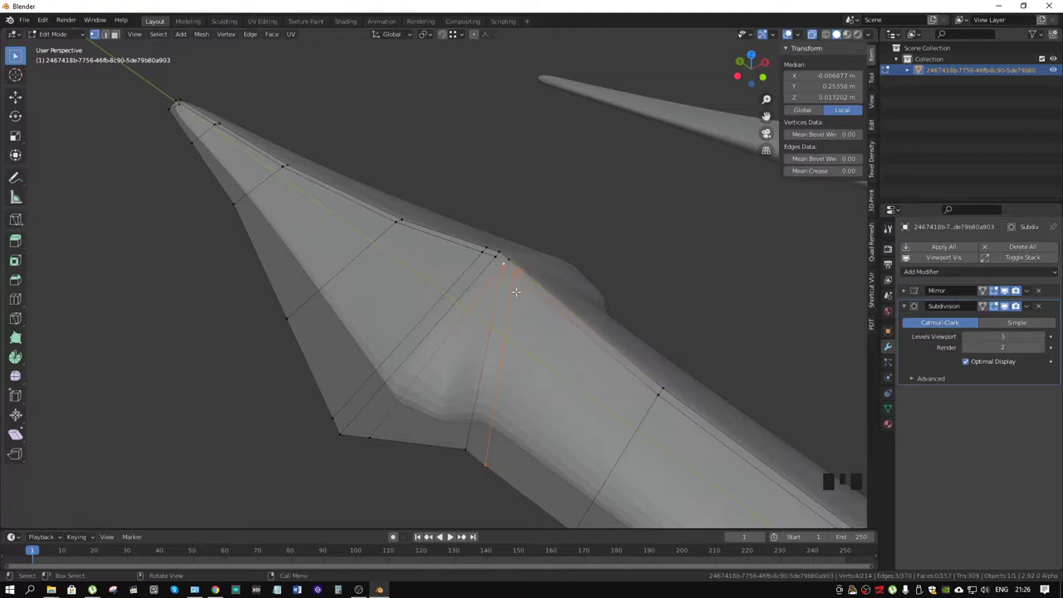
{"action": "left_click", "coordinate": [415, 440]}
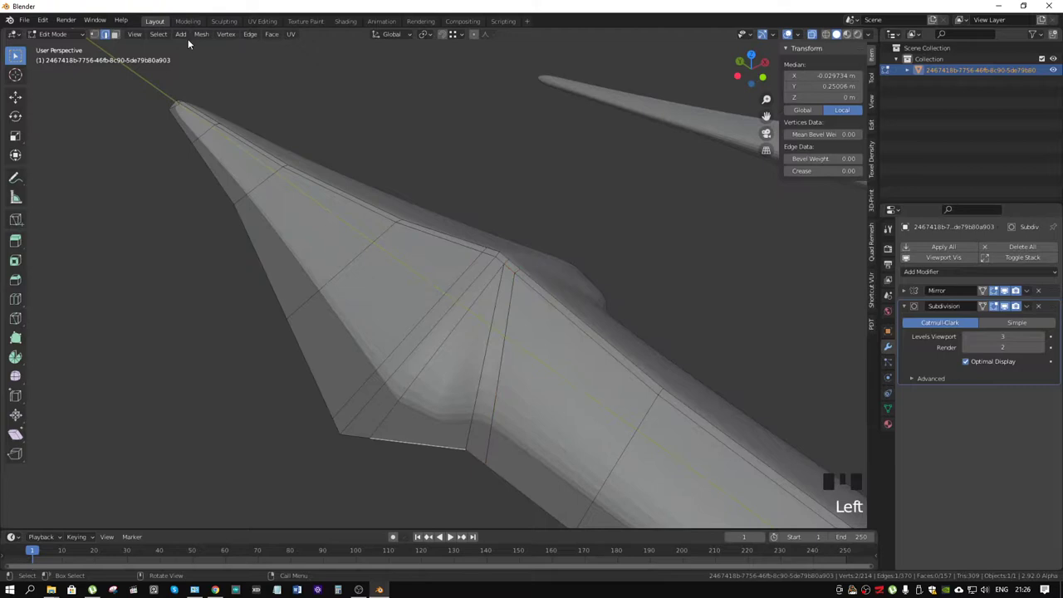
{"action": "left_click", "coordinate": [359, 411]}
{"action": "left_click_drag", "start_coordinate": [522, 400], "coordinate": [459, 388]}
{"action": "scroll", "scroll_direction": "up", "scroll_amount": 3}
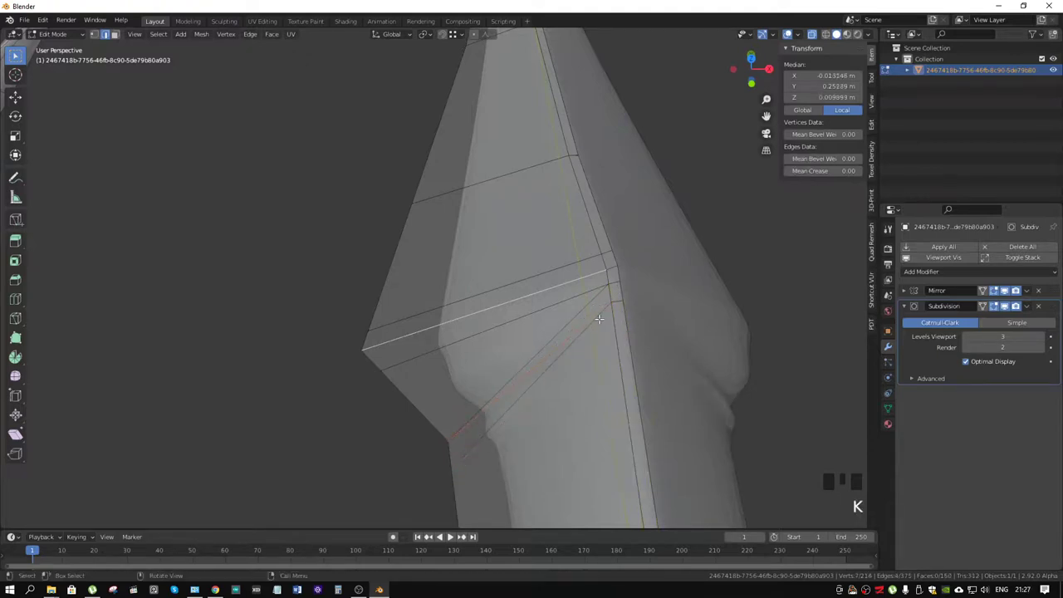
Step: Dissolve the leftover edge loop near the barb and inspect the prong toward its tip
{"action": "left_click", "coordinate": [580, 312]}
{"action": "key", "text": "x"}
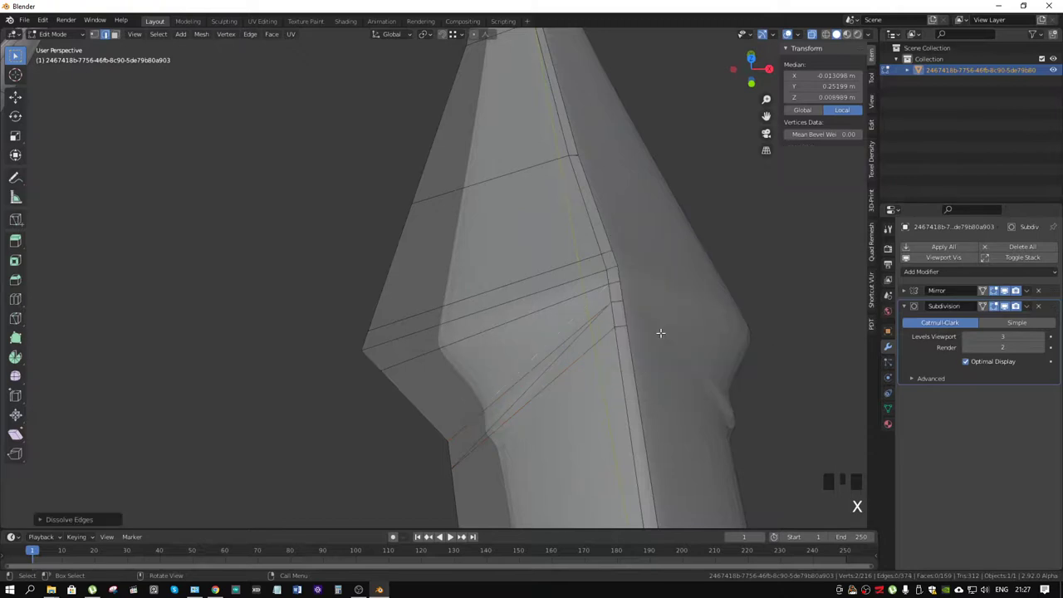
{"action": "scroll", "scroll_direction": "down", "scroll_amount": 3}
{"action": "left_click_drag", "start_coordinate": [620, 324], "coordinate": [546, 308]}
{"action": "left_click_drag", "start_coordinate": [545, 308], "coordinate": [571, 313]}
{"action": "key", "text": "x"}
{"action": "left_click_drag", "start_coordinate": [596, 311], "coordinate": [558, 257]}
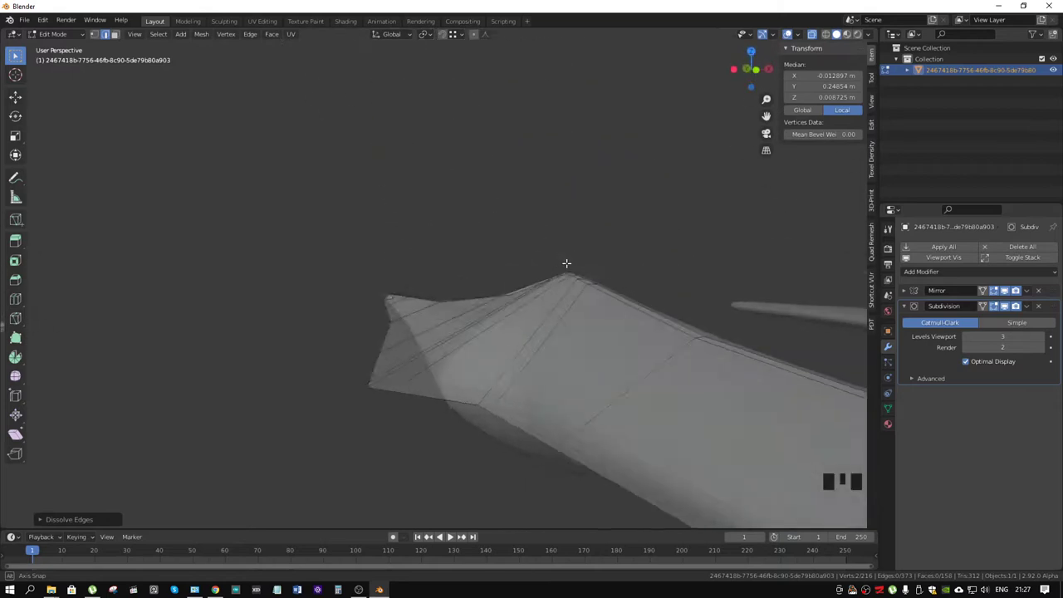
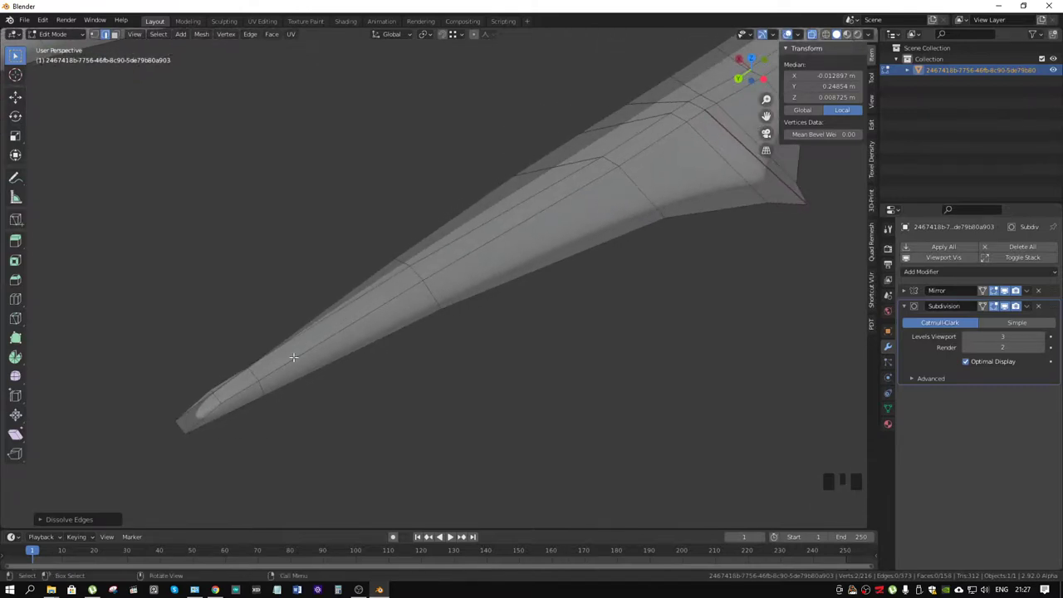
{"action": "left_click_drag", "start_coordinate": [254, 373], "coordinate": [282, 438]}
Step: Start a knife cut at the prong's pointed tip
{"action": "key", "text": "k"}
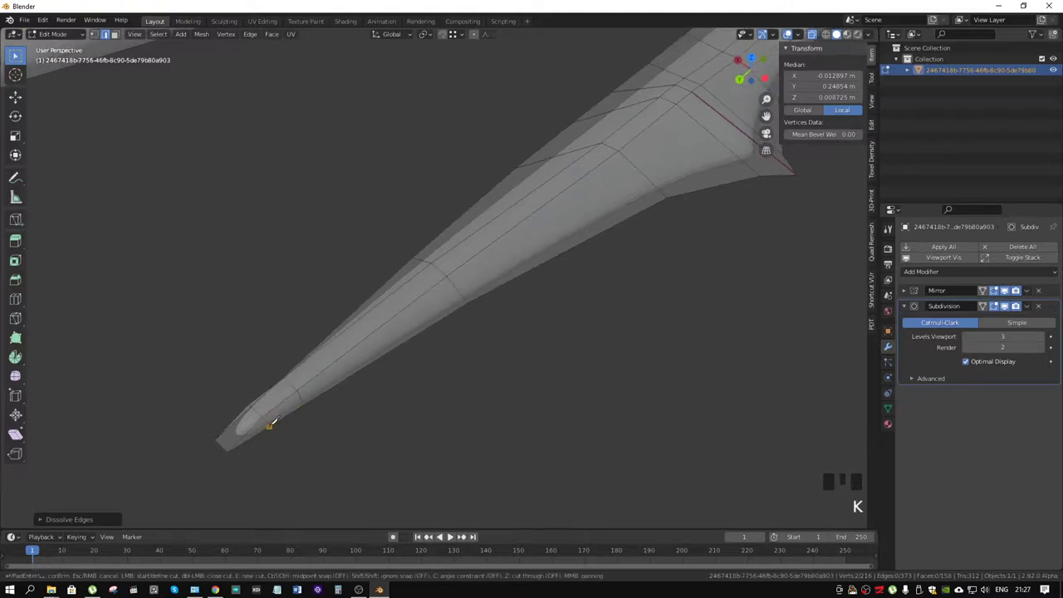
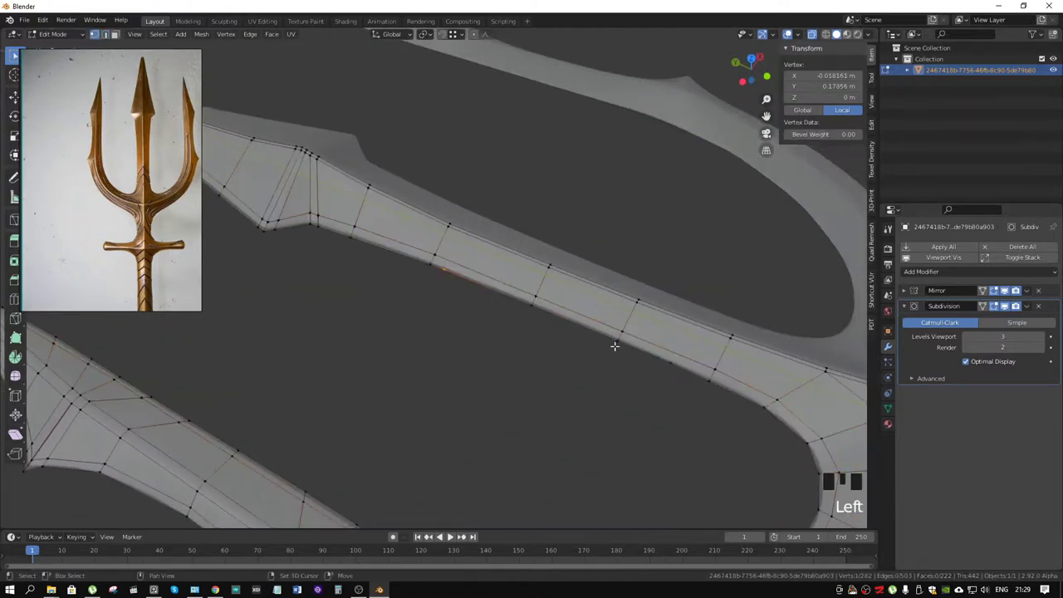
Step: Box-select and dissolve the stray vertices on the curved prong
{"action": "left_click_drag", "start_coordinate": [672, 361], "coordinate": [675, 368]}
{"action": "left_click_drag", "start_coordinate": [688, 405], "coordinate": [644, 343]}
{"action": "key", "text": "x"}
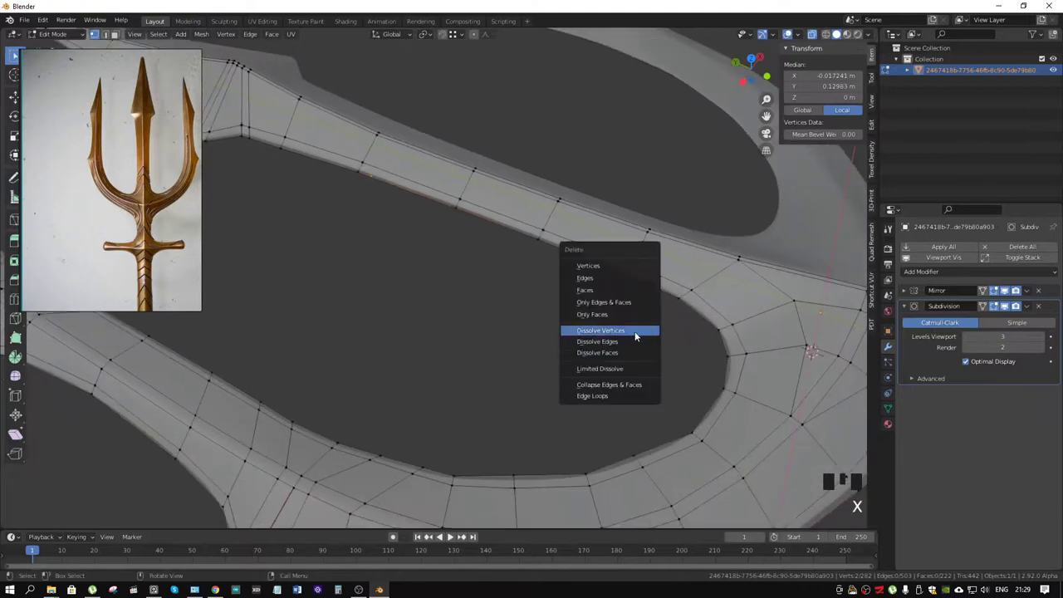
{"action": "scroll", "scroll_direction": "down", "scroll_amount": 3}
{"action": "left_click_drag", "start_coordinate": [593, 293], "coordinate": [536, 315]}
Step: Toggle the overlays, return to Object Mode and frame the whole smoothed trident
{"action": "key", "text": "alt+z"}
{"action": "scroll", "scroll_direction": "down", "scroll_amount": 3}
{"action": "left_click_drag", "start_coordinate": [553, 293], "coordinate": [540, 308]}
{"action": "key", "text": "Tab"}
{"action": "left_click_drag", "start_coordinate": [544, 366], "coordinate": [876, 38]}
{"action": "left_click_drag", "start_coordinate": [875, 38], "coordinate": [667, 224]}
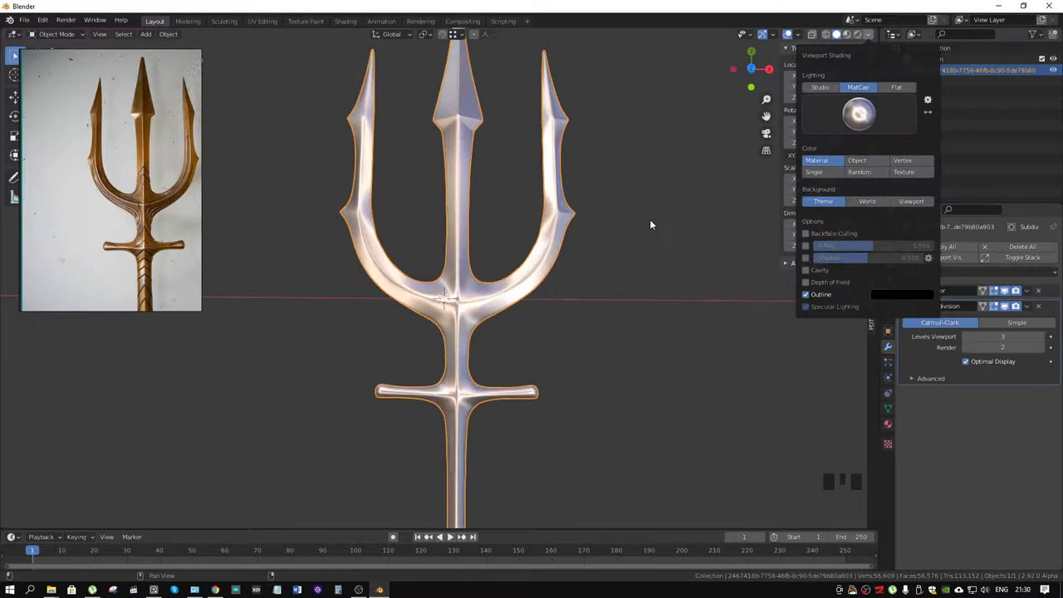
Step: Frame the left side prong and enter mesh editing on it
{"action": "left_click", "coordinate": [607, 336]}
{"action": "left_click_drag", "start_coordinate": [542, 313], "coordinate": [518, 338]}
{"action": "scroll", "scroll_direction": "down", "scroll_amount": 3}
{"action": "left_click_drag", "start_coordinate": [506, 249], "coordinate": [492, 304]}
{"action": "scroll", "scroll_direction": "up", "scroll_amount": 3}
{"action": "left_click_drag", "start_coordinate": [493, 301], "coordinate": [483, 263]}
{"action": "key", "text": "Tab"}
Step: Adjust the view of the curved prong and select a vertex on its edge
{"action": "scroll", "scroll_direction": "up", "scroll_amount": 3}
{"action": "scroll", "scroll_direction": "down", "scroll_amount": 3}
{"action": "left_click_drag", "start_coordinate": [523, 373], "coordinate": [505, 313]}
{"action": "scroll", "scroll_direction": "up", "scroll_amount": 3}
{"action": "key", "text": "Tab"}
{"action": "key", "text": "Tab"}
{"action": "left_click", "coordinate": [500, 272]}
Step: Switch to an orthographic view and start moving the selected prong vertex
{"action": "scroll", "scroll_direction": "up", "scroll_amount": 3}
{"action": "left_click_drag", "start_coordinate": [567, 281], "coordinate": [522, 287]}
{"action": "key", "text": "KP_7"}
{"action": "scroll", "scroll_direction": "up", "scroll_amount": 3}
{"action": "key", "text": "g"}
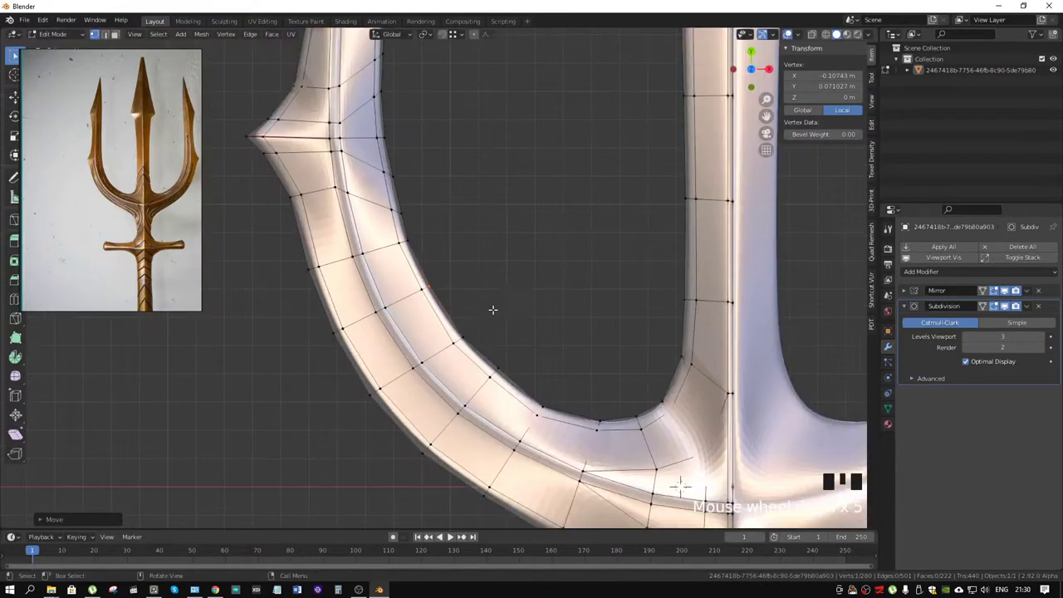
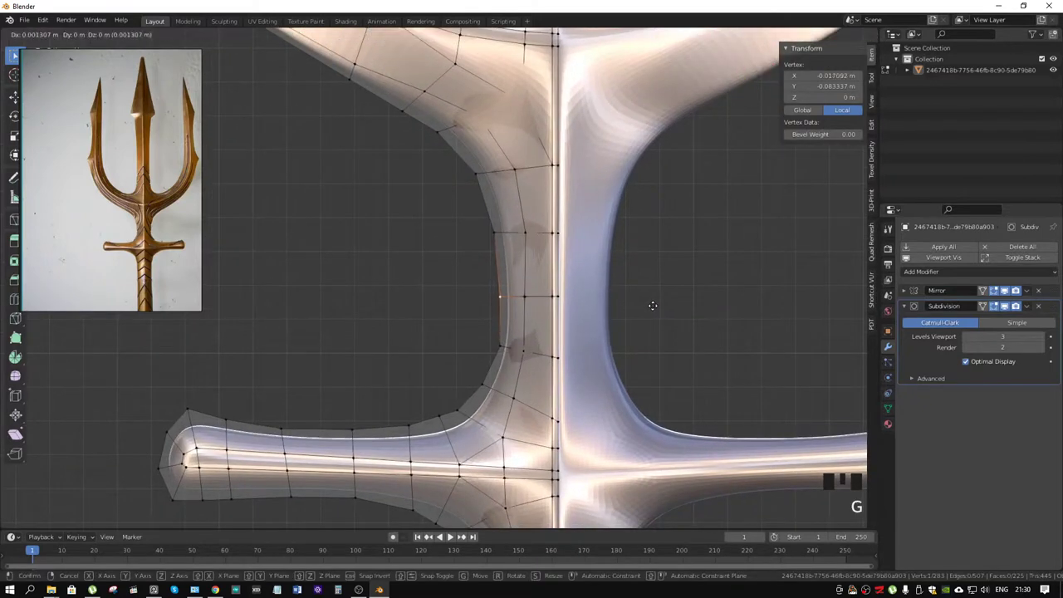
Step: Re-enter mesh editing and select a vertex where the prong joins the shaft
{"action": "scroll", "scroll_direction": "down", "scroll_amount": 3}
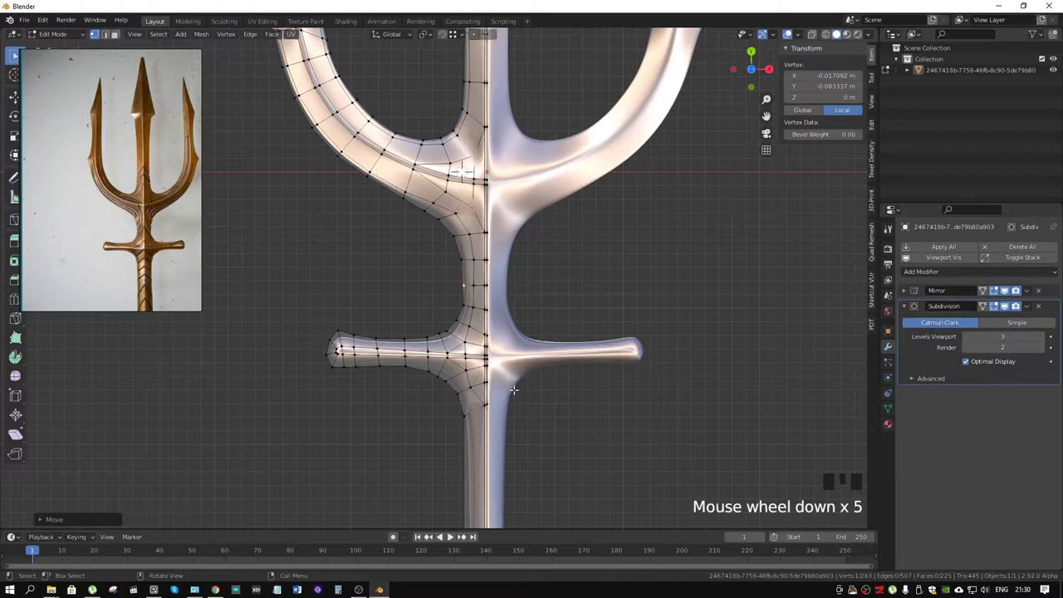
{"action": "key", "text": "Tab"}
{"action": "left_click_drag", "start_coordinate": [562, 358], "coordinate": [540, 350]}
{"action": "scroll", "scroll_direction": "down", "scroll_amount": 3}
{"action": "left_click_drag", "start_coordinate": [532, 287], "coordinate": [511, 288]}
{"action": "scroll", "scroll_direction": "up", "scroll_amount": 3}
{"action": "left_click_drag", "start_coordinate": [559, 287], "coordinate": [696, 328]}
{"action": "left_click", "coordinate": [696, 328]}
Step: Add another junction vertex to the selection and start moving them along Z
{"action": "key", "text": "Tab"}
{"action": "left_click_drag", "start_coordinate": [661, 314], "coordinate": [564, 316]}
{"action": "left_click", "coordinate": [564, 315]}
{"action": "left_click_drag", "start_coordinate": [583, 315], "coordinate": [520, 280]}
{"action": "left_click_drag", "start_coordinate": [520, 281], "coordinate": [539, 297]}
{"action": "key", "text": "g"}
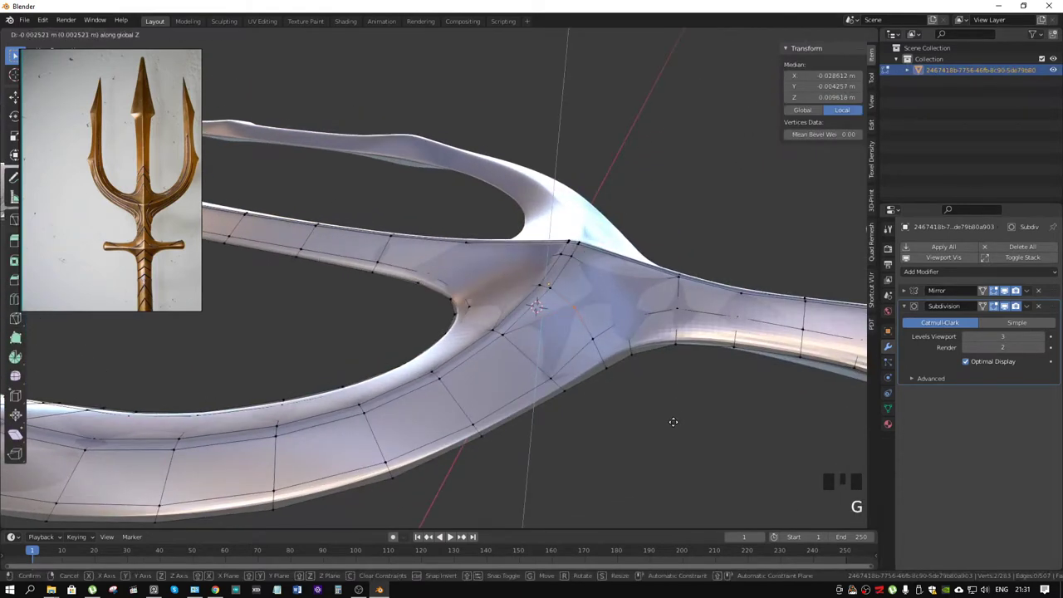
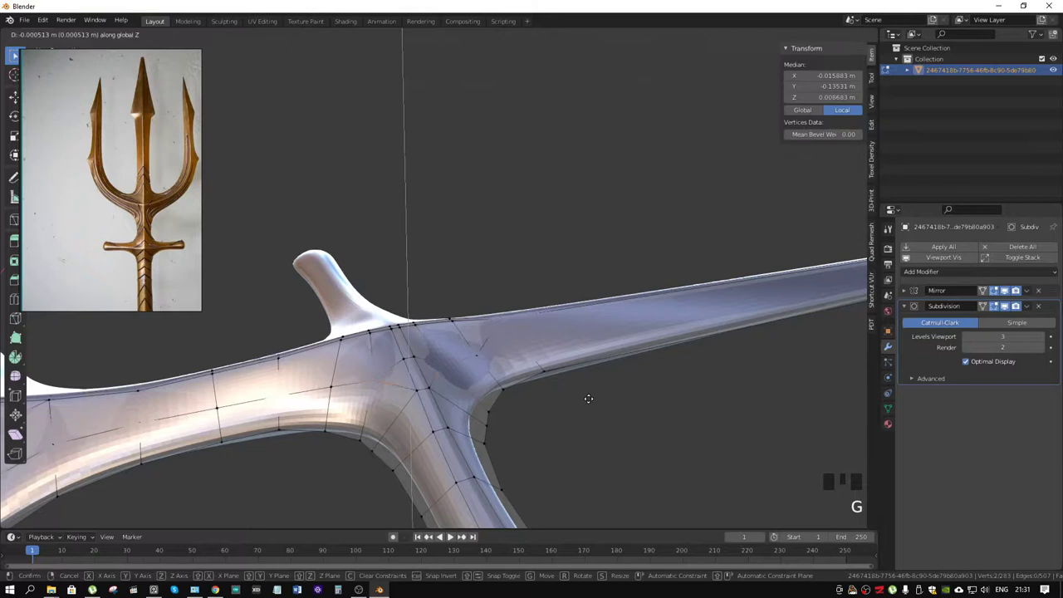
Step: Raise the crossguard junction vertices slightly and return to Object Mode
{"action": "left_click_drag", "start_coordinate": [541, 350], "coordinate": [614, 325]}
{"action": "scroll", "scroll_direction": "down", "scroll_amount": 3}
{"action": "left_click_drag", "start_coordinate": [609, 325], "coordinate": [568, 389]}
{"action": "key", "text": "Tab"}
Step: Orbit around the whole trident to check the reshaped junctions from below
{"action": "left_click_drag", "start_coordinate": [587, 279], "coordinate": [561, 290]}
{"action": "scroll", "scroll_direction": "down", "scroll_amount": 3}
{"action": "left_click_drag", "start_coordinate": [553, 197], "coordinate": [392, 322]}
{"action": "scroll", "scroll_direction": "up", "scroll_amount": 3}
{"action": "left_click_drag", "start_coordinate": [437, 322], "coordinate": [674, 189]}
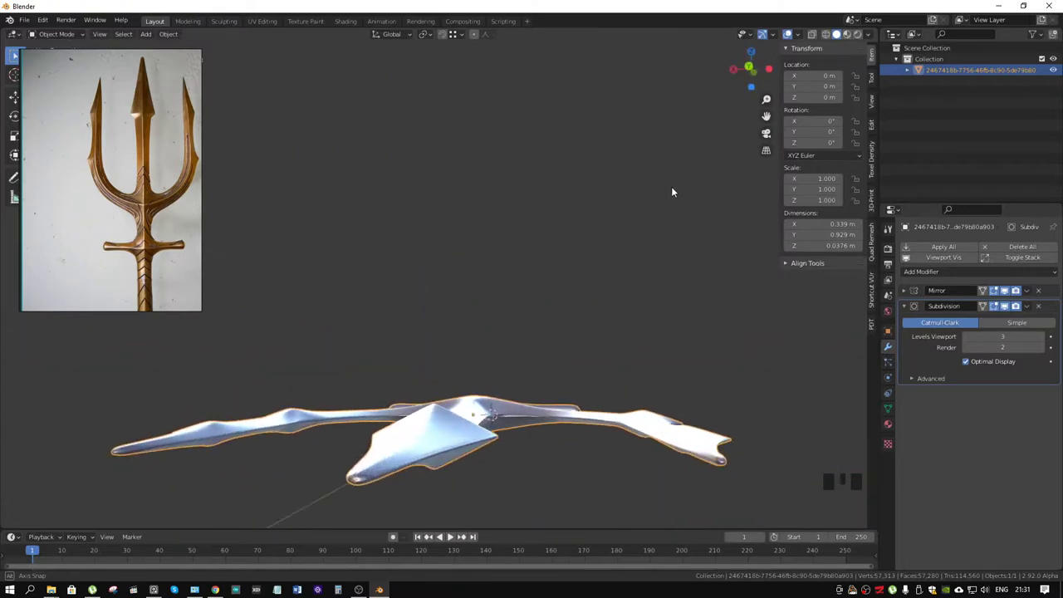
Step: Show the mesh's Object Data properties while viewing the prongs
{"action": "scroll", "scroll_direction": "down", "scroll_amount": 3}
{"action": "left_click_drag", "start_coordinate": [481, 329], "coordinate": [893, 411]}
{"action": "left_click", "coordinate": [892, 411]}
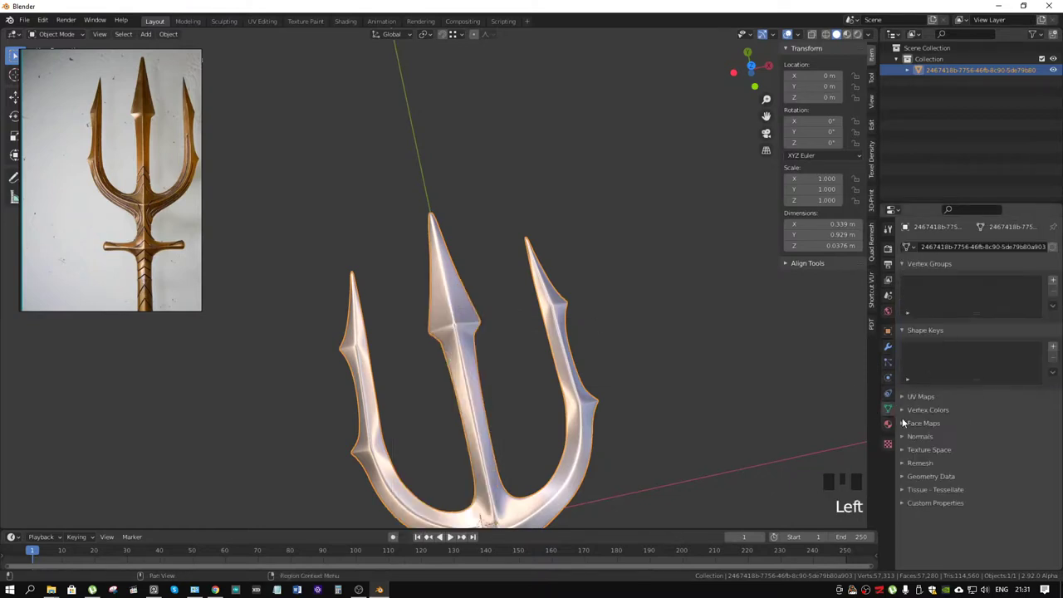
Step: Orbit and zoom in for a close look at the crossguard junction
{"action": "left_click_drag", "start_coordinate": [907, 438], "coordinate": [587, 292]}
{"action": "left_click_drag", "start_coordinate": [587, 291], "coordinate": [554, 381]}
{"action": "scroll", "scroll_direction": "up", "scroll_amount": 3}
{"action": "left_click_drag", "start_coordinate": [583, 407], "coordinate": [519, 340]}
{"action": "scroll", "scroll_direction": "up", "scroll_amount": 3}
{"action": "left_click_drag", "start_coordinate": [523, 319], "coordinate": [454, 267]}
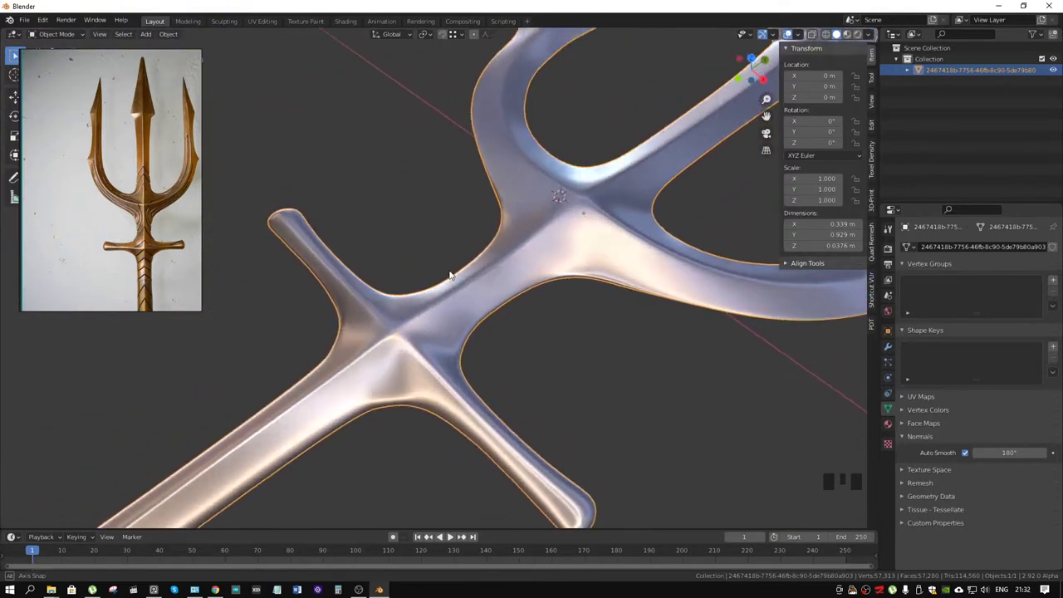
{"action": "left_click_drag", "start_coordinate": [485, 325], "coordinate": [479, 288]}
Step: Slide a vertex under the crossguard along its edge to tighten the curve
{"action": "scroll", "scroll_direction": "up", "scroll_amount": 3}
{"action": "left_click", "coordinate": [456, 306]}
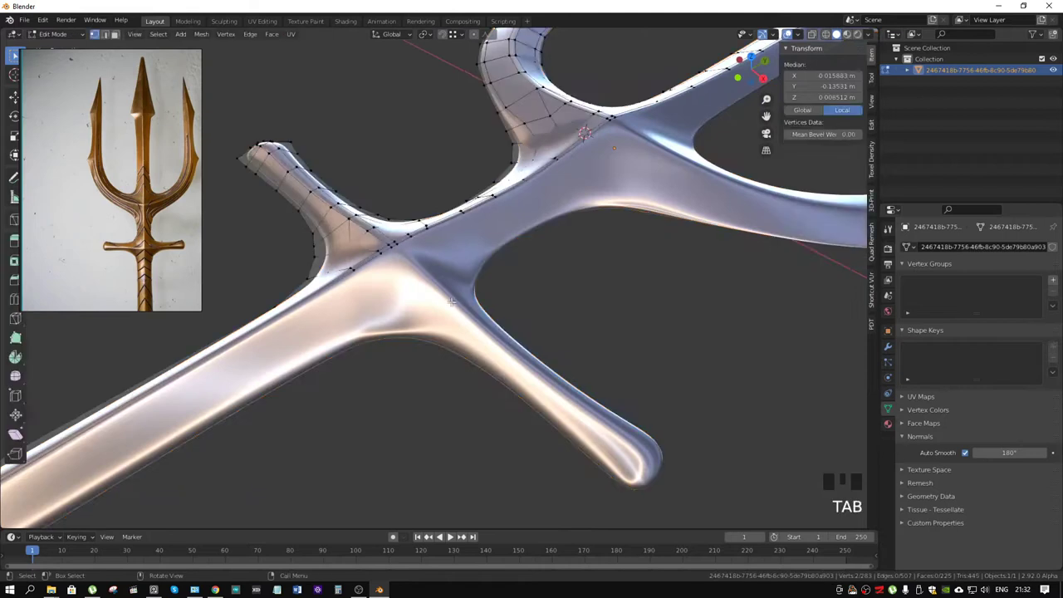
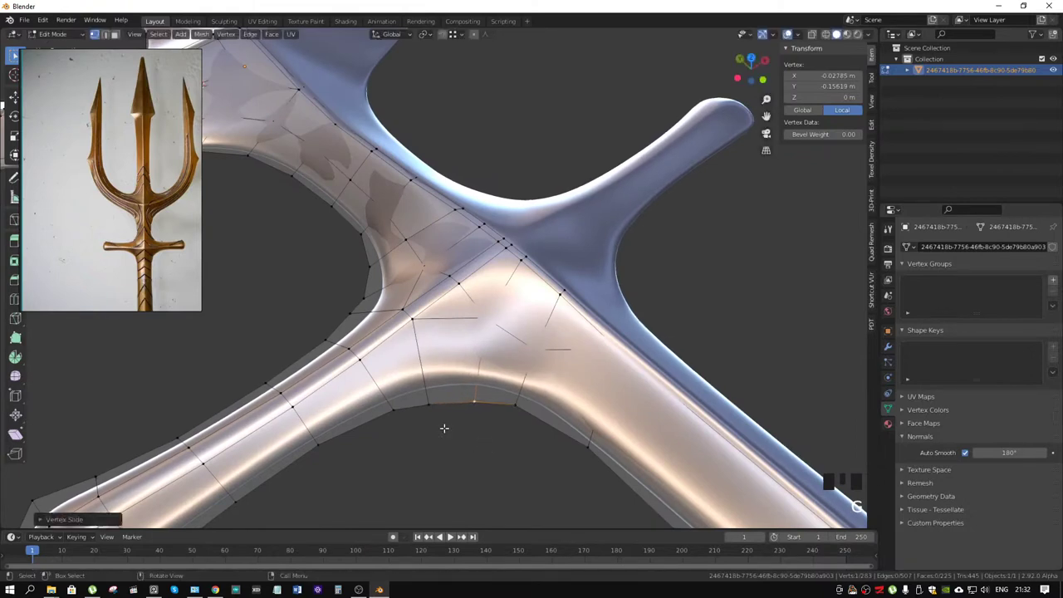
{"action": "left_click", "coordinate": [429, 401]}
{"action": "key", "text": "g"}
{"action": "left_click_drag", "start_coordinate": [475, 418], "coordinate": [548, 295]}
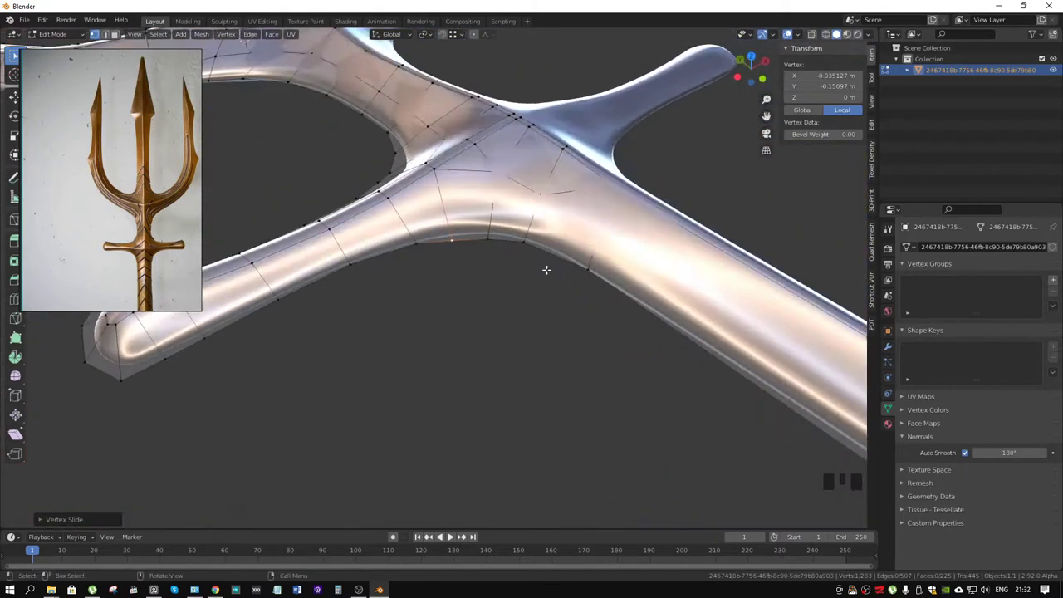
{"action": "key", "text": "alt+z"}
{"action": "key", "text": "alt+z"}
Step: Select a vertex on the handle junction and slide it along its edge
{"action": "key", "text": "Tab"}
{"action": "left_click_drag", "start_coordinate": [651, 232], "coordinate": [597, 287]}
{"action": "scroll", "scroll_direction": "down", "scroll_amount": 3}
{"action": "left_click_drag", "start_coordinate": [567, 256], "coordinate": [567, 260]}
{"action": "left_click", "coordinate": [567, 260]}
{"action": "key", "text": "Tab"}
Step: Zoom toward the handle end and start knife-cutting new edges near the junction
{"action": "scroll", "scroll_direction": "up", "scroll_amount": 3}
{"action": "left_click_drag", "start_coordinate": [646, 275], "coordinate": [646, 288]}
{"action": "scroll", "scroll_direction": "up", "scroll_amount": 3}
{"action": "left_click_drag", "start_coordinate": [627, 285], "coordinate": [527, 277]}
{"action": "scroll", "scroll_direction": "up", "scroll_amount": 3}
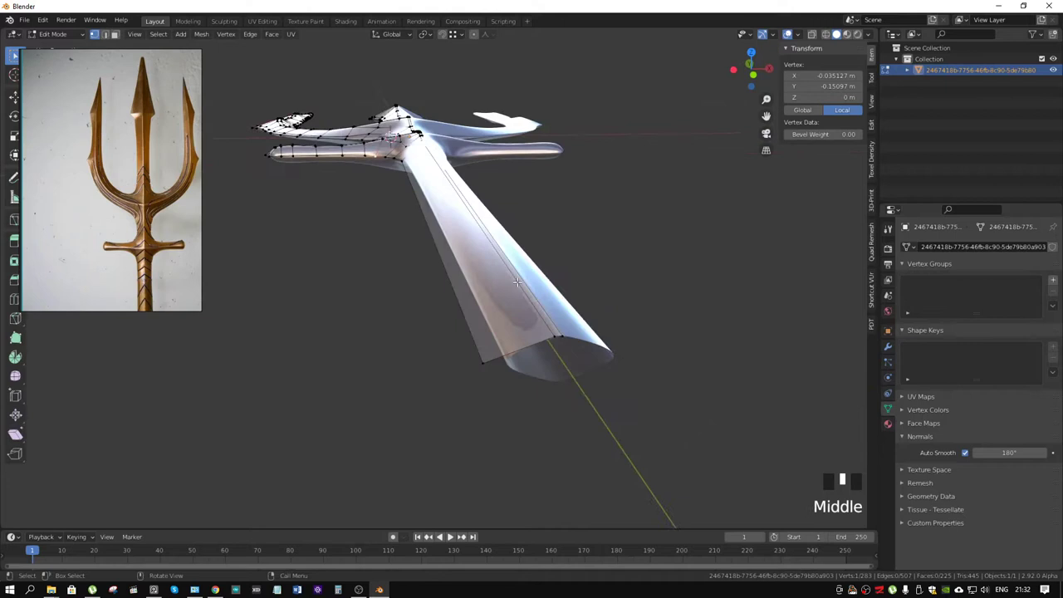
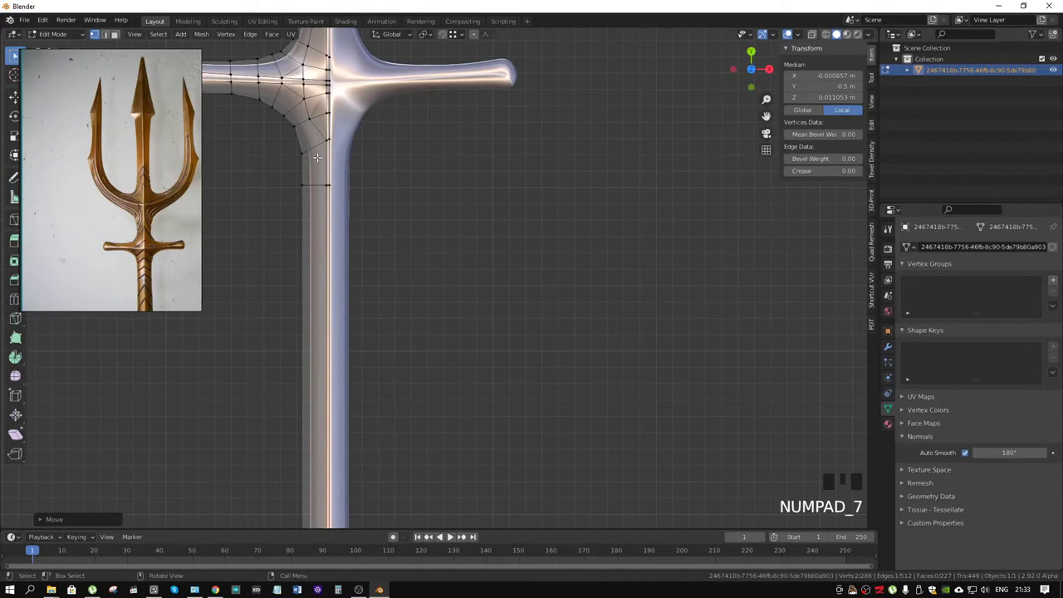
{"action": "key", "text": "k"}
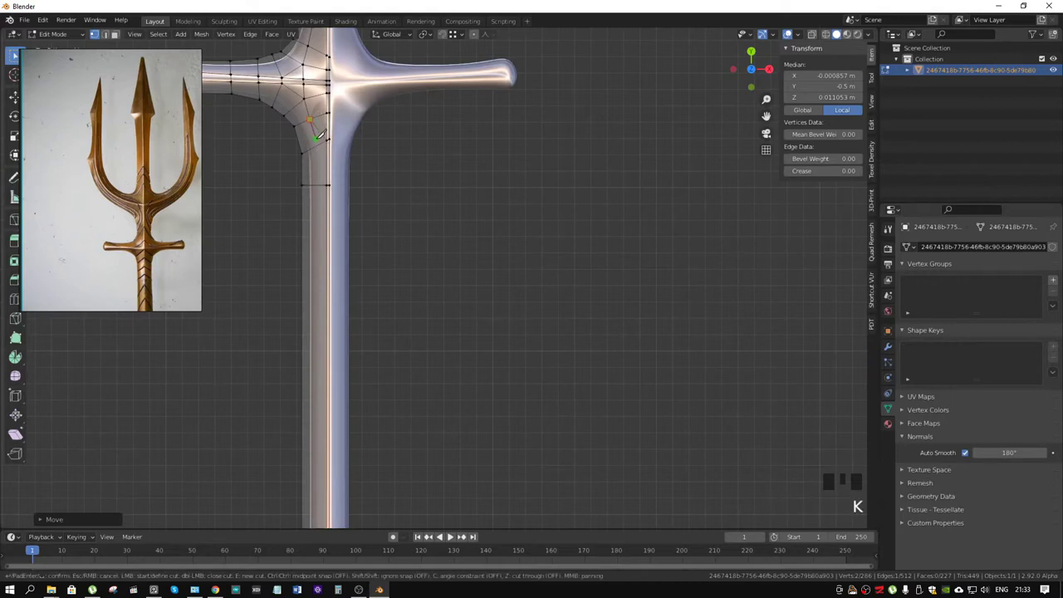
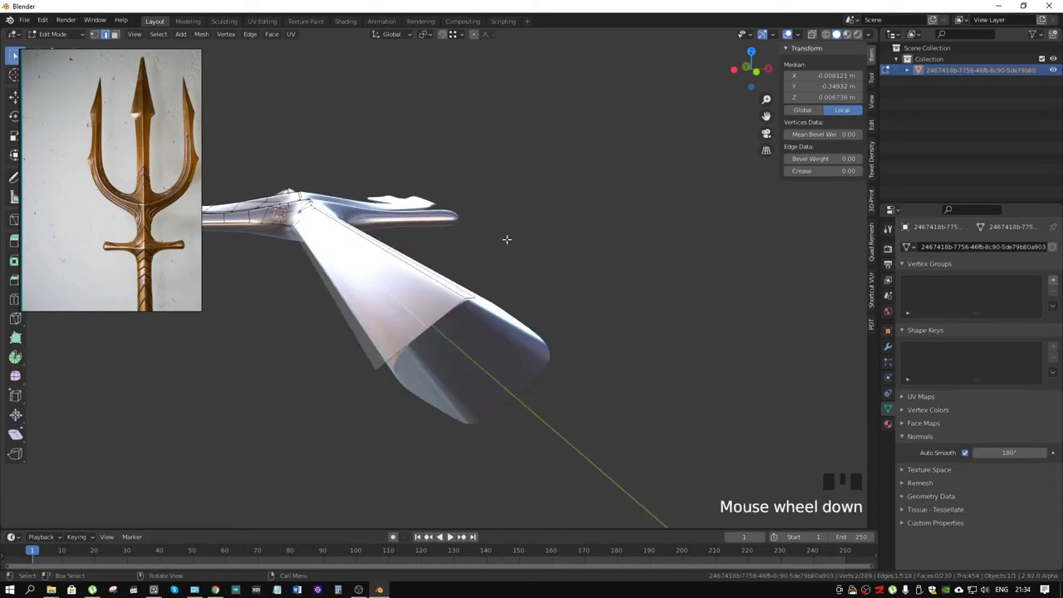
Step: Move the handle-end vertex sideways along X to round out the shaft end
{"action": "key", "text": "g"}
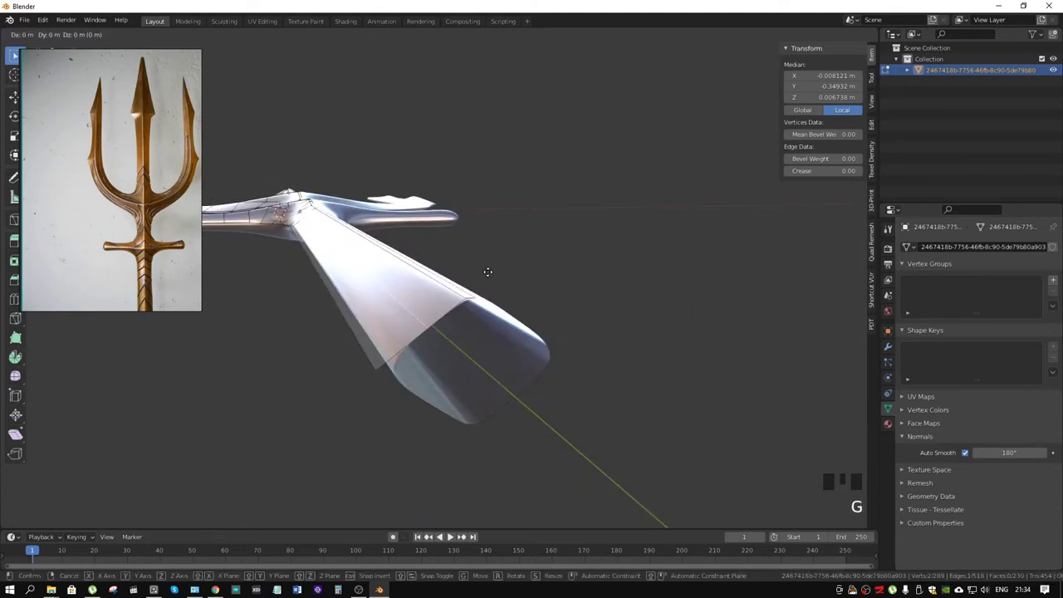
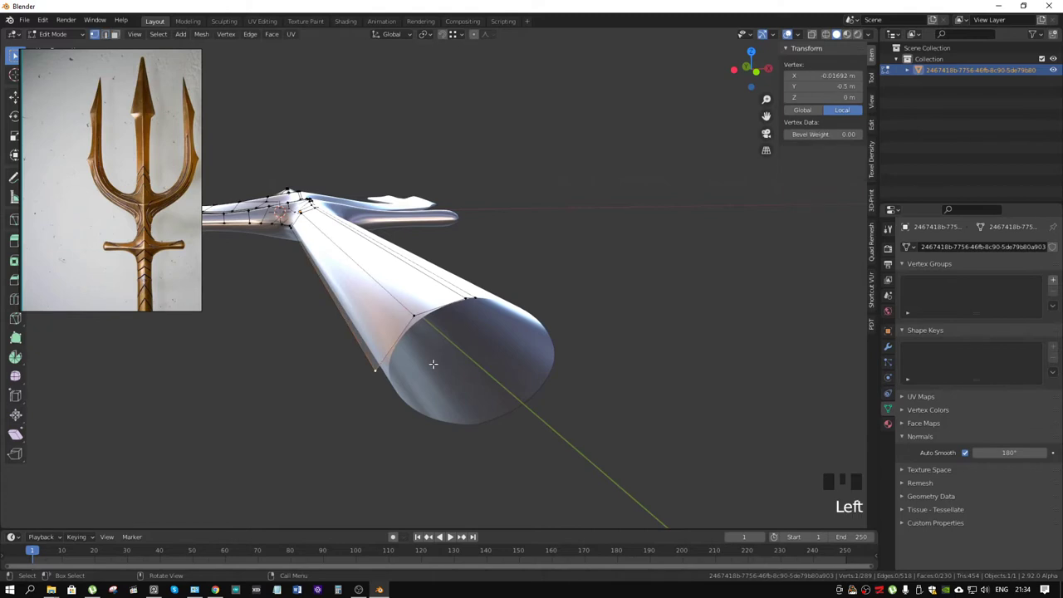
{"action": "key", "text": "g"}
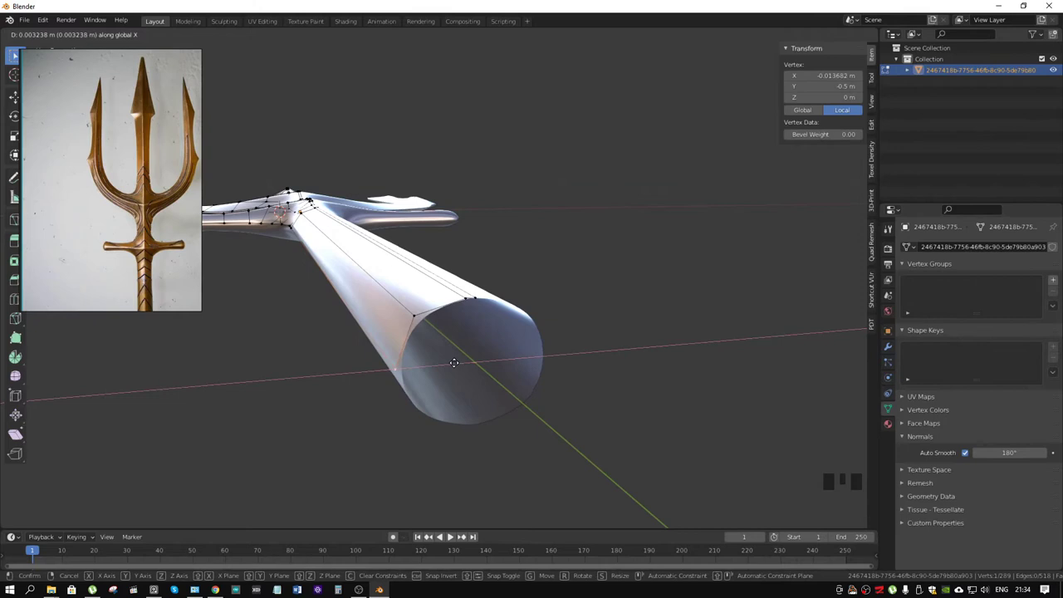
{"action": "scroll", "scroll_direction": "down", "scroll_amount": 3}
{"action": "left_click_drag", "start_coordinate": [446, 321], "coordinate": [432, 320]}
{"action": "scroll", "scroll_direction": "up", "scroll_amount": 3}
{"action": "left_click_drag", "start_coordinate": [436, 345], "coordinate": [481, 332]}
Step: Pick out vertices where the crossguard joins the shaft for further shaping
{"action": "left_click", "coordinate": [481, 332]}
{"action": "left_click_drag", "start_coordinate": [533, 345], "coordinate": [512, 271]}
{"action": "left_click", "coordinate": [511, 272]}
{"action": "left_click_drag", "start_coordinate": [481, 384], "coordinate": [416, 351]}
{"action": "scroll", "scroll_direction": "down", "scroll_amount": 3}
{"action": "left_click_drag", "start_coordinate": [427, 330], "coordinate": [463, 211]}
{"action": "key", "text": "shift+s"}
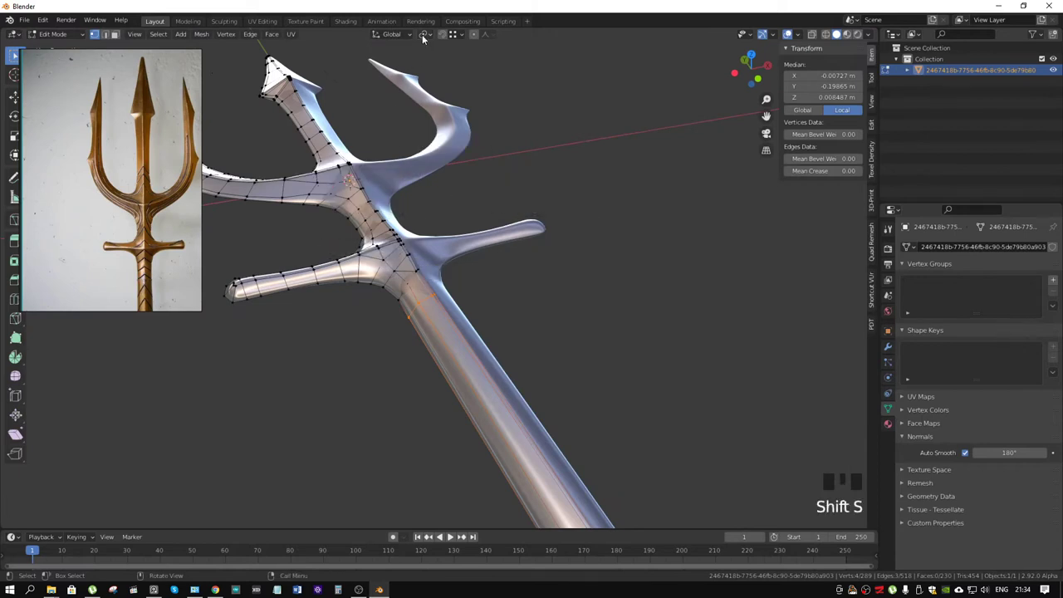
Step: Thin the handle loop with S, Shift+Y so the shaft becomes long and slender without changing length
{"action": "left_click_drag", "start_coordinate": [430, 36], "coordinate": [458, 347]}
{"action": "scroll", "scroll_direction": "up", "scroll_amount": 3}
{"action": "left_click_drag", "start_coordinate": [465, 326], "coordinate": [462, 289]}
{"action": "scroll", "scroll_direction": "up", "scroll_amount": 3}
{"action": "middle_click", "coordinate": [530, 277]}
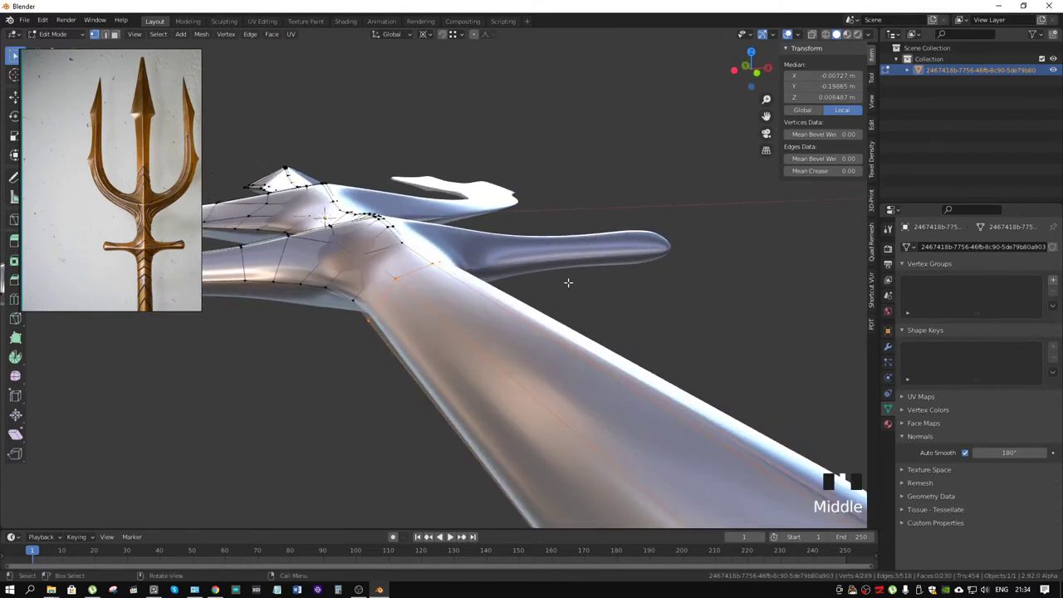
{"action": "key", "text": "s"}
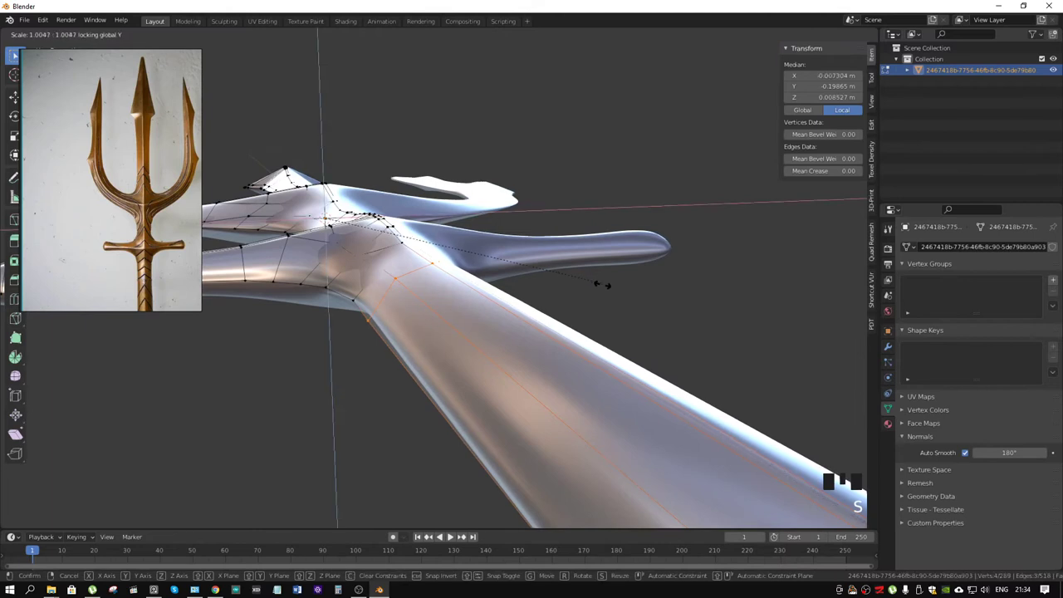
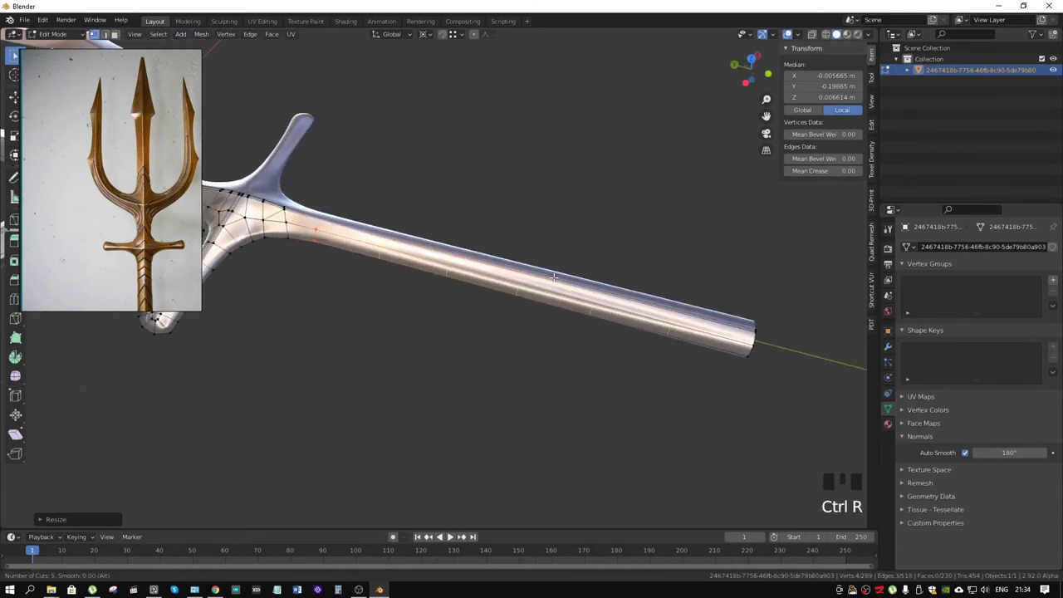
{"action": "left_click_drag", "start_coordinate": [605, 257], "coordinate": [570, 247]}
Step: Add 5 loop cuts along the handle via Ctrl+R and return to Object Mode to view the whole trident
{"action": "key", "text": "Tab"}
{"action": "left_click_drag", "start_coordinate": [630, 274], "coordinate": [570, 308]}
{"action": "scroll", "scroll_direction": "down", "scroll_amount": 3}
{"action": "left_click_drag", "start_coordinate": [547, 227], "coordinate": [424, 226]}
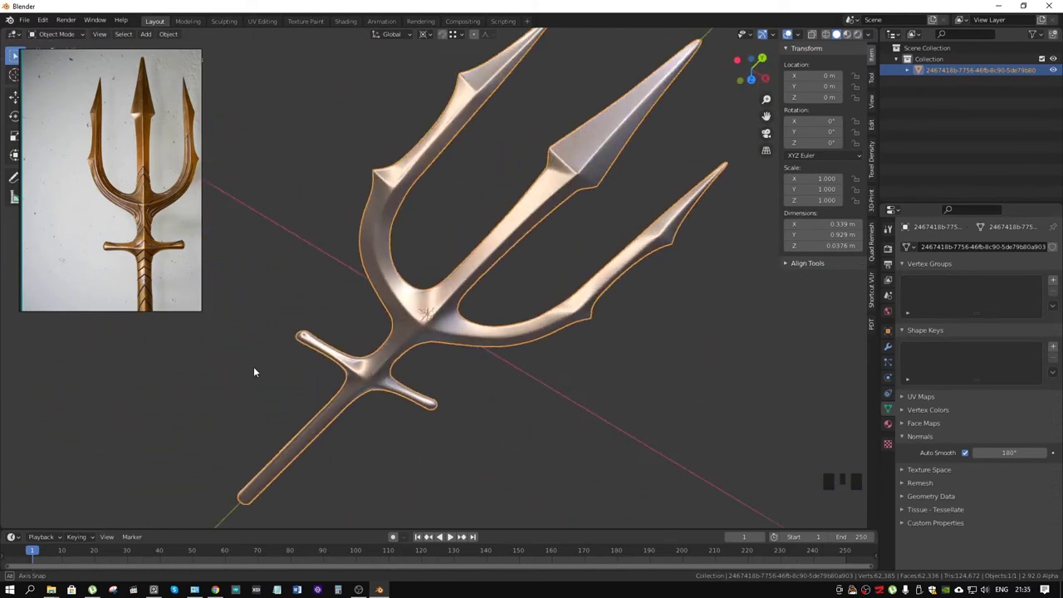
{"action": "left_click_drag", "start_coordinate": [392, 264], "coordinate": [444, 306]}
{"action": "scroll", "scroll_direction": "up", "scroll_amount": 3}
{"action": "left_click_drag", "start_coordinate": [402, 293], "coordinate": [422, 219]}
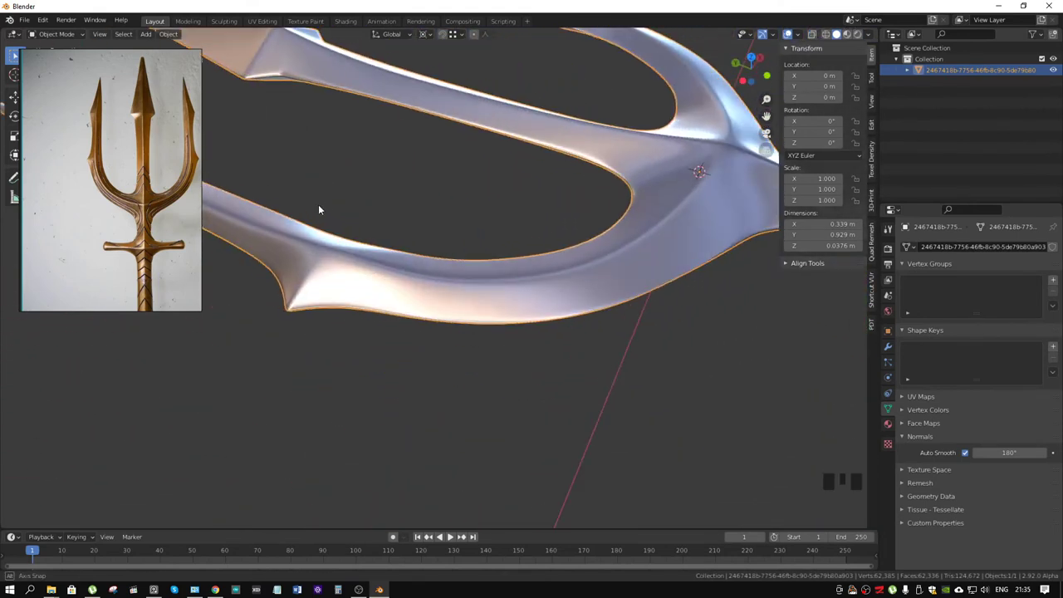